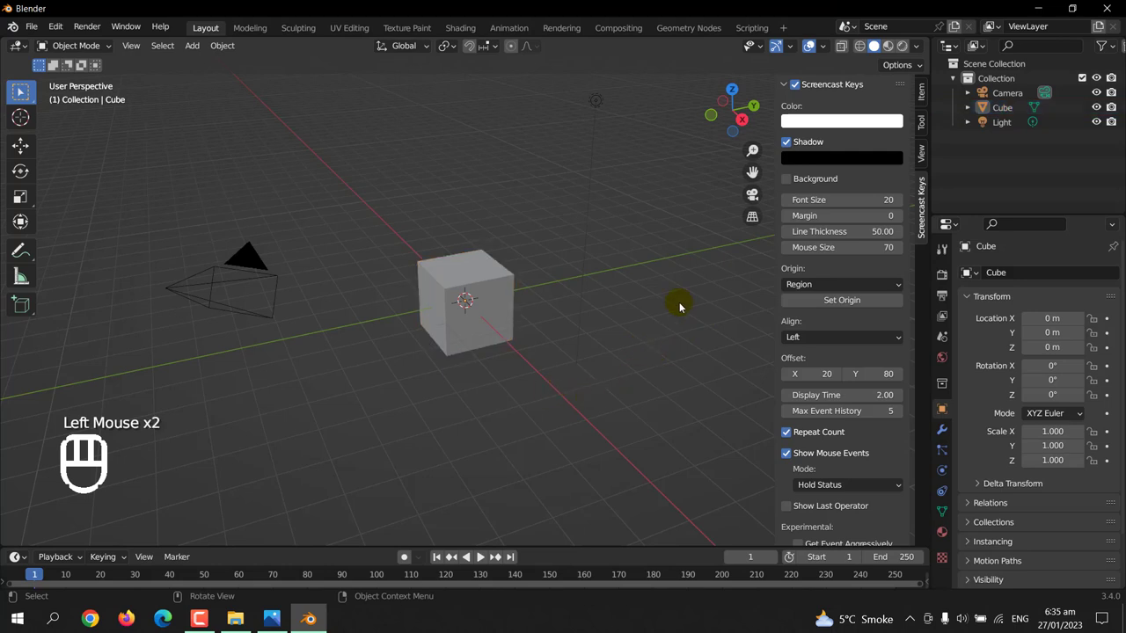
# - Delete the default cube, camera and light from the scene
pyautogui.press('n')
pyautogui.click(679, 301)
pyautogui.press('a')
pyautogui.press('Delete')
# - Add a cylinder and raise it along Z so its base rests on the ground grid
pyautogui.press('shift+KP_1')
pyautogui.press('shift+a')
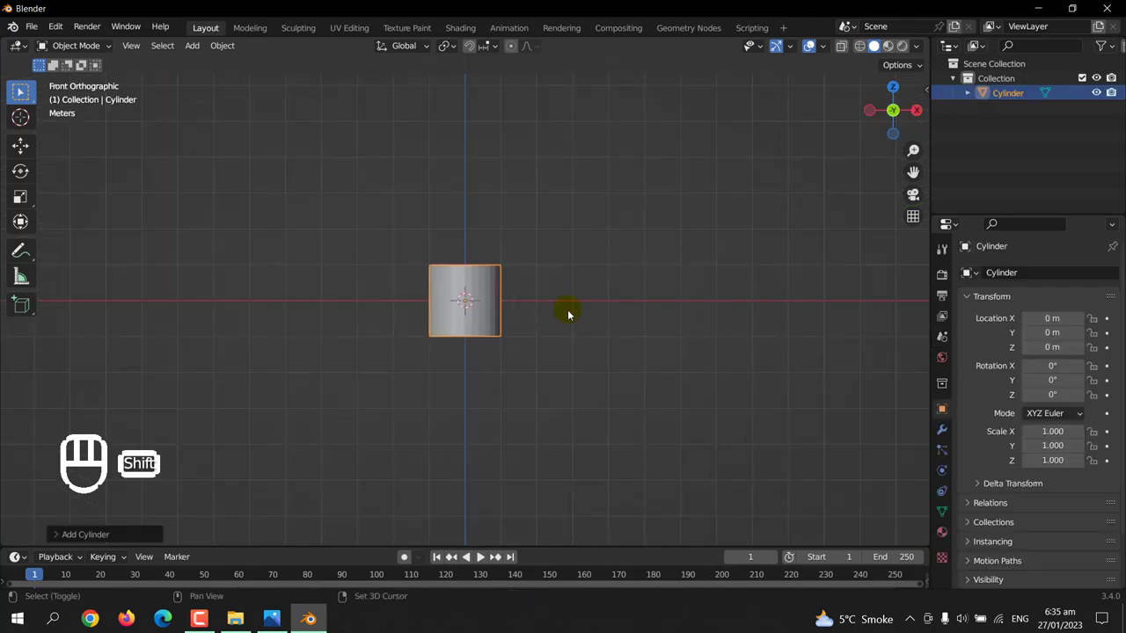
pyautogui.moveTo(579, 342); pyautogui.dragTo(592, 439)
pyautogui.press('g')
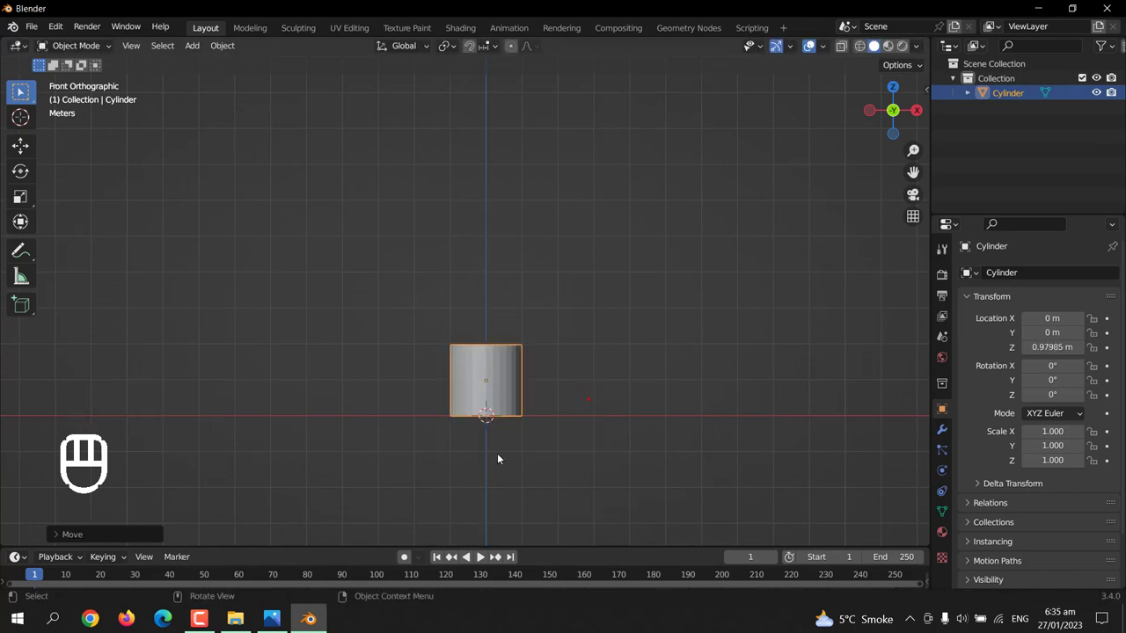
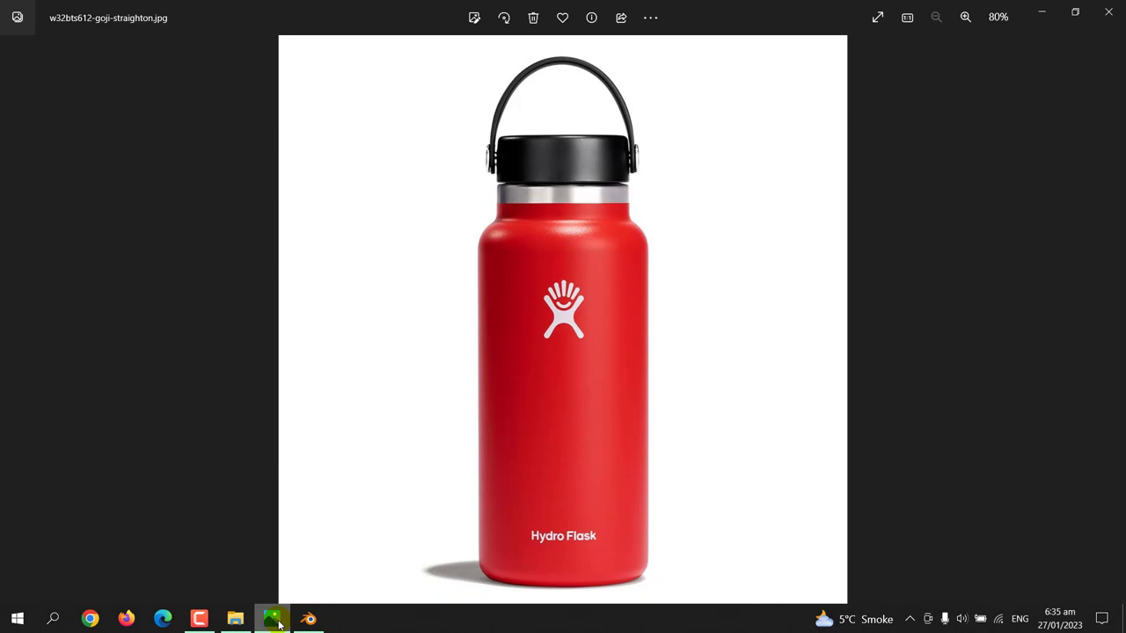
# - Extrude the cylinder's top face up and scale it in to form a tapered shoulder
pyautogui.press('g')
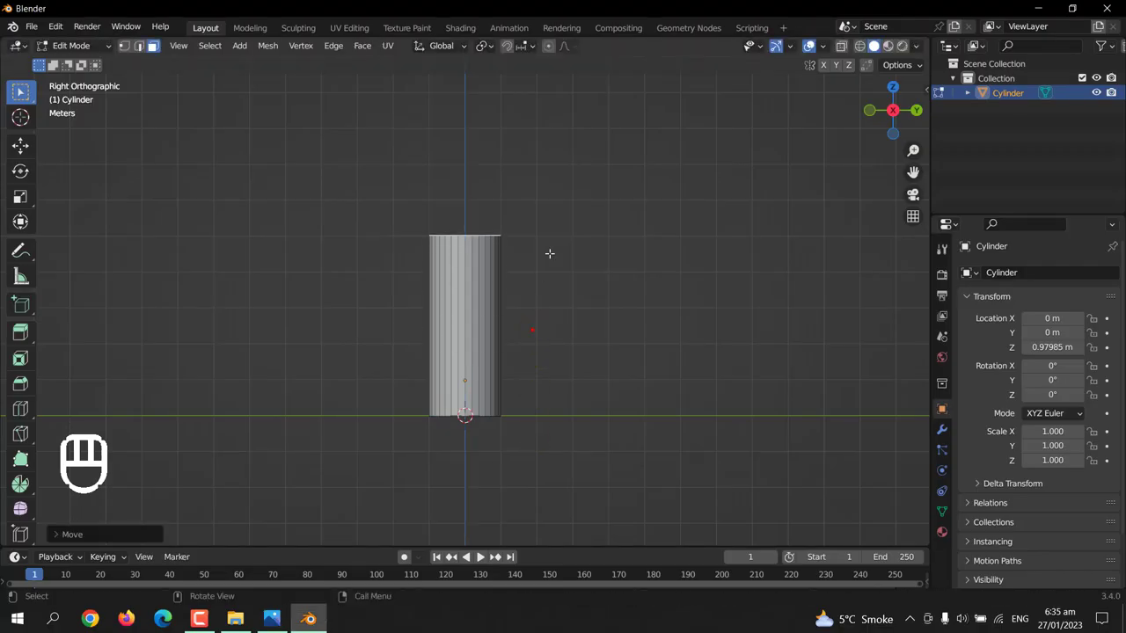
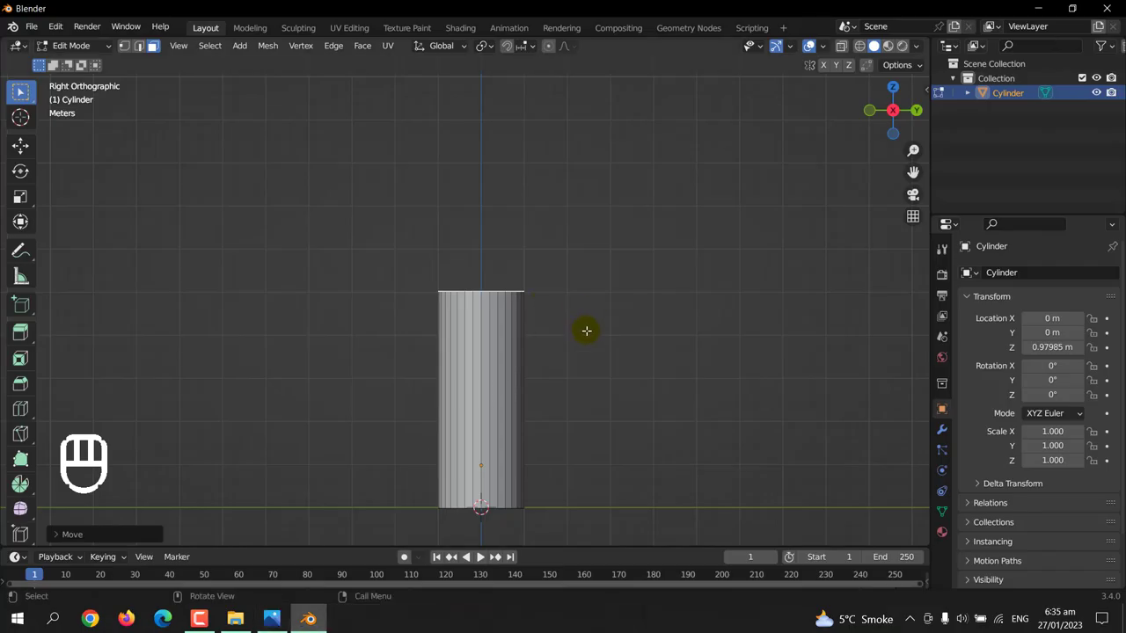
pyautogui.press('e')
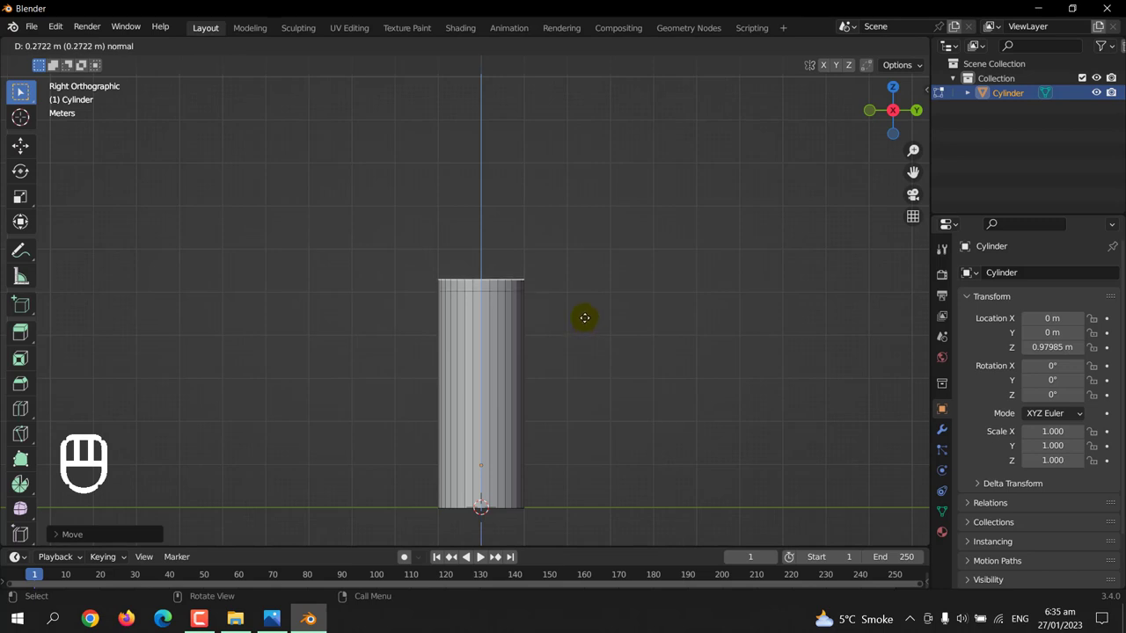
pyautogui.press('s')
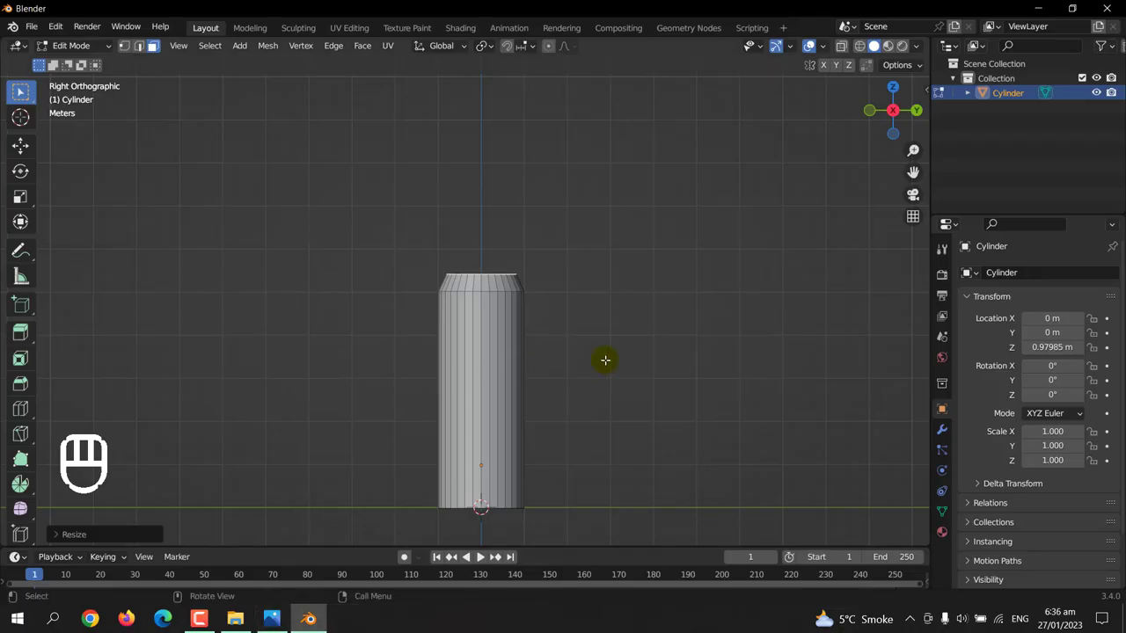
pyautogui.press('s')
pyautogui.press('e')
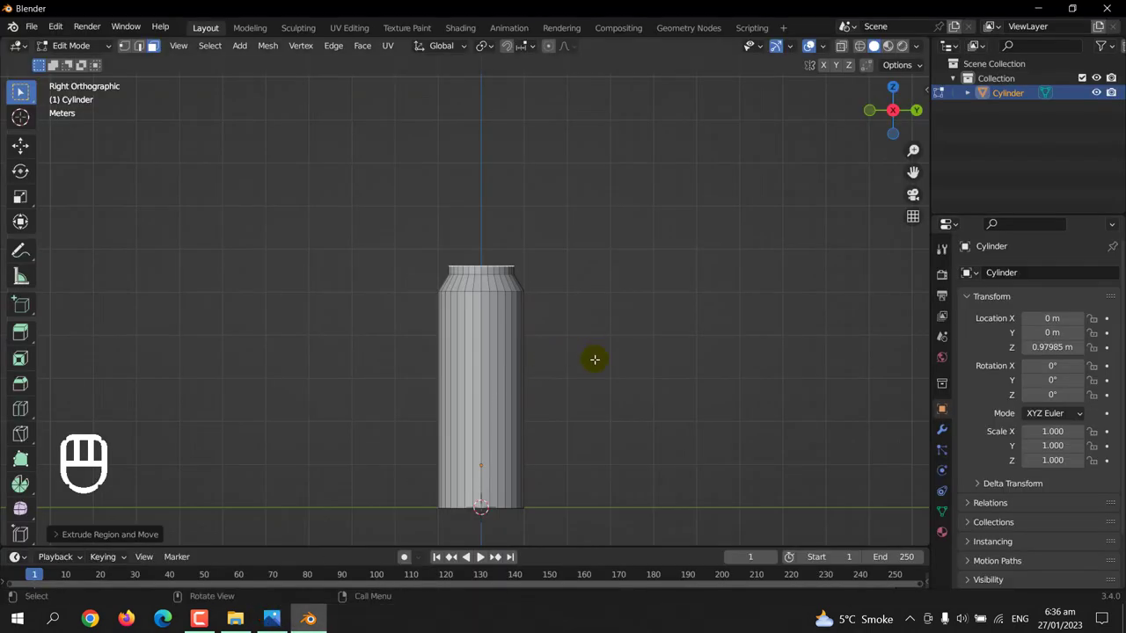
# - Extrude and scale a narrower stepped neck upward from the shoulder
pyautogui.press('e')
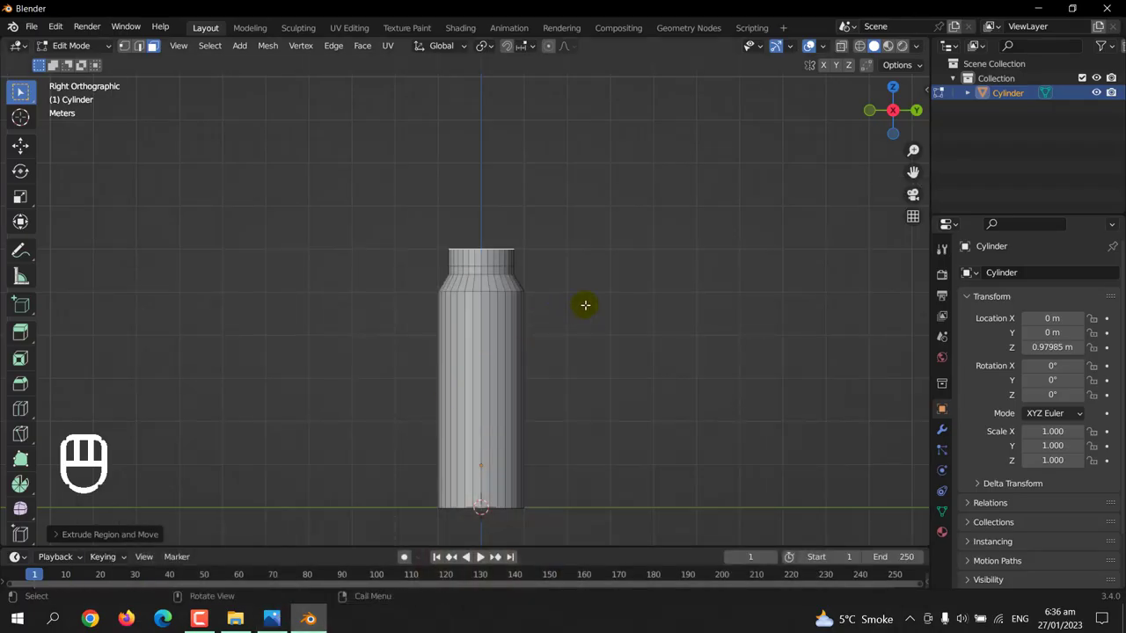
pyautogui.press('e')
pyautogui.press('s')
pyautogui.press('g')
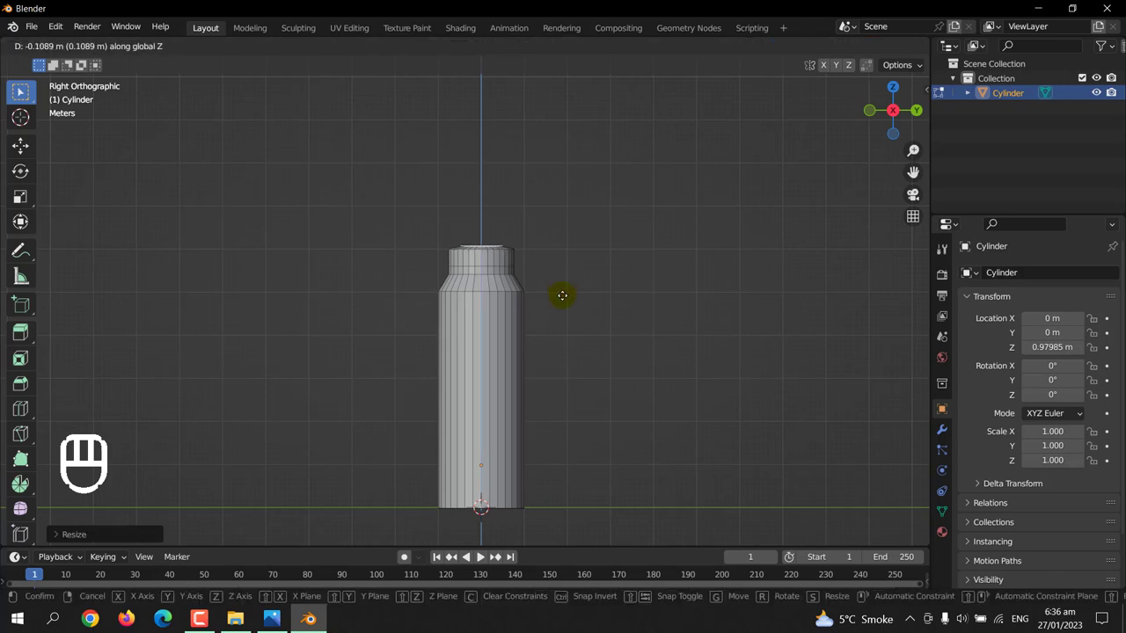
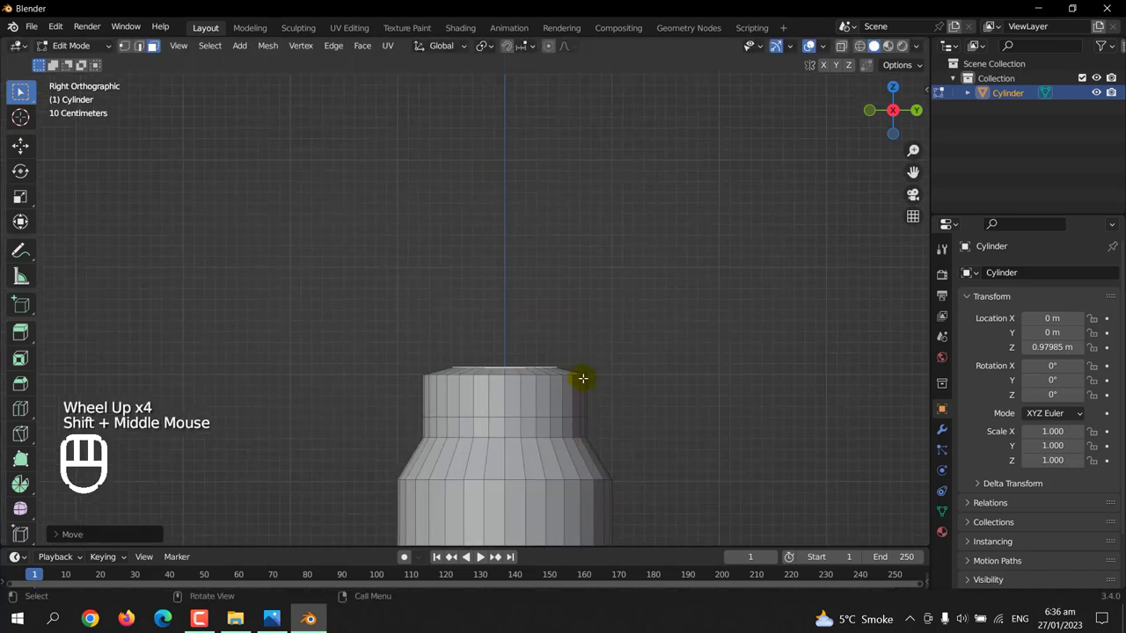
pyautogui.press('e')
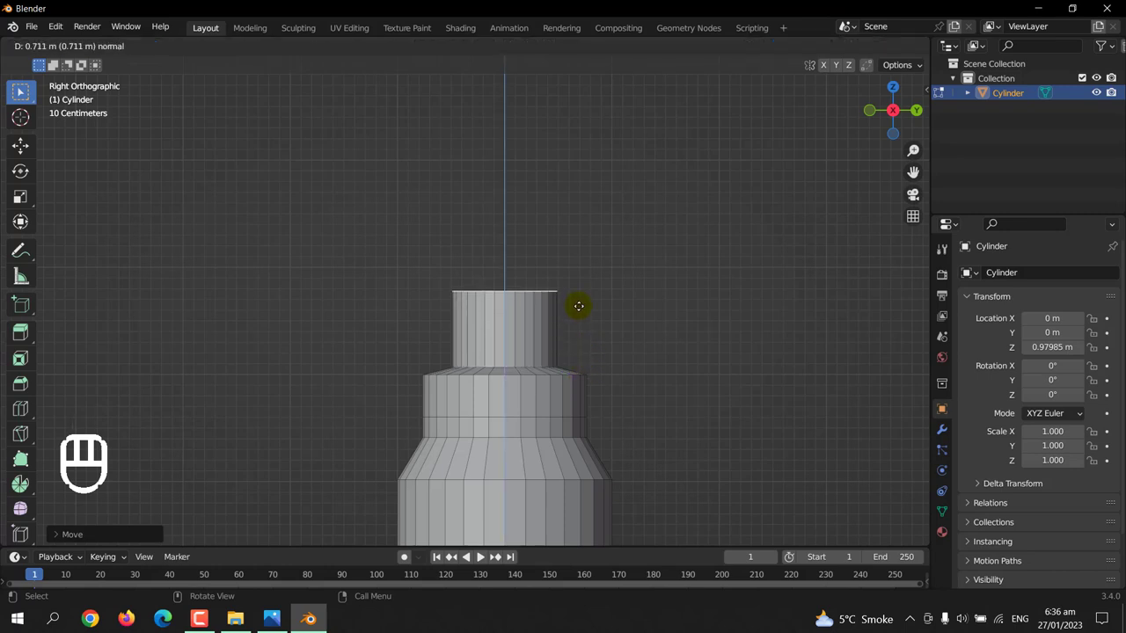
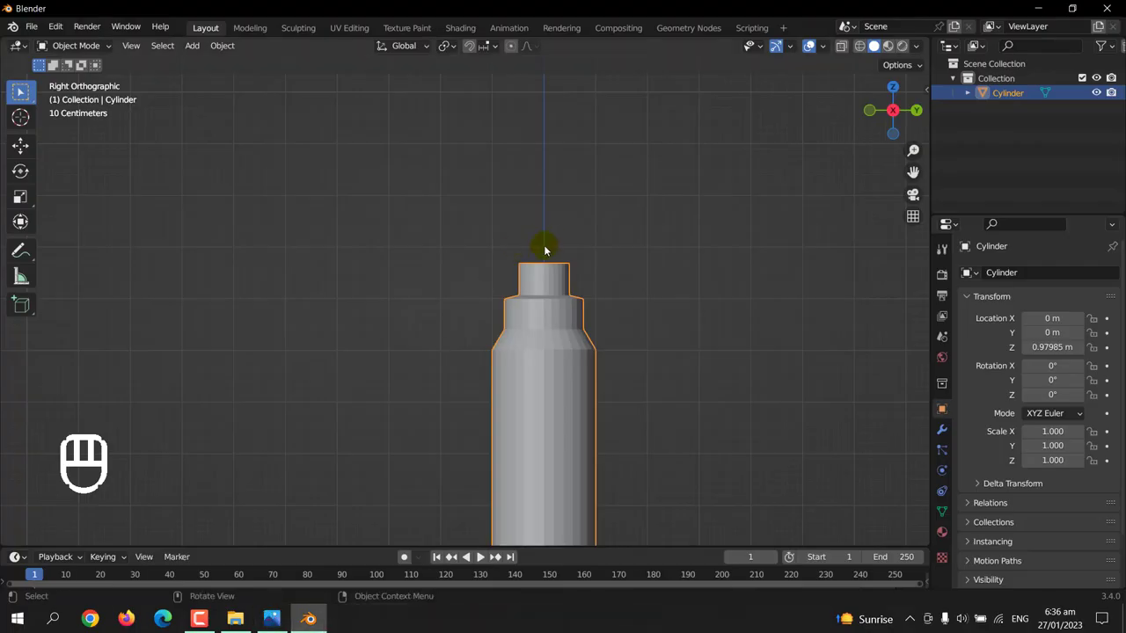
# - Snap the 3D cursor to the top face of the bottle neck
pyautogui.moveTo(547, 250); pyautogui.dragTo(630, 265)
pyautogui.scroll(3)
pyautogui.moveTo(531, 275); pyautogui.dragTo(390, 284)
pyautogui.press('ctrl+z')
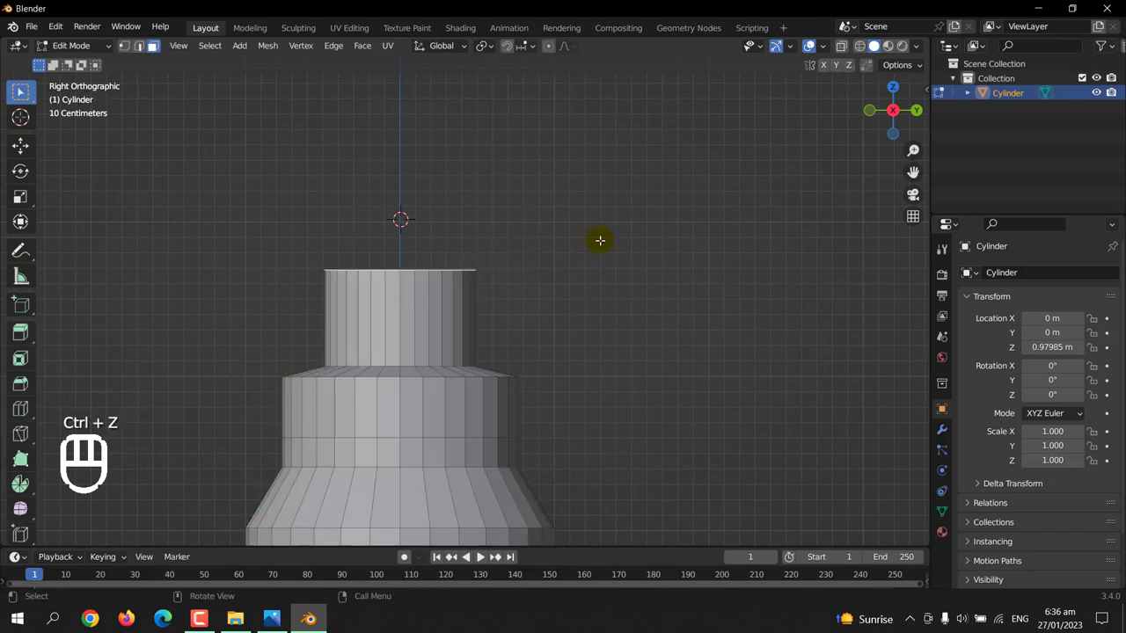
pyautogui.press('Tab')
pyautogui.press('shift+s')
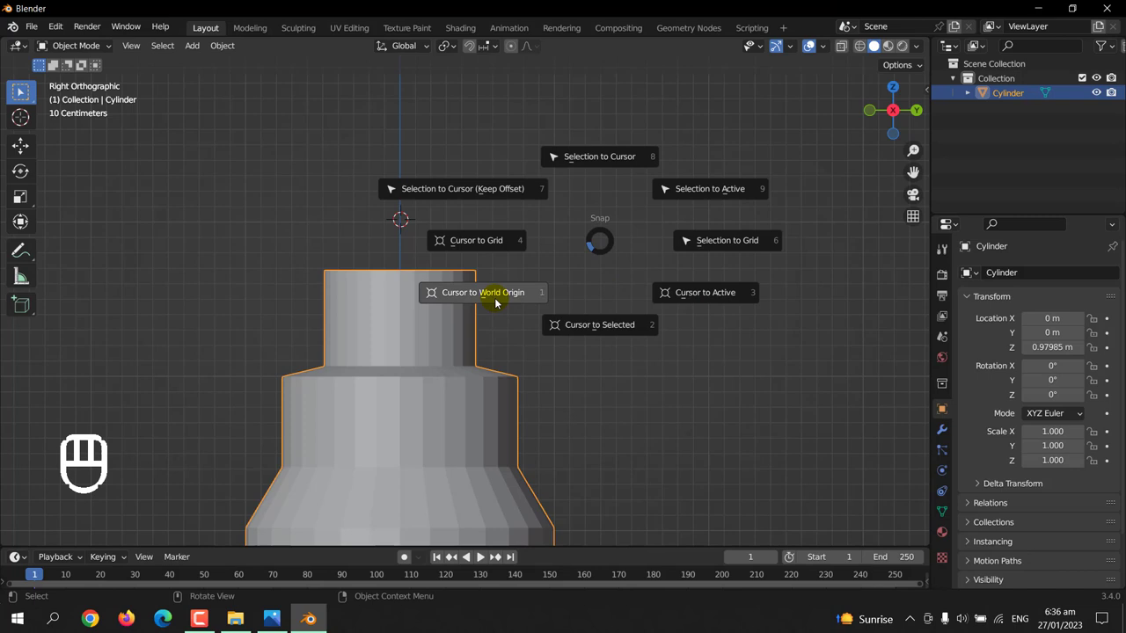
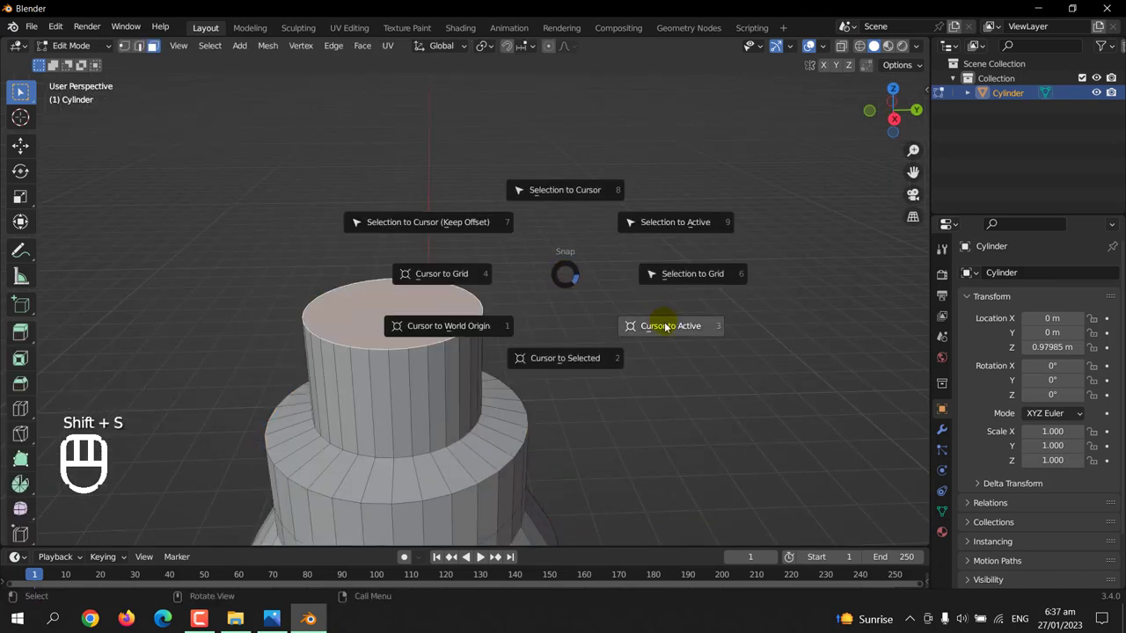
pyautogui.press('Tab')
pyautogui.press('KP_1')
# - Add a cap cylinder at the cursor, scale it to about 0.75 and show it in wireframe
pyautogui.press('shift+a')
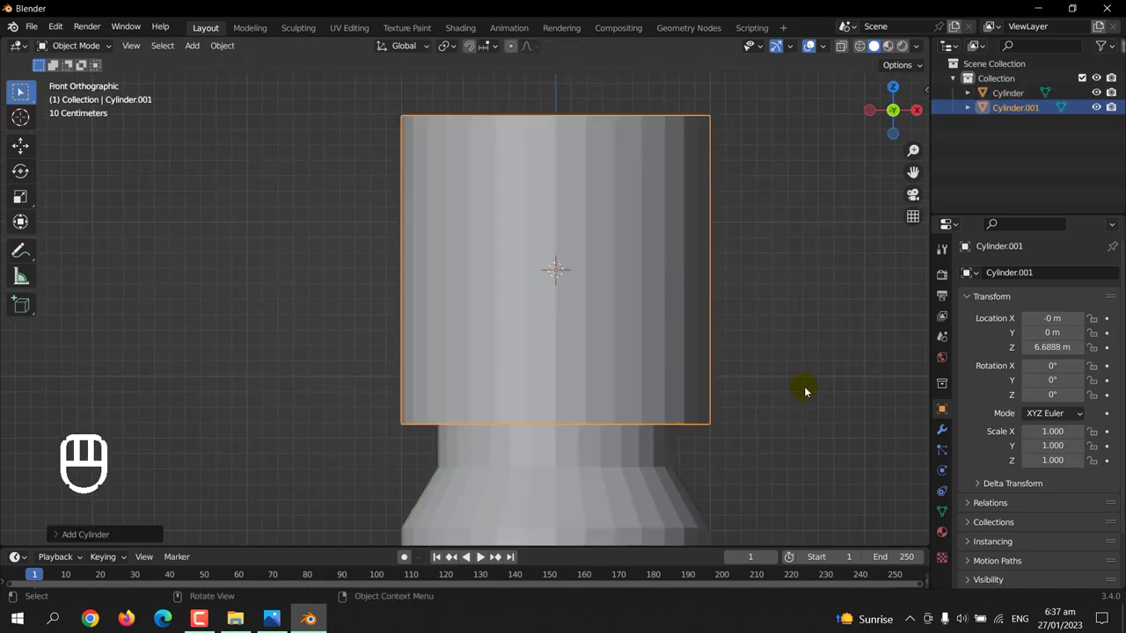
pyautogui.press('s')
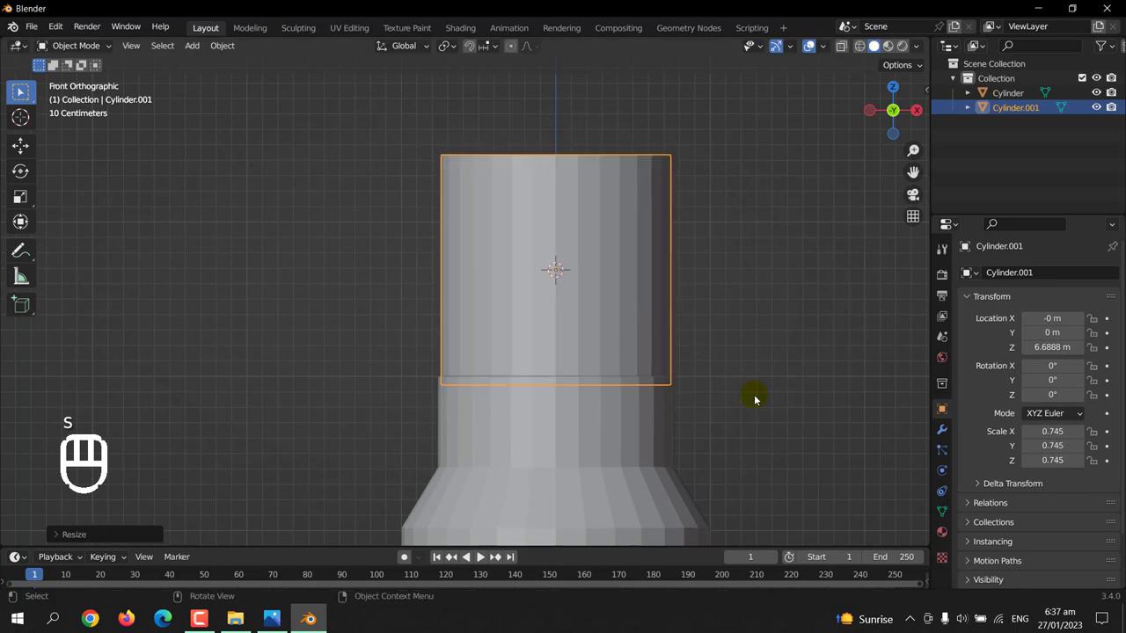
pyautogui.press('s')
pyautogui.moveTo(733, 382); pyautogui.dragTo(702, 202)
pyautogui.click(854, 176)
pyautogui.press('s')
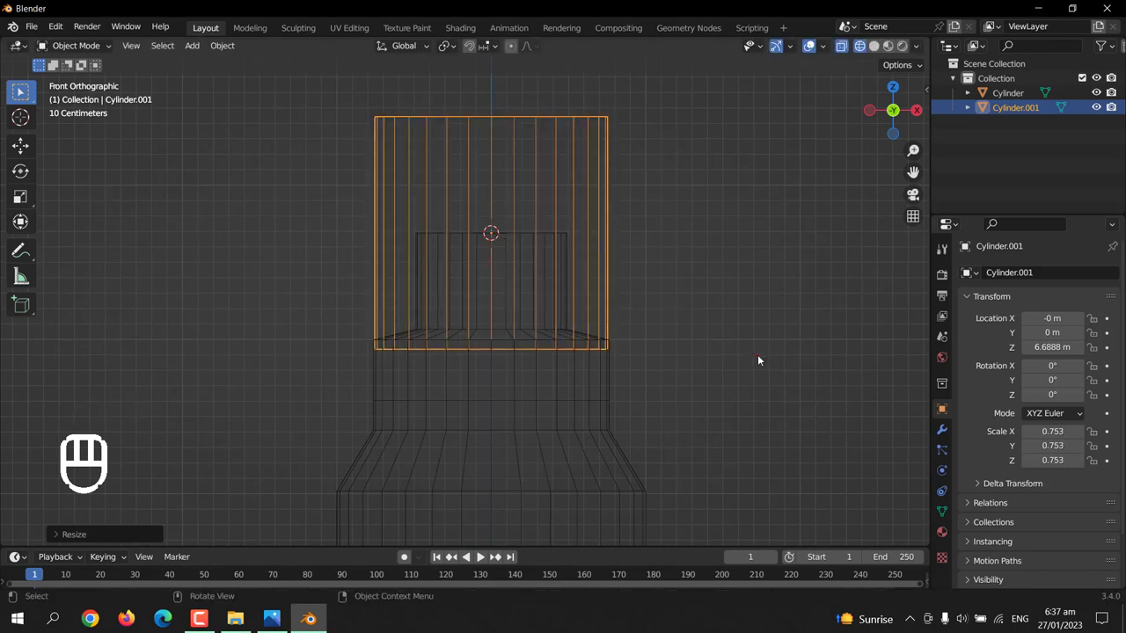
# - Position the cap near 6.78 m and bring up the red Hydro Flask reference photo
pyautogui.press('g')
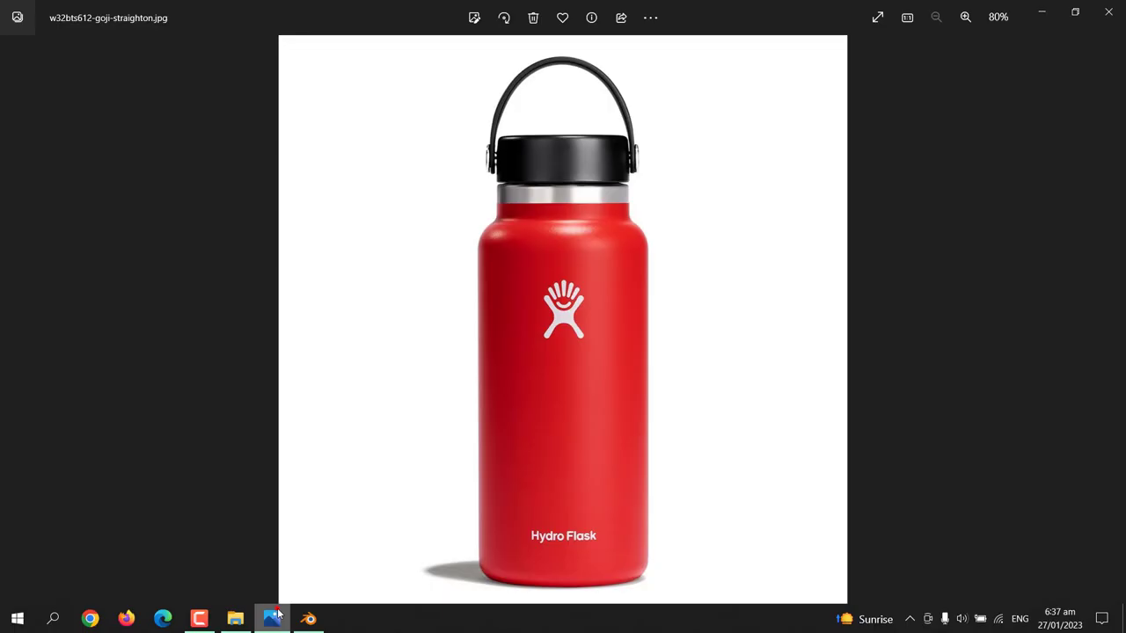
pyautogui.press('g')
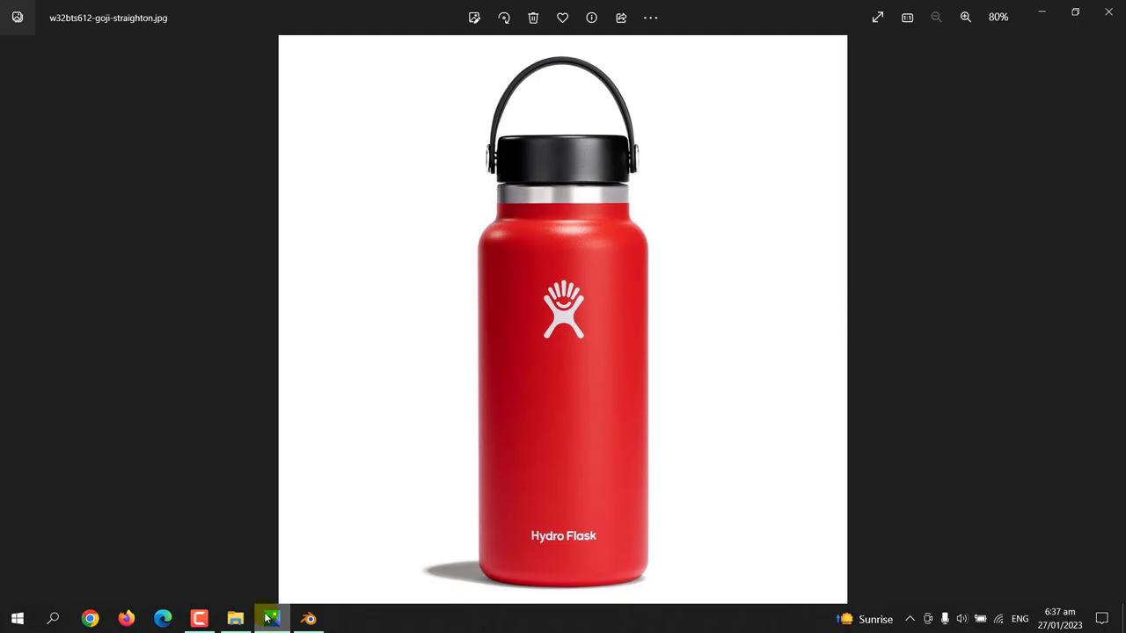
# - Lower the neck's top faces along Z and move the cap down to about 6.72 m onto it
pyautogui.press('Tab')
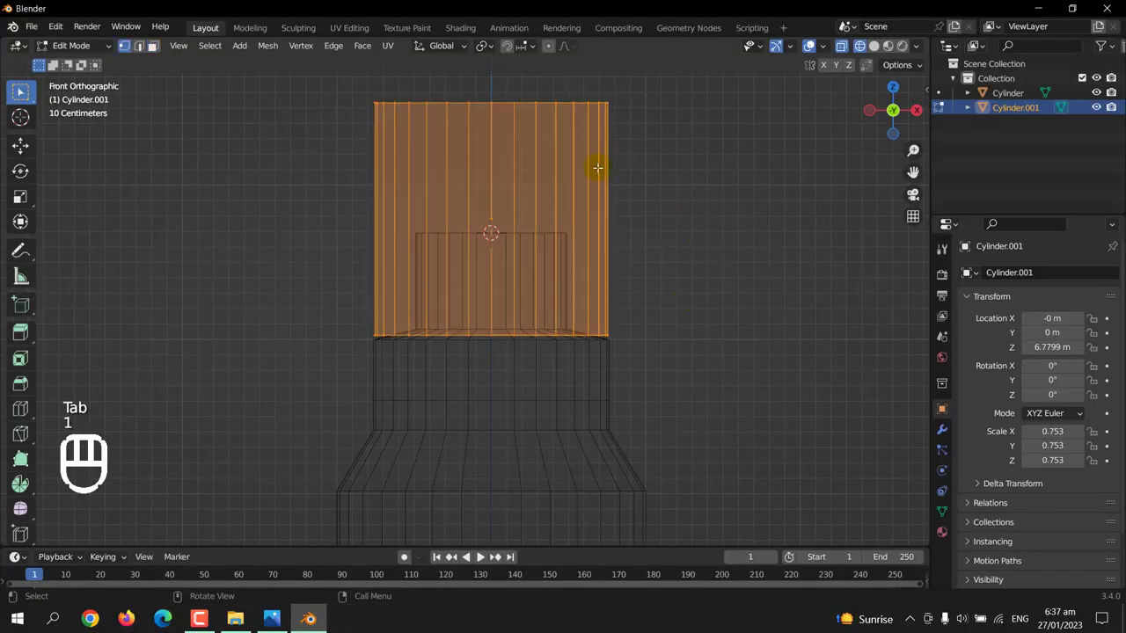
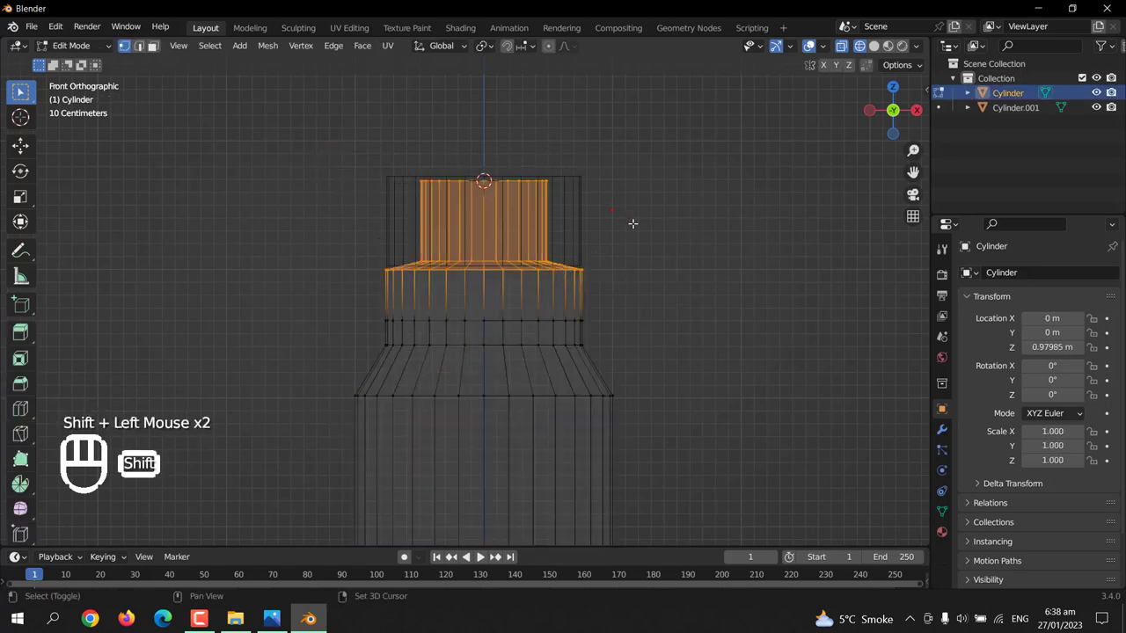
pyautogui.press('g')
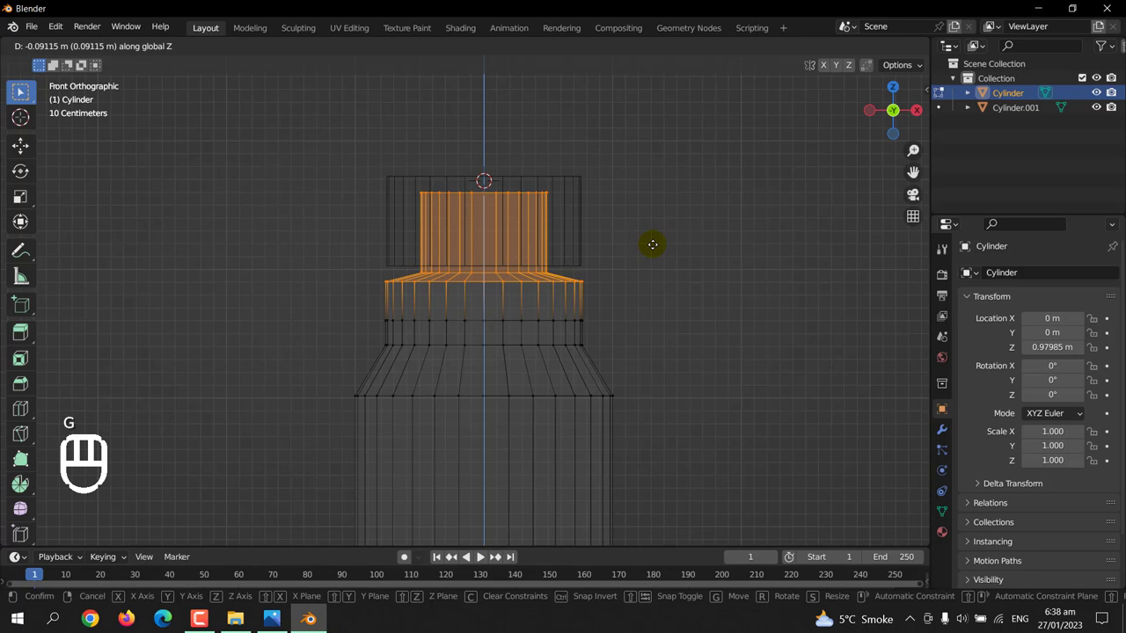
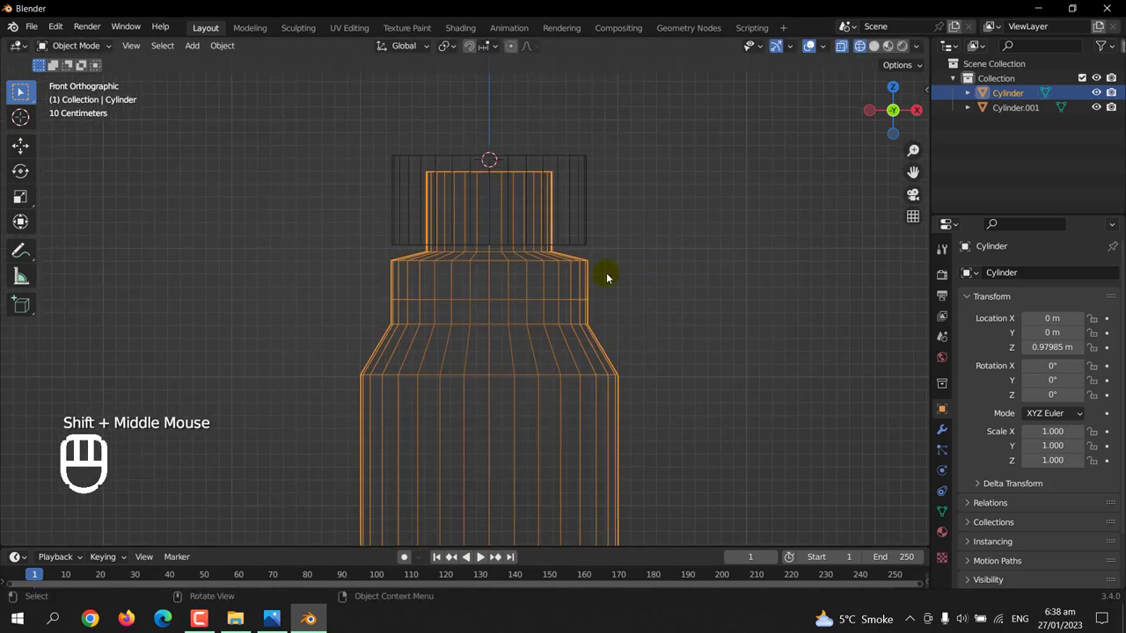
pyautogui.moveTo(590, 233); pyautogui.dragTo(654, 252)
pyautogui.press('g')
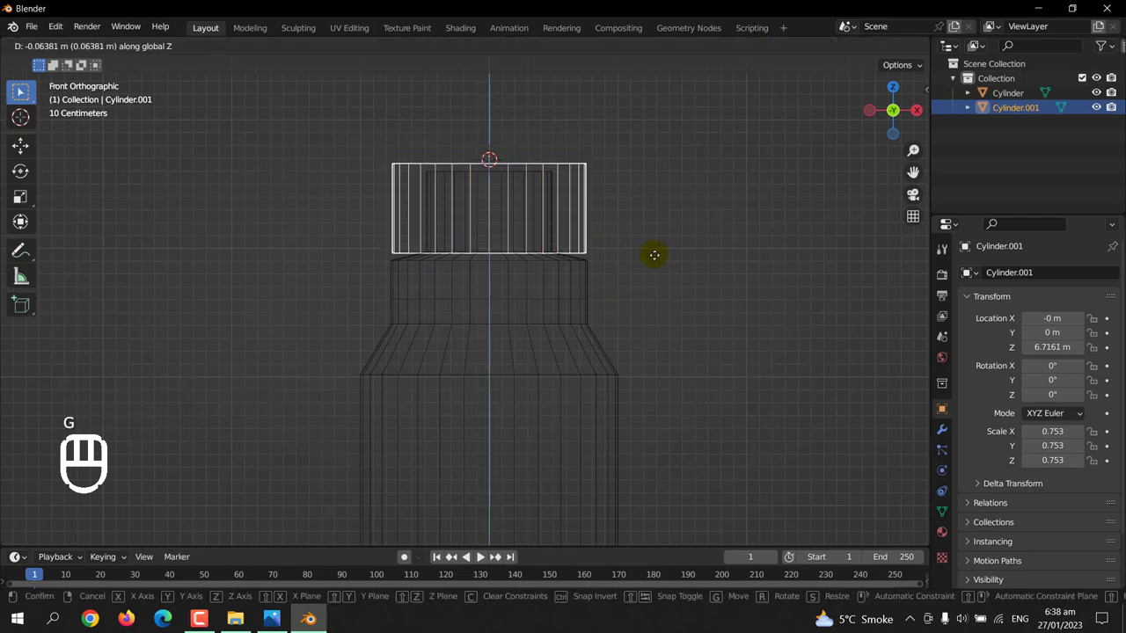
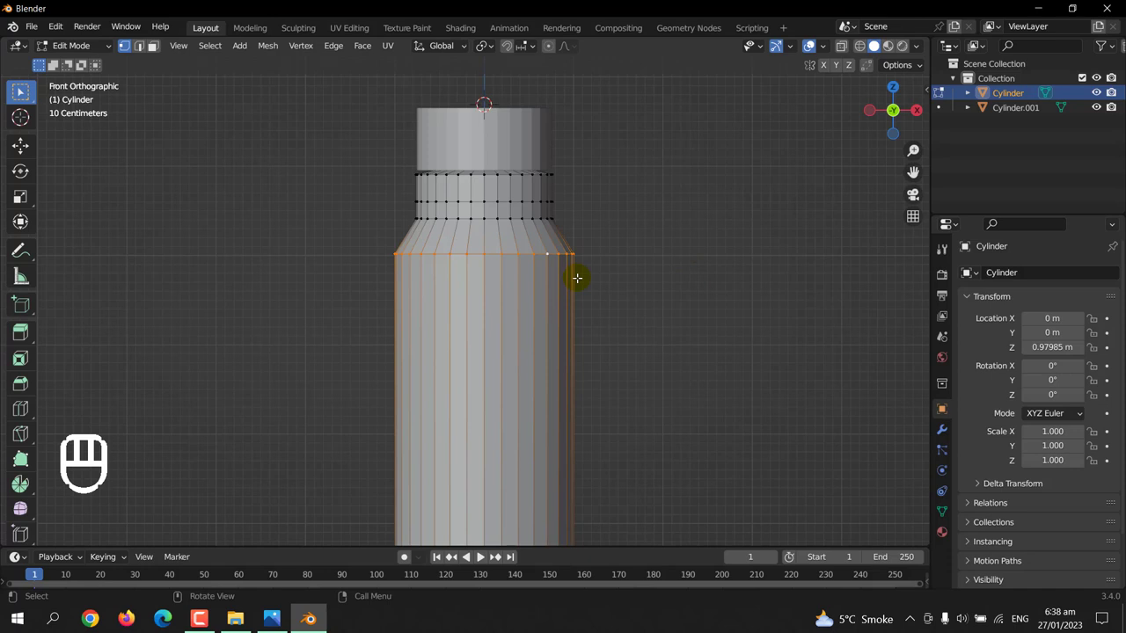
# - Add a loop above the shoulder, slide it toward the neck and bevel the shoulder edge
pyautogui.press('ctrl+r')
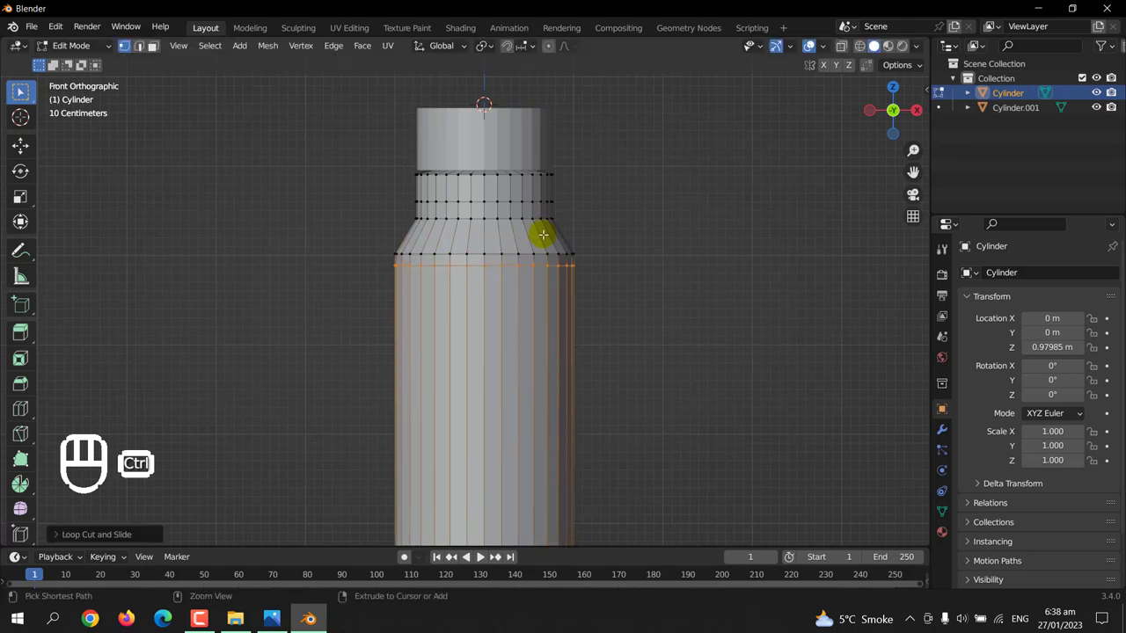
pyautogui.press('ctrl+r')
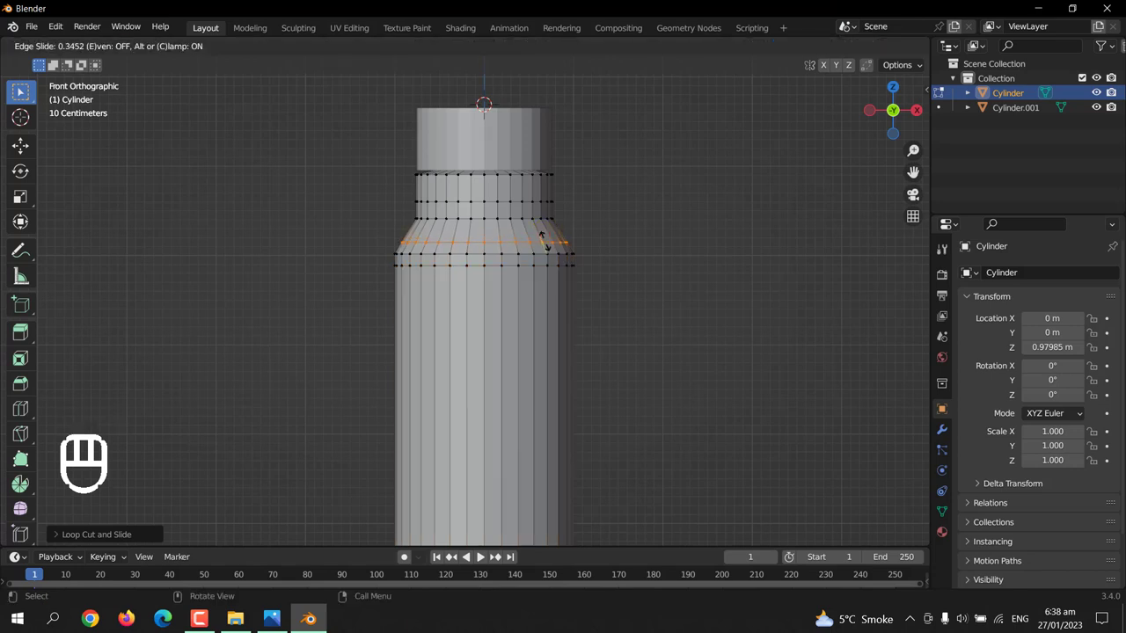
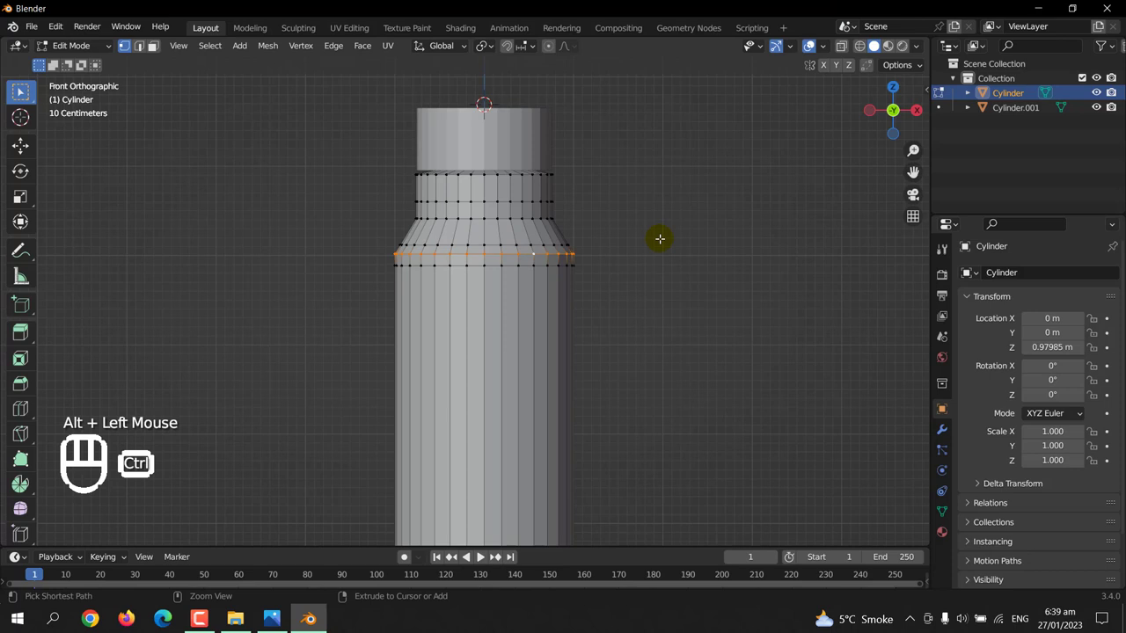
pyautogui.press('ctrl+b')
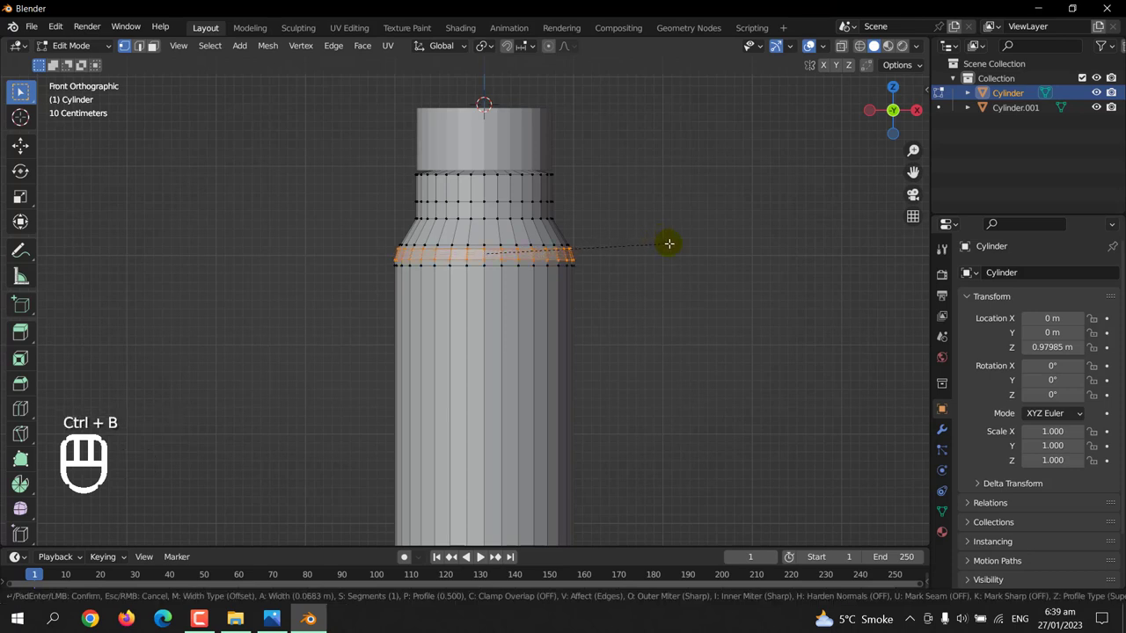
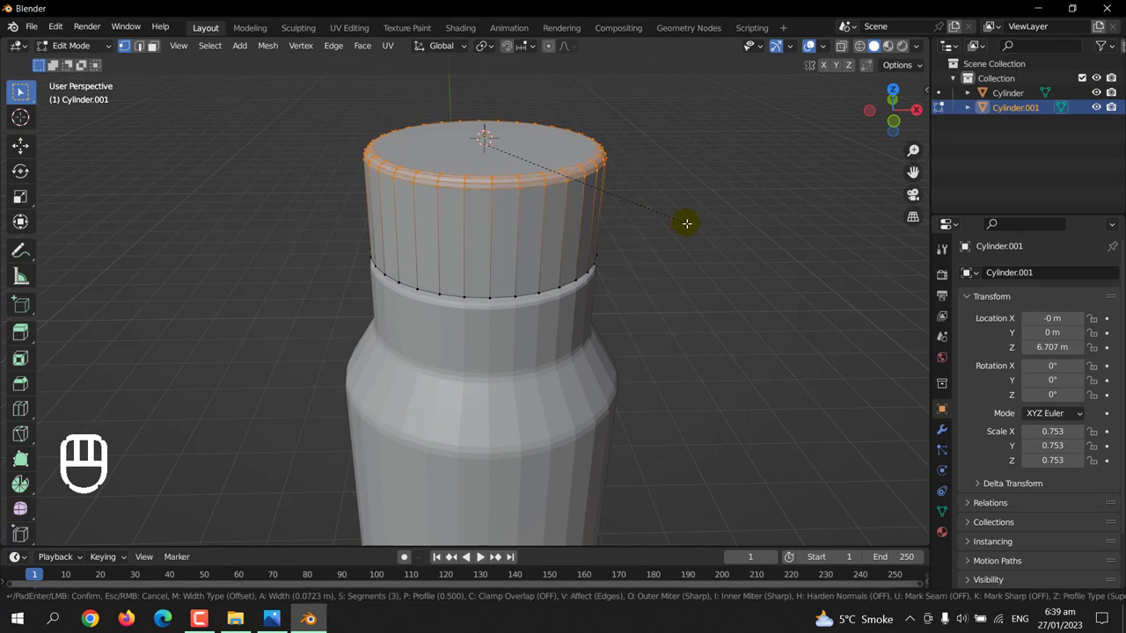
# - Bevel the cap's top rim to round it off, checking against the reference
pyautogui.press('Tab')
pyautogui.scroll(-3)
pyautogui.moveTo(604, 301); pyautogui.dragTo(515, 238)
pyautogui.scroll(-3)
pyautogui.middleClick(539, 345)
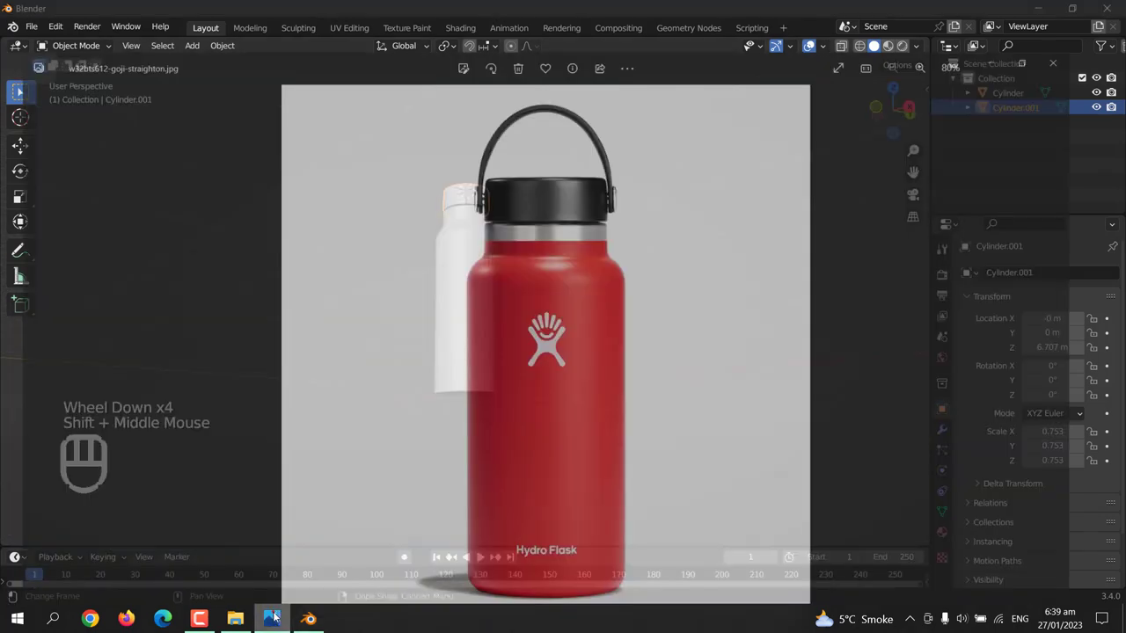
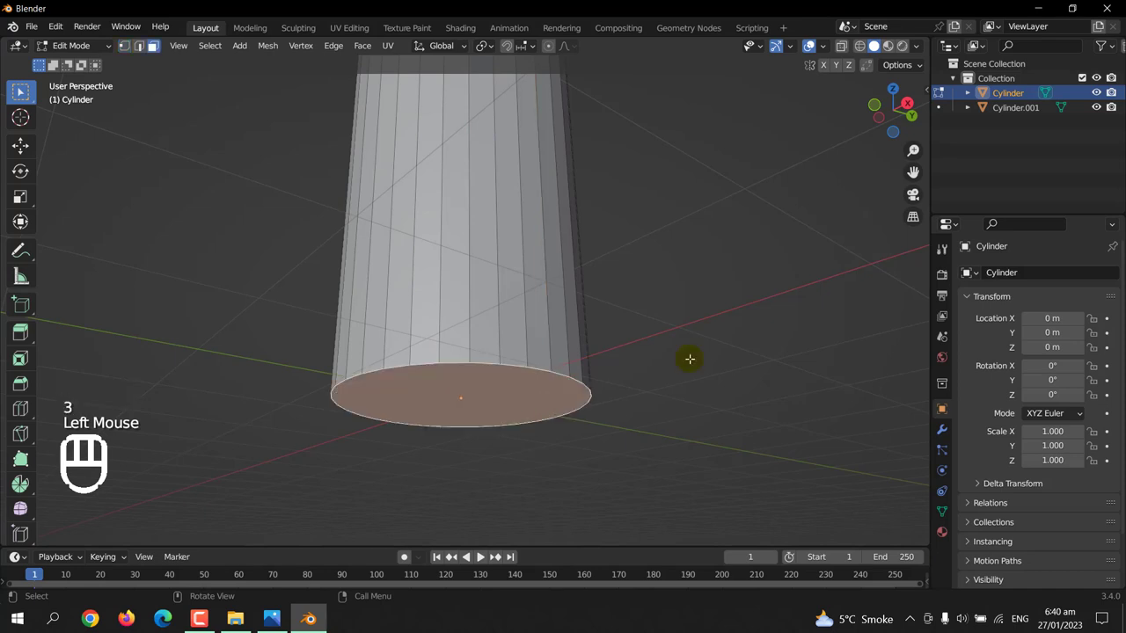
# - Bevel the bottle's bottom rim with several segments and return to Object Mode
pyautogui.press('ctrl+b')
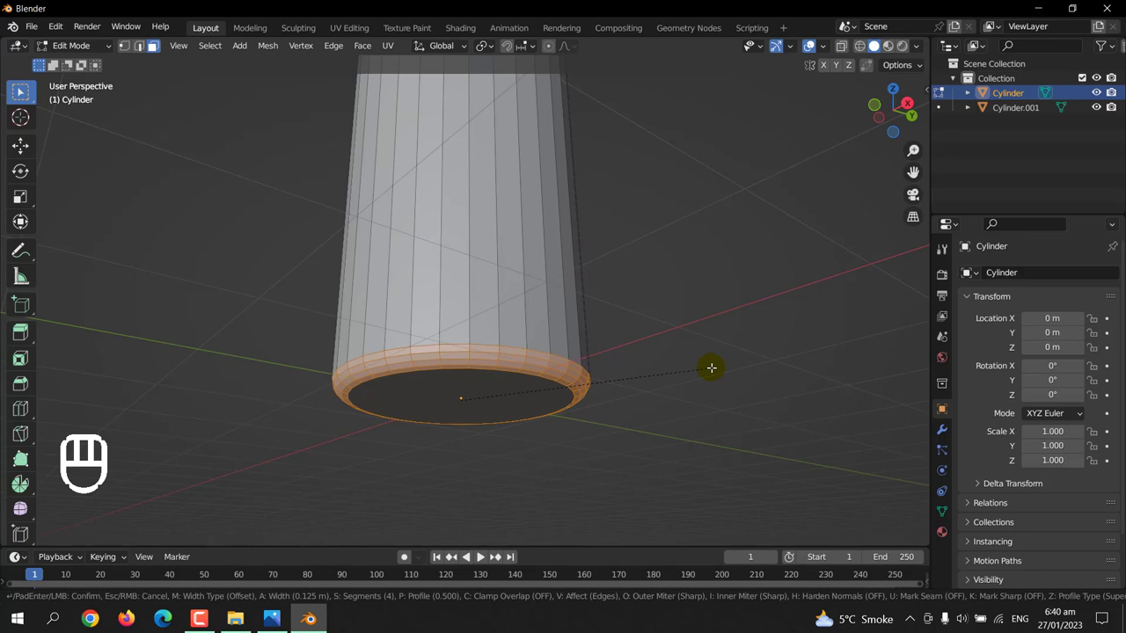
pyautogui.press('Tab')
pyautogui.click(738, 298)
pyautogui.scroll(-3)
pyautogui.press('KP_1')
# - Create a new material for the bottle body in Material Properties
pyautogui.moveTo(689, 377); pyautogui.dragTo(647, 453)
pyautogui.click(519, 317)
pyautogui.press('Tab')
pyautogui.press('Tab')
pyautogui.click(941, 535)
pyautogui.click(1023, 336)
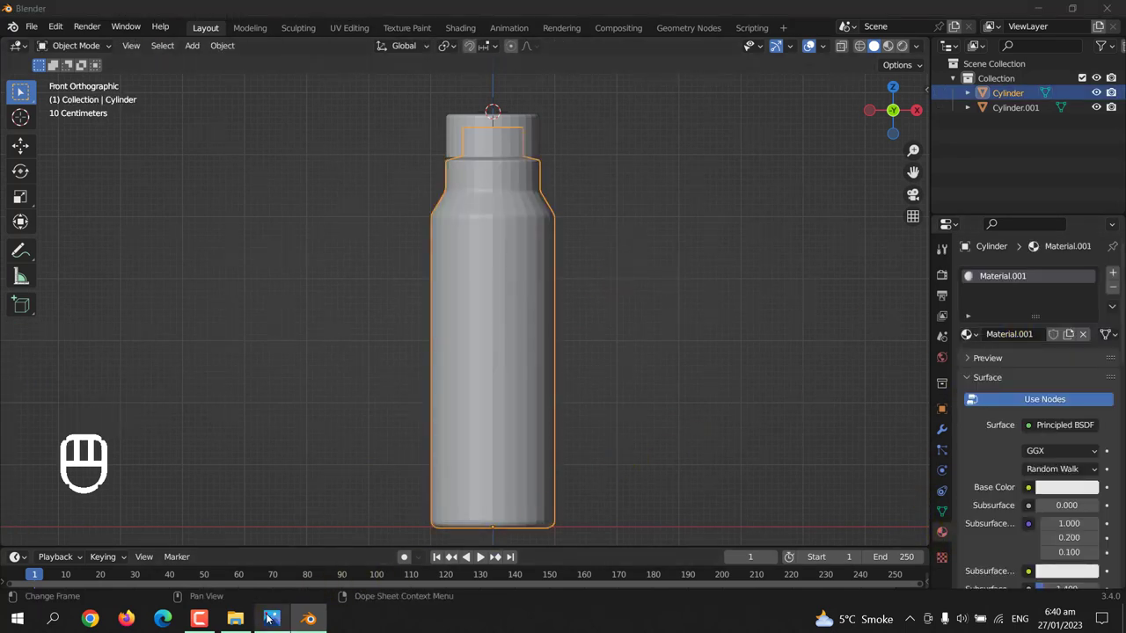
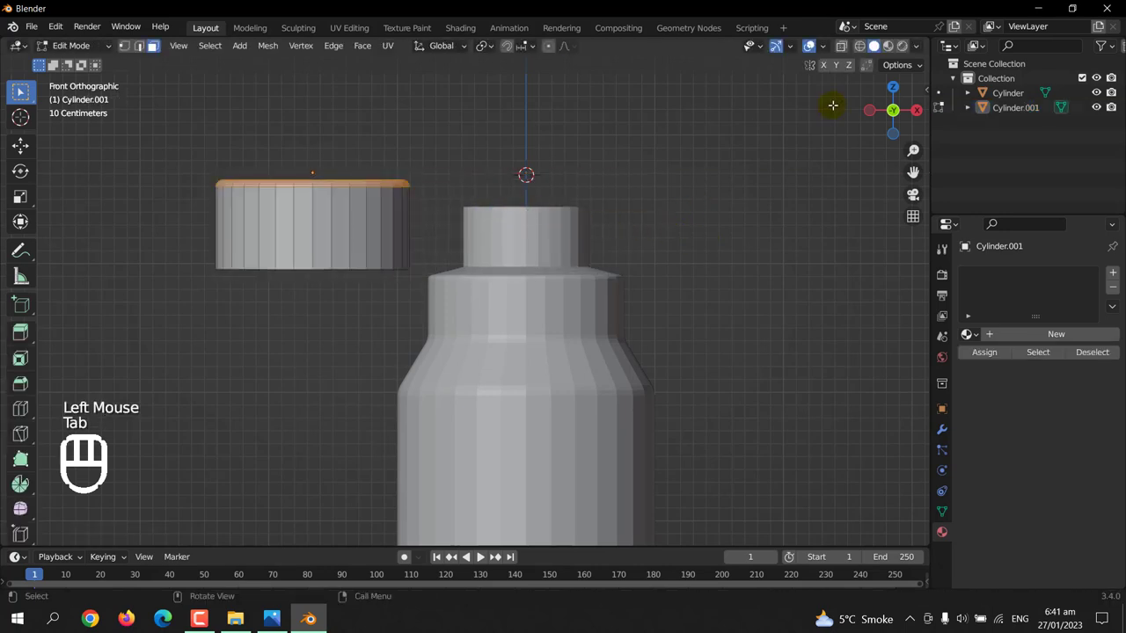
# - Assign red to the body and metallic low-roughness silver to the neck faces
pyautogui.press('Tab')
pyautogui.moveTo(768, 243); pyautogui.dragTo(742, 273)
pyautogui.middleClick(717, 170)
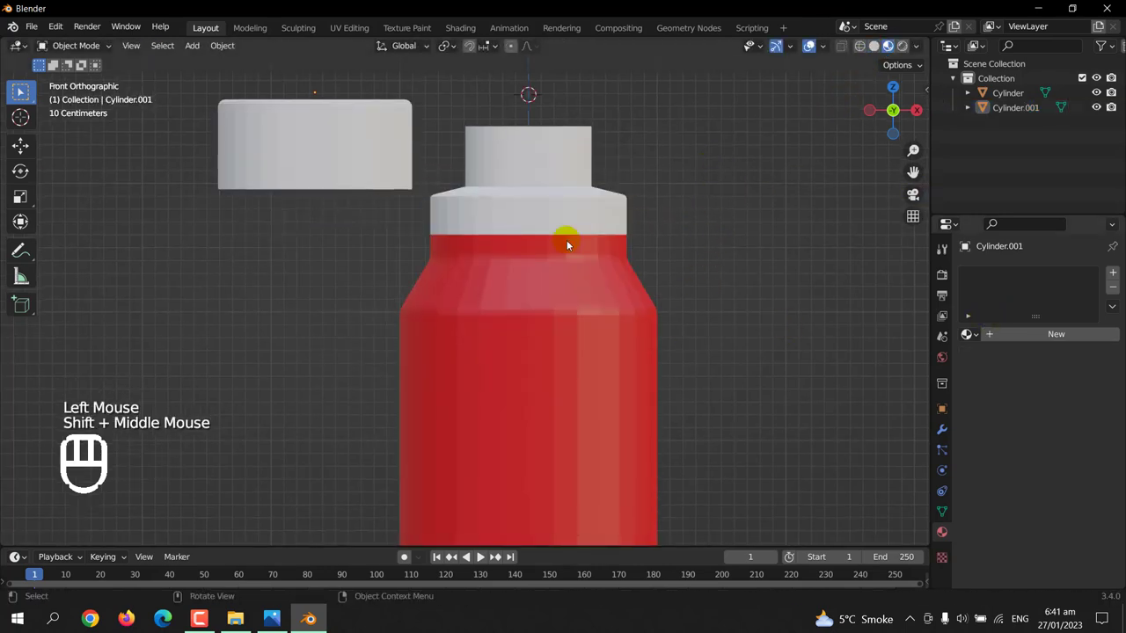
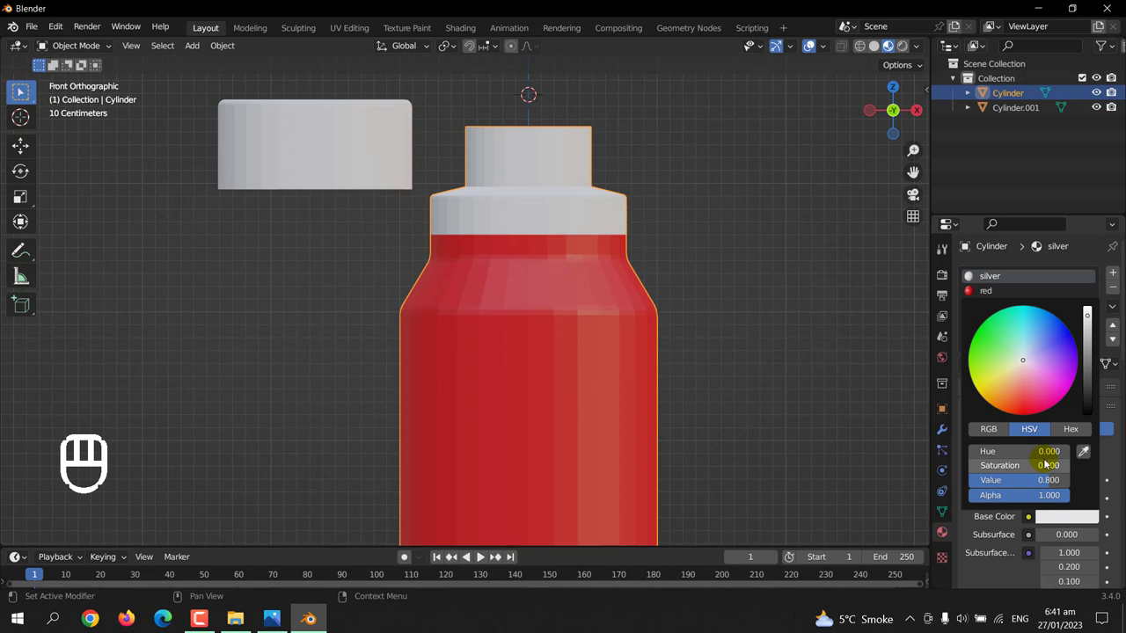
pyautogui.scroll(-3)
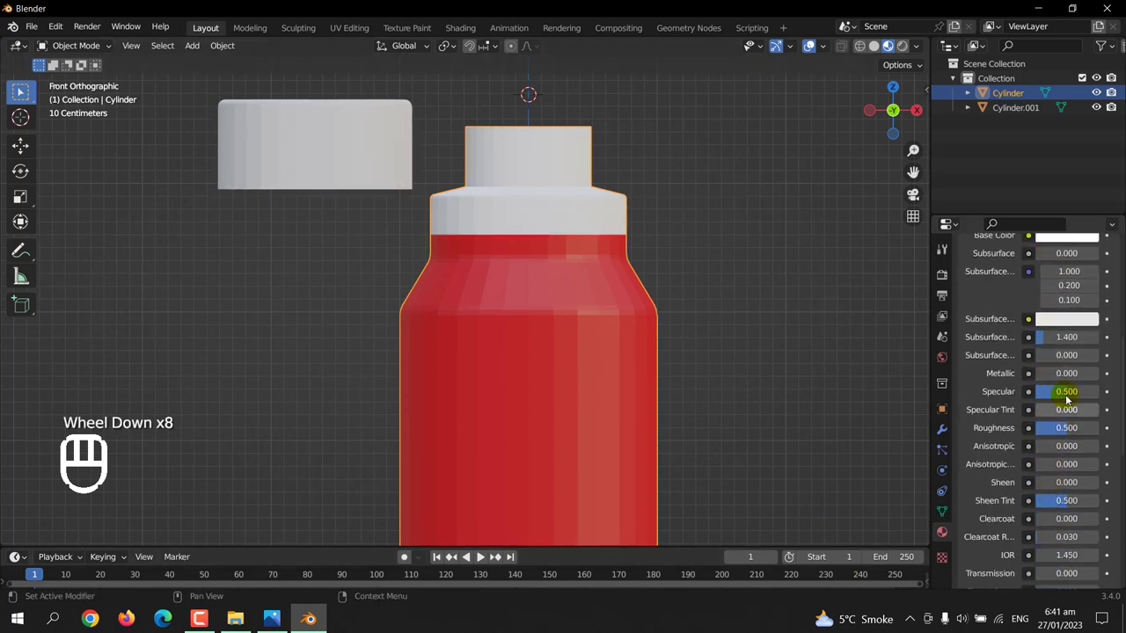
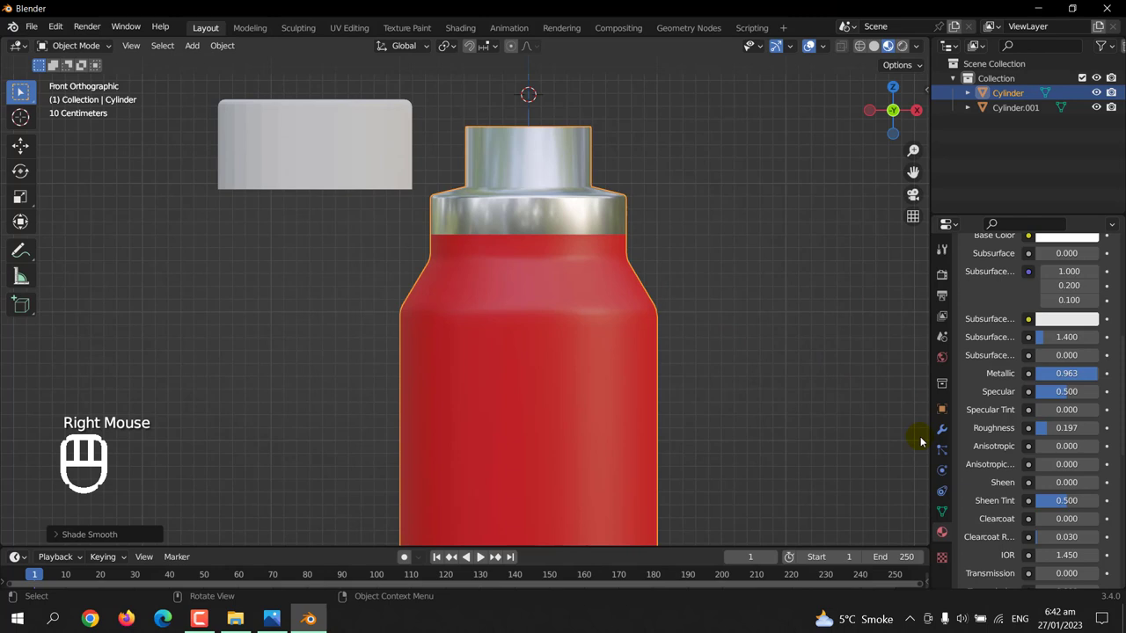
# - Add a Subdivision Surface modifier to smooth the bottle body
pyautogui.click(942, 516)
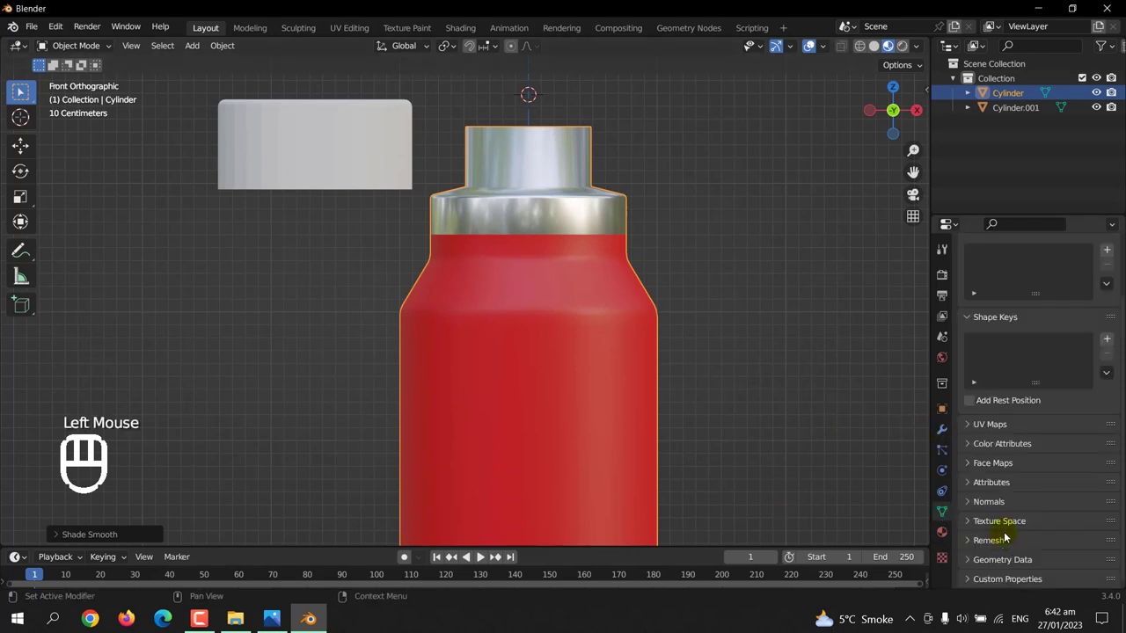
pyautogui.click(1007, 501)
pyautogui.click(1024, 528)
pyautogui.click(1028, 527)
pyautogui.moveTo(816, 415); pyautogui.dragTo(763, 355)
pyautogui.click(616, 245)
pyautogui.click(942, 429)
pyautogui.moveTo(1057, 274); pyautogui.dragTo(840, 541)
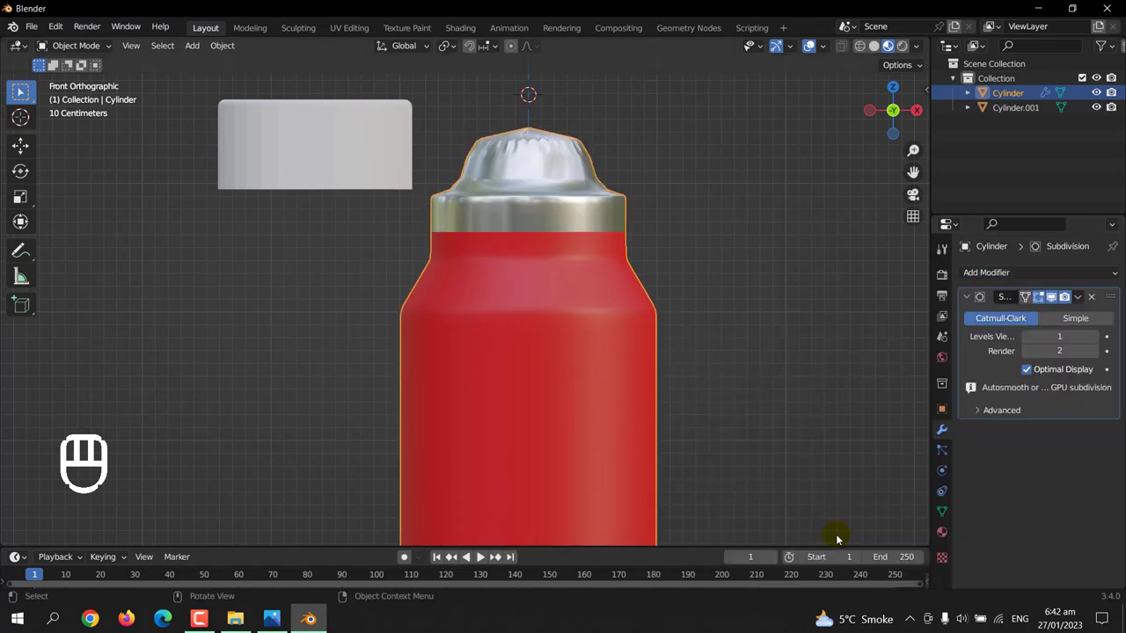
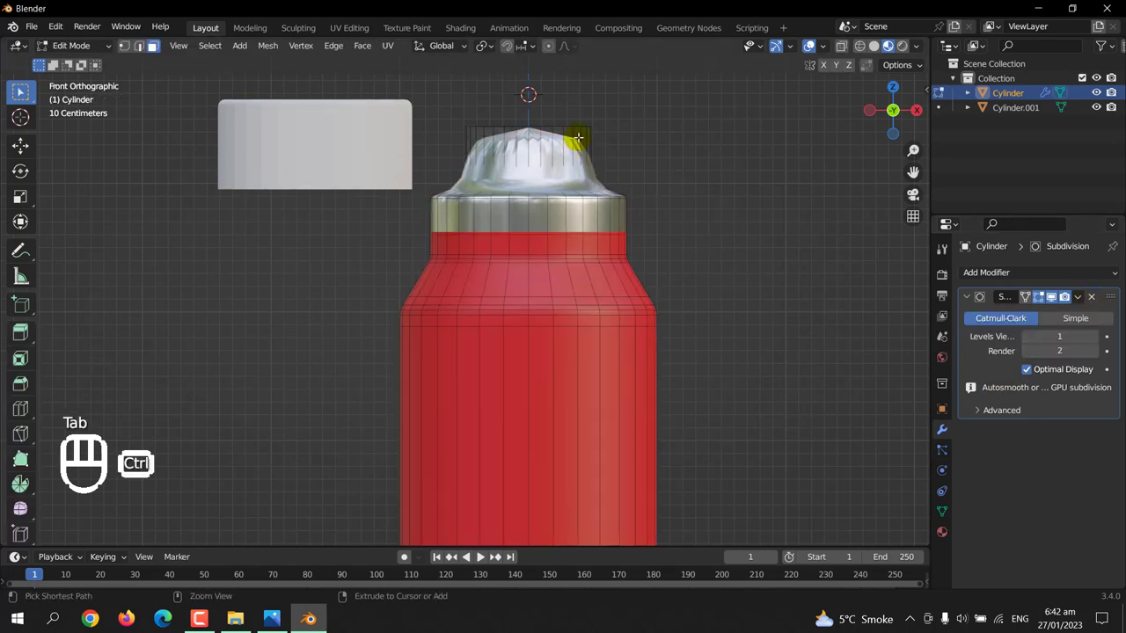
# - Add loop cuts slid close to the neck top and shoulder to keep those edges crisp
pyautogui.press('ctrl+r')
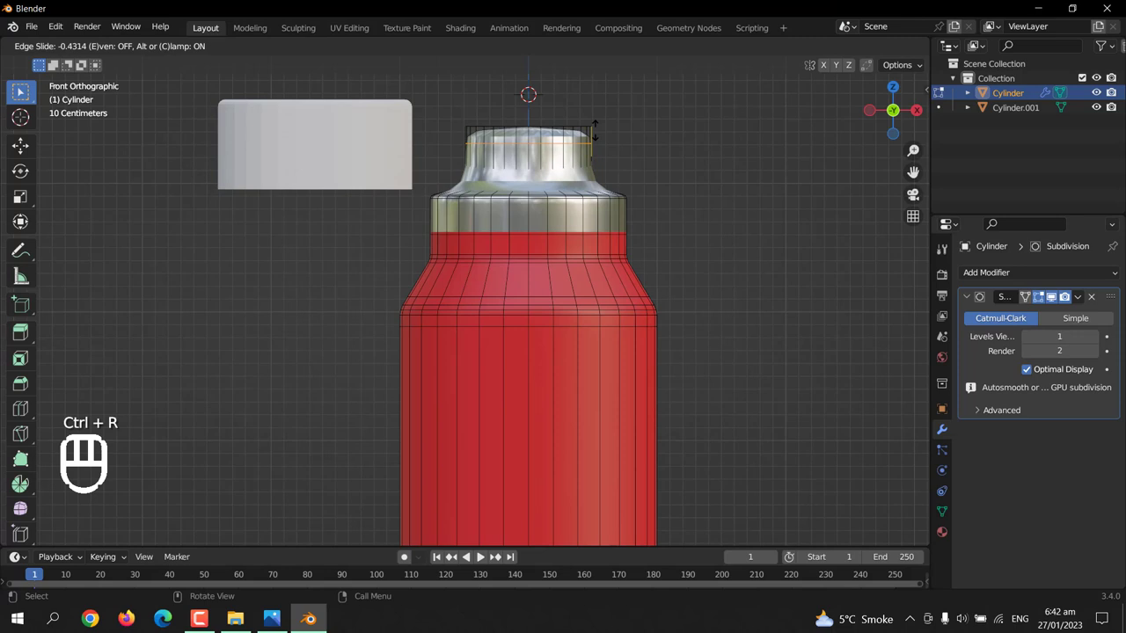
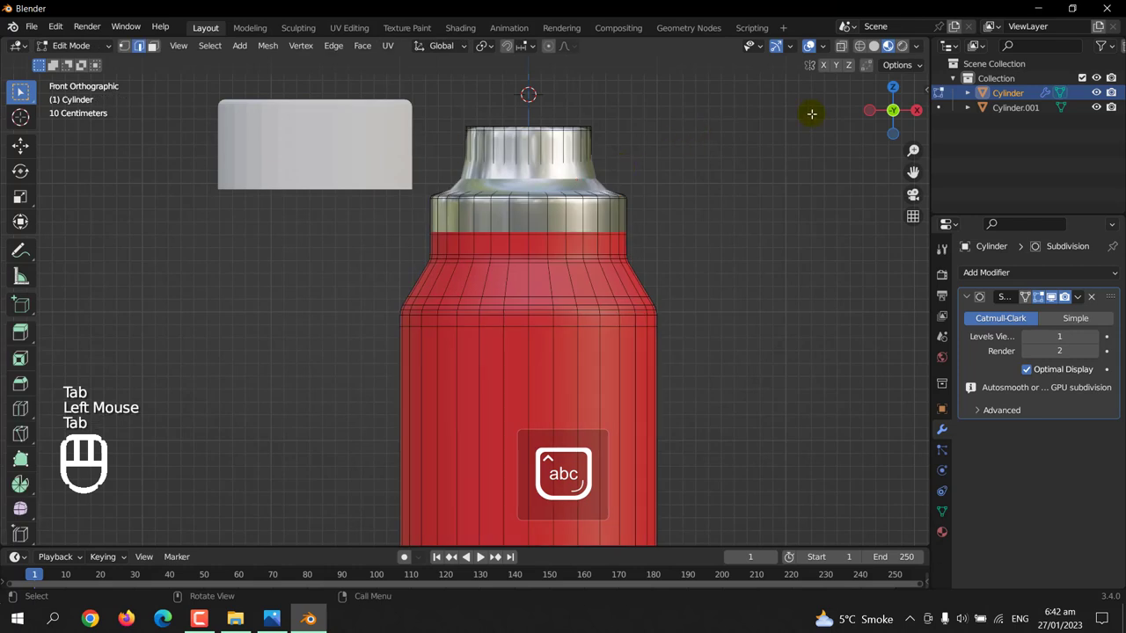
pyautogui.press('ctrl+r')
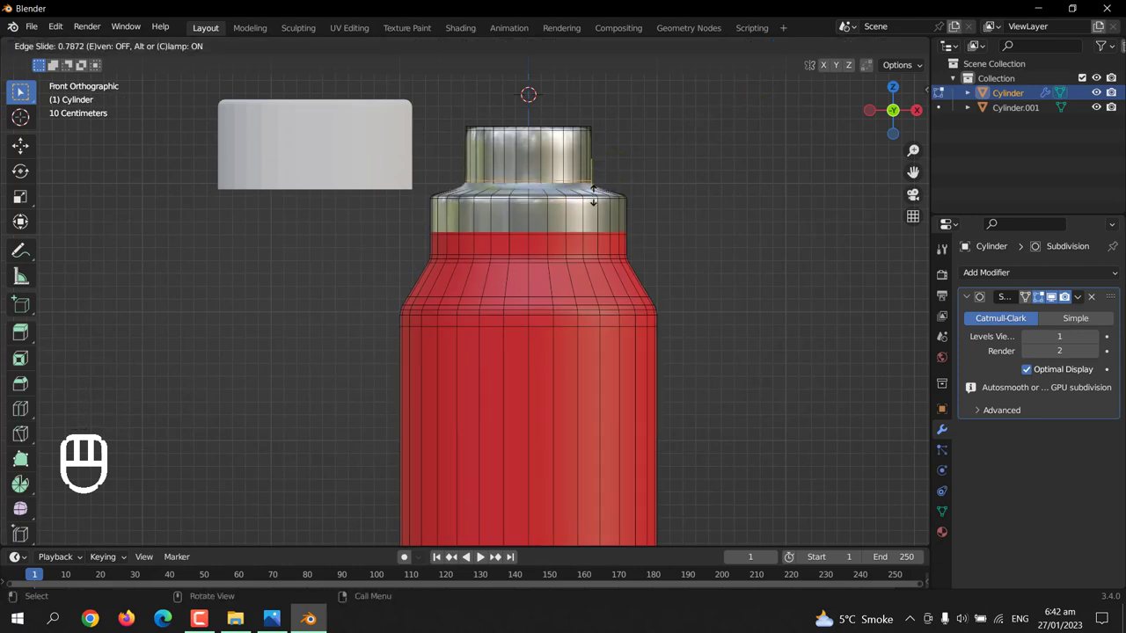
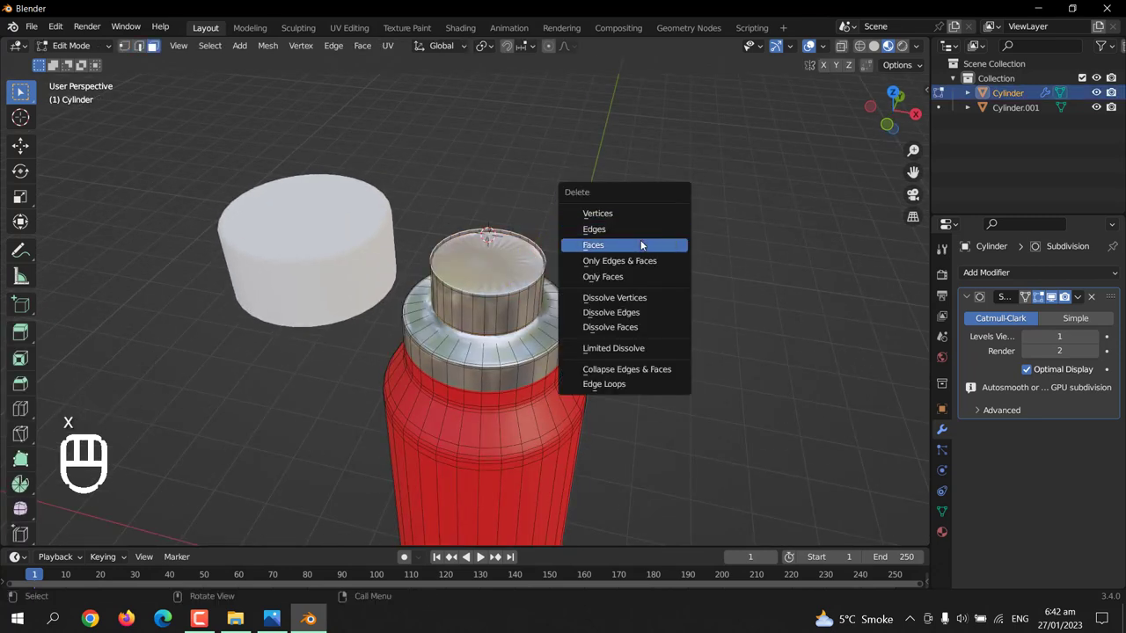
# - Delete the neck's top face to leave an open mouth and review it from the front
pyautogui.press('Tab')
pyautogui.moveTo(653, 303); pyautogui.dragTo(700, 276)
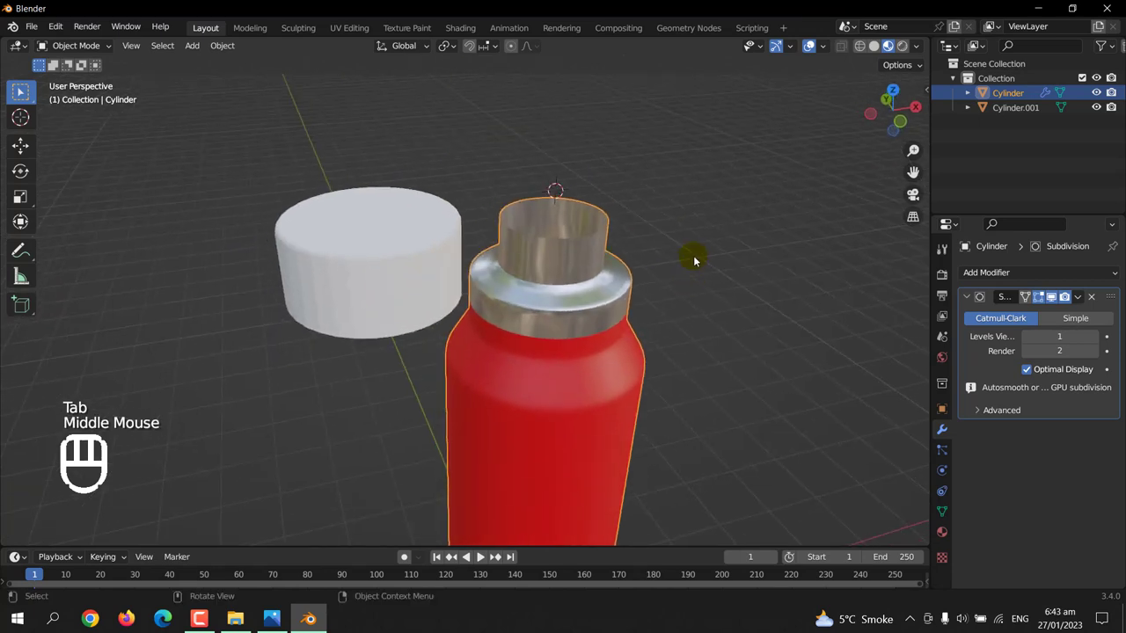
pyautogui.press('KP_1')
pyautogui.scroll(-3)
pyautogui.middleClick(687, 233)
pyautogui.middleClick(650, 258)
pyautogui.scroll(-3)
pyautogui.click(517, 270)
pyautogui.scroll(-3)
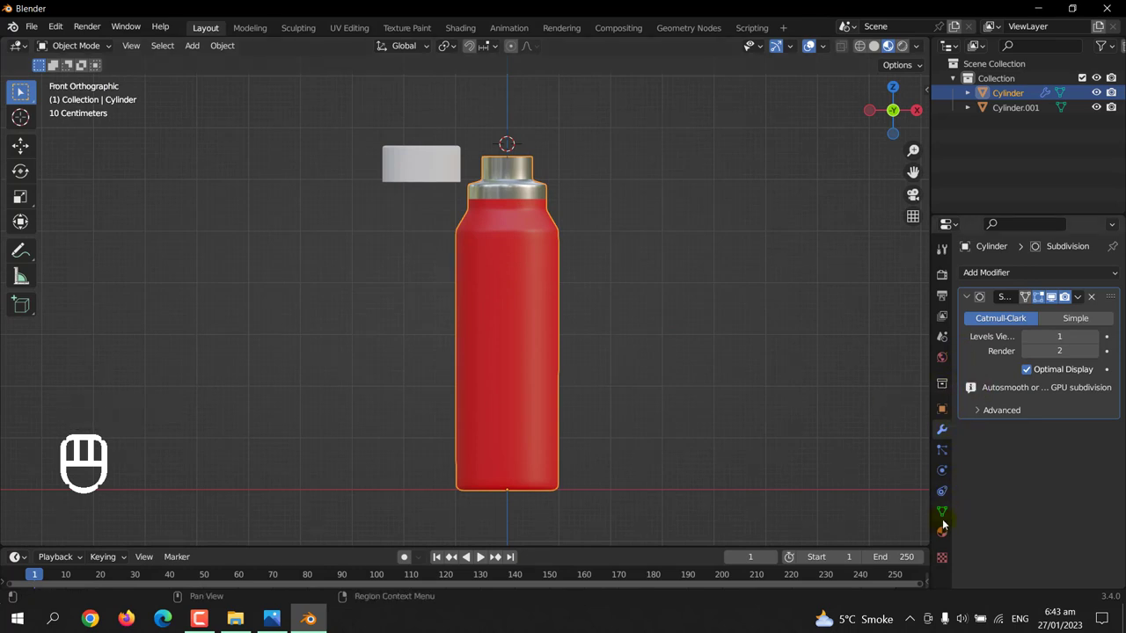
# - Darken the body's red base colour toward a deeper, semi-metallic satin red
pyautogui.click(943, 534)
pyautogui.moveTo(989, 298); pyautogui.dragTo(1020, 339)
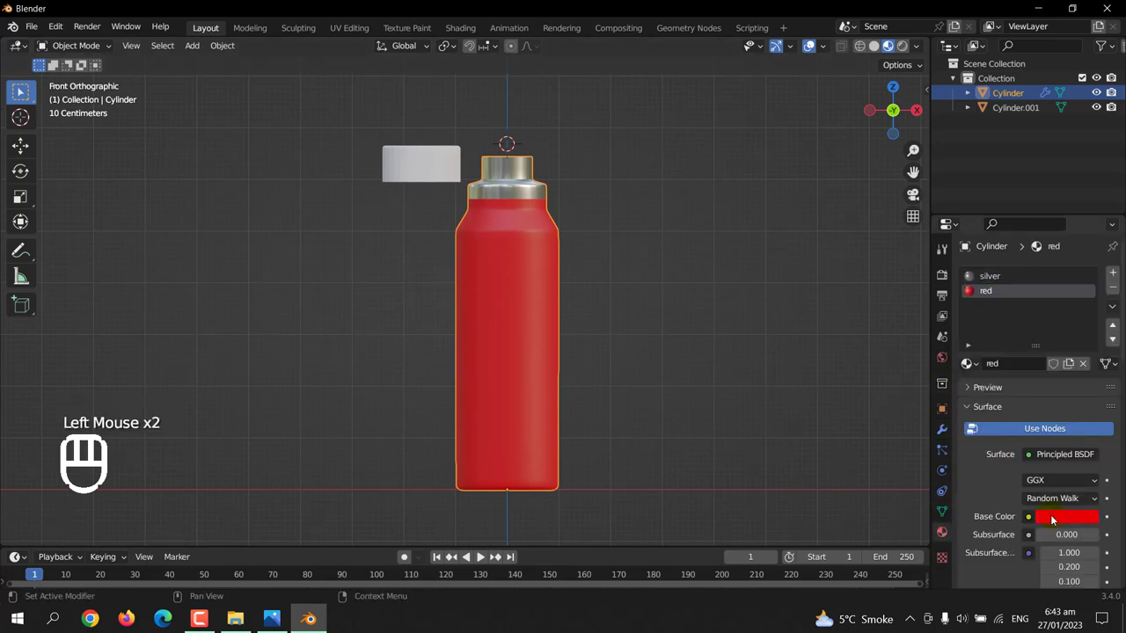
pyautogui.click(1054, 518)
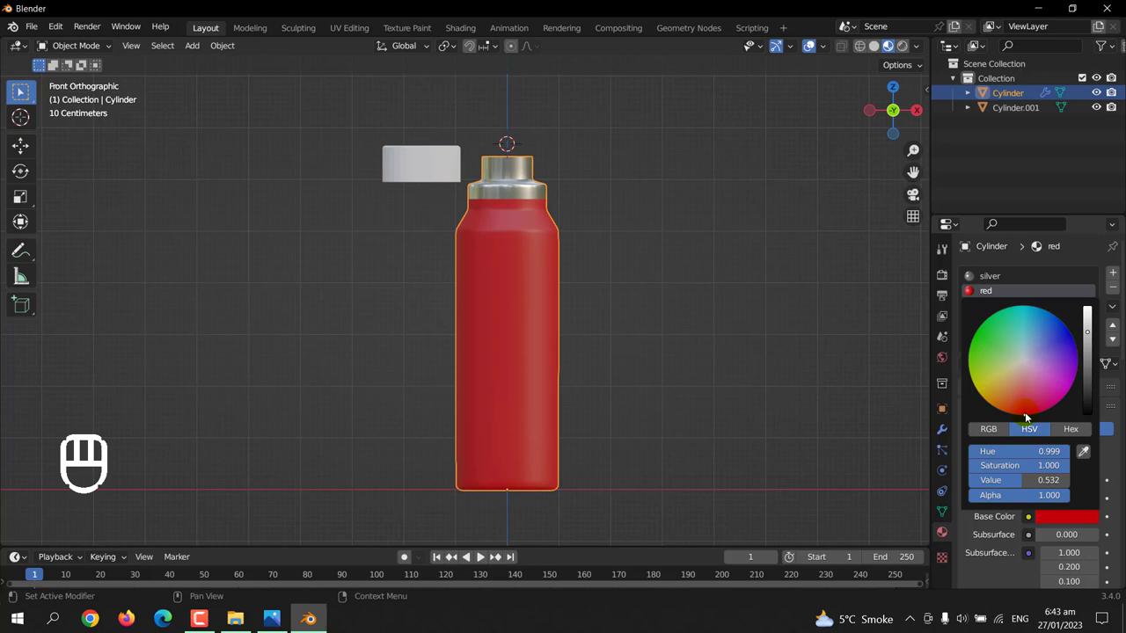
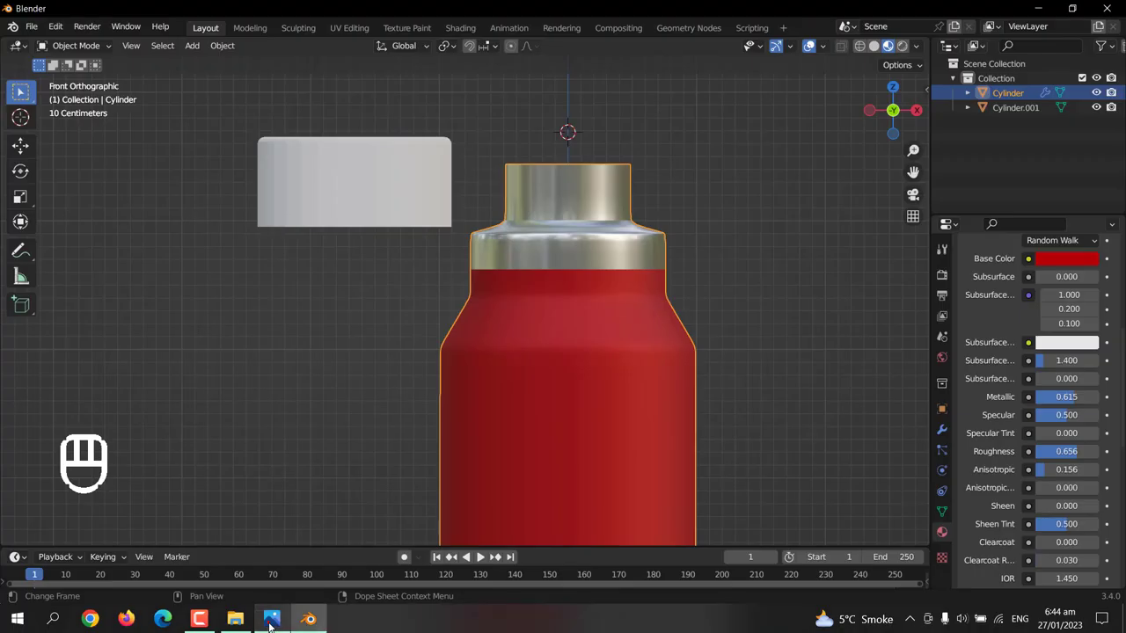
# - Enter Edit Mode on the body and select the extra edge loop below the shoulder
pyautogui.click(679, 370)
pyautogui.press('Tab')
pyautogui.click(941, 431)
pyautogui.click(1095, 300)
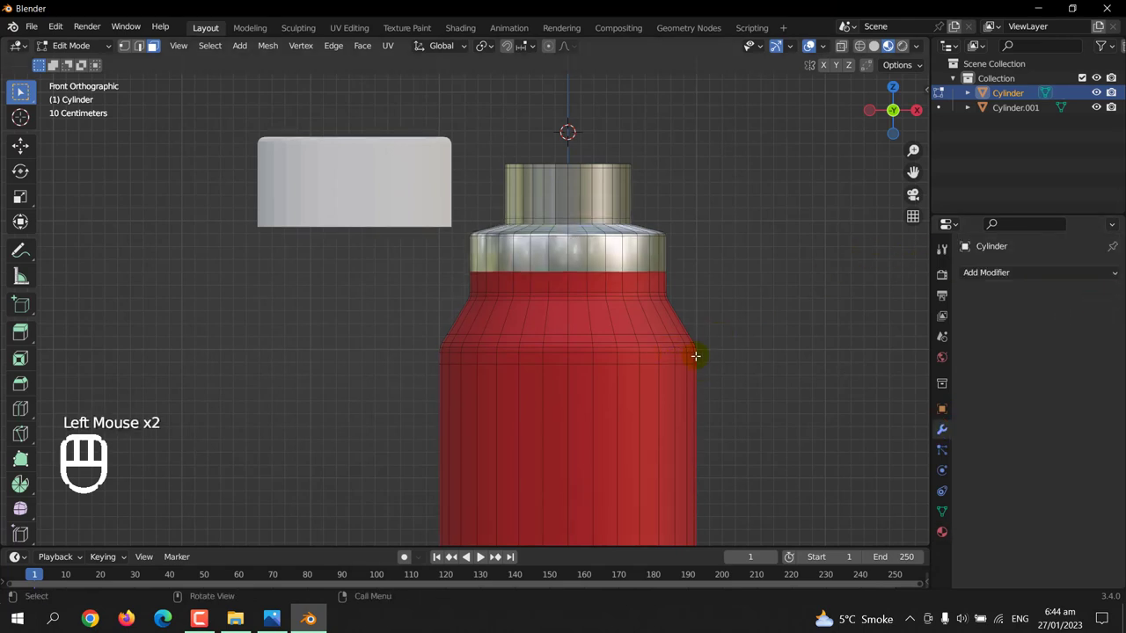
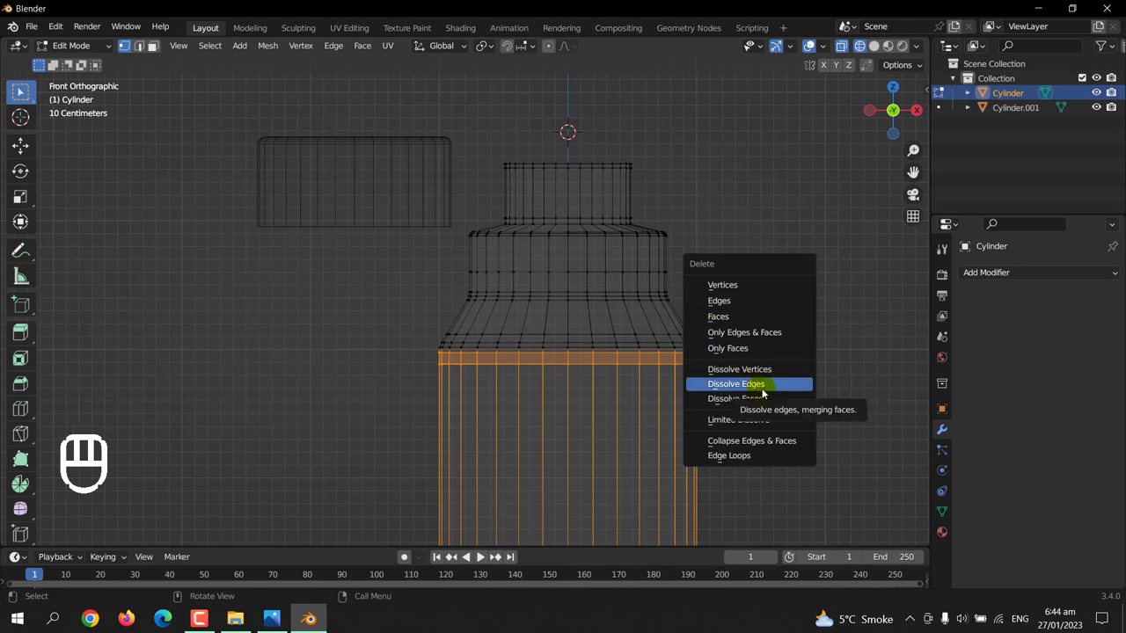
# - Dissolve the redundant vertex ring at the top of the body with X > Dissolve Vertices
pyautogui.press('ctrl+z')
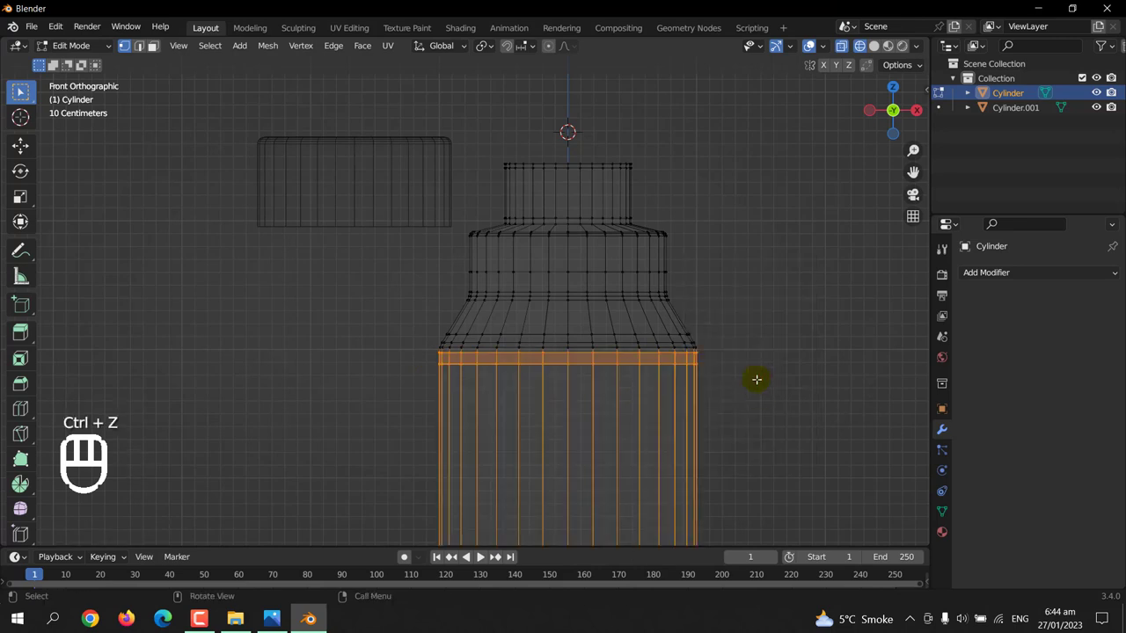
pyautogui.press('x')
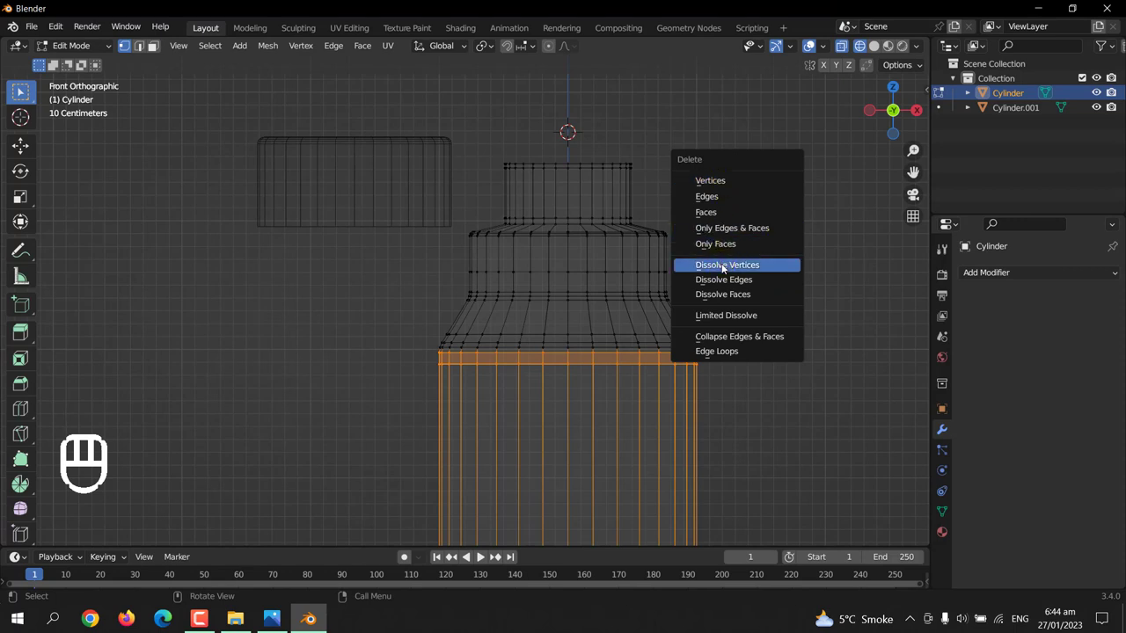
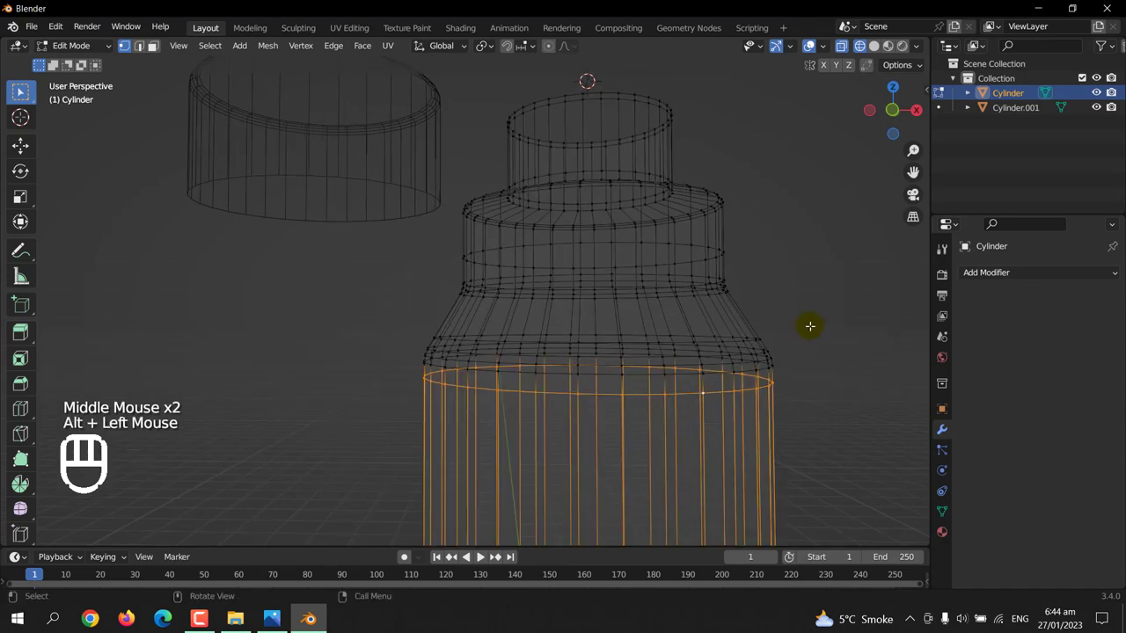
pyautogui.press('x')
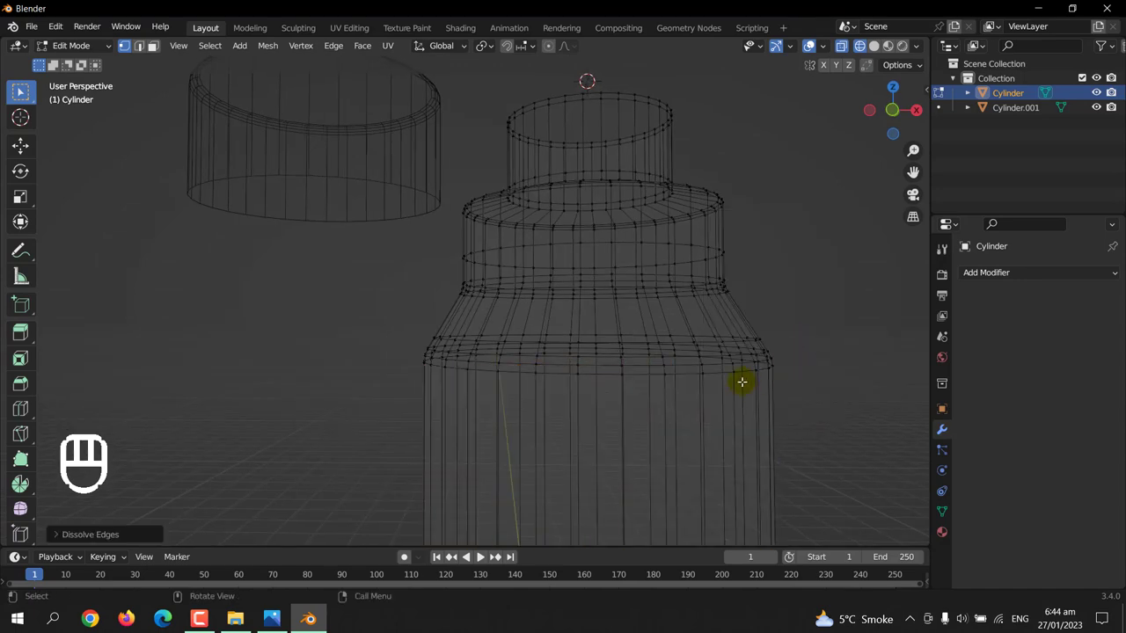
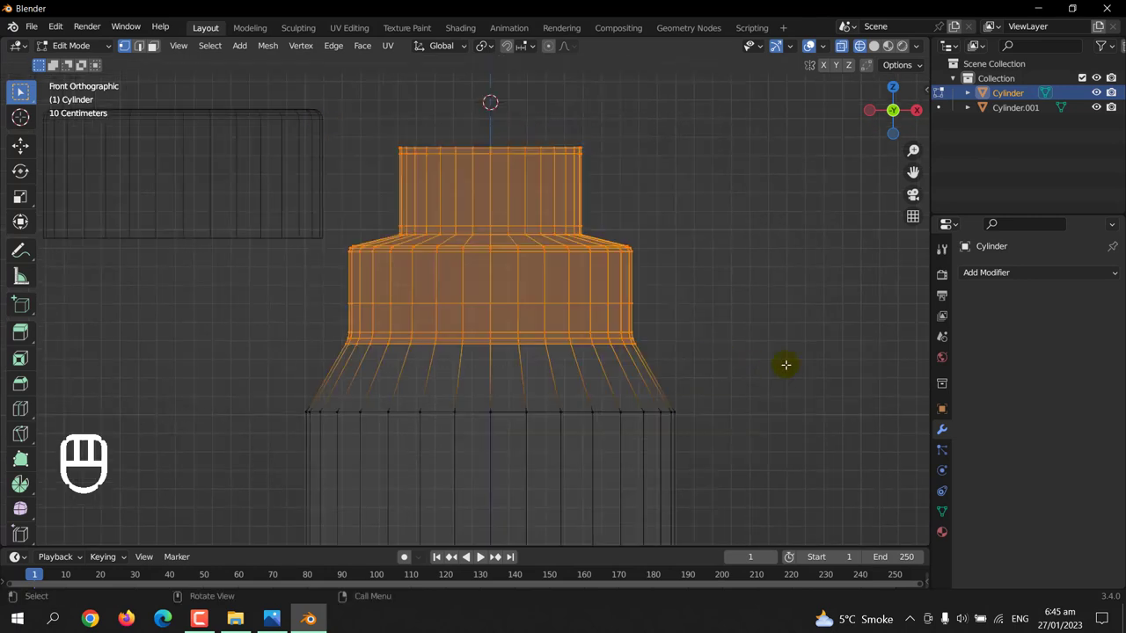
# - Scale the shoulder and neck section down slightly and lower it along Z
pyautogui.press('s')
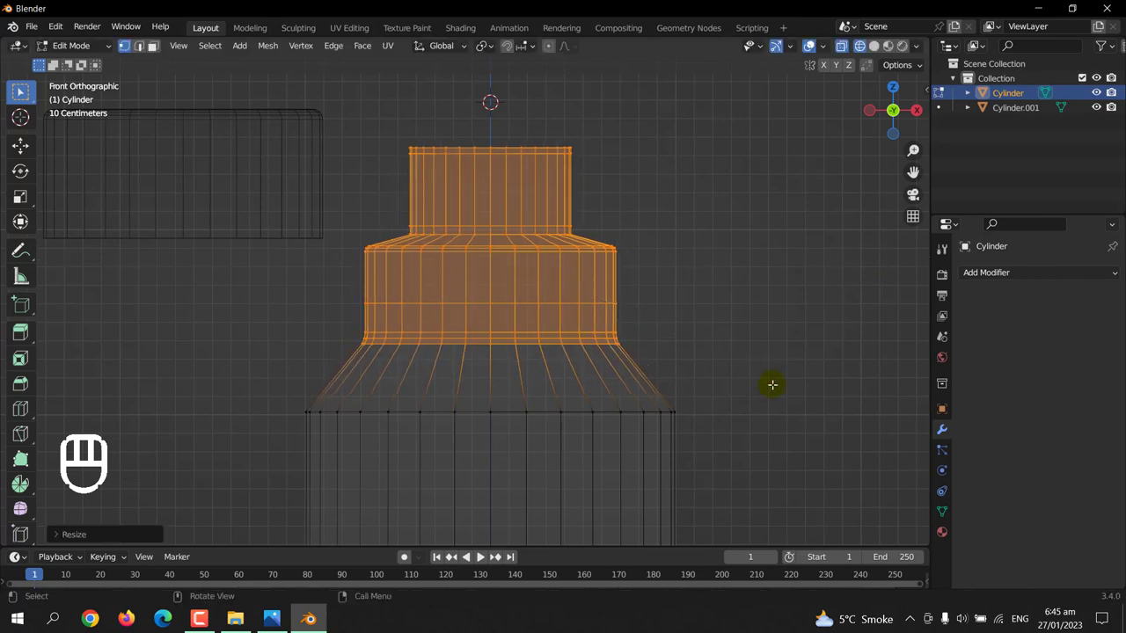
pyautogui.press('g')
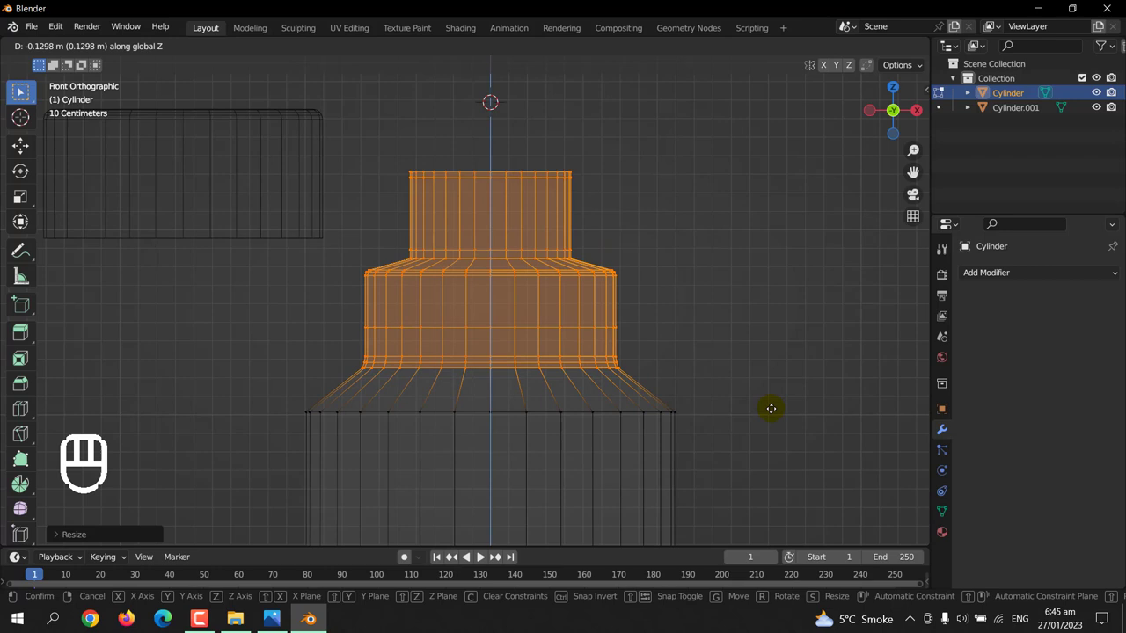
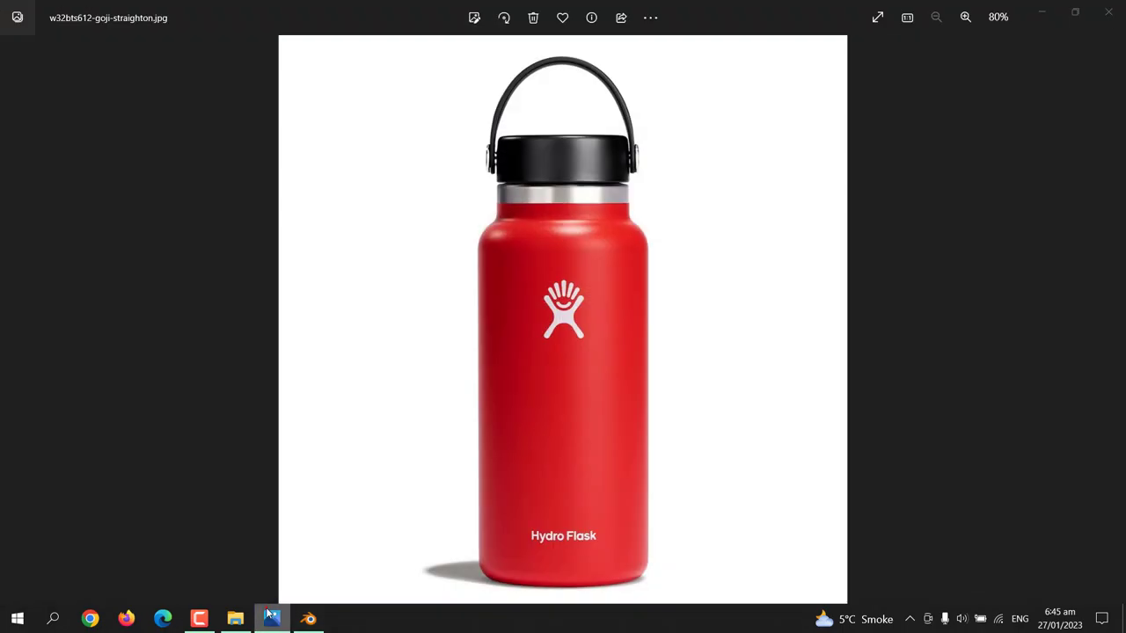
# - Bevel the body's top edge loop into a multi-segment rounded shoulder and preview it with materials
pyautogui.press('ctrl+z')
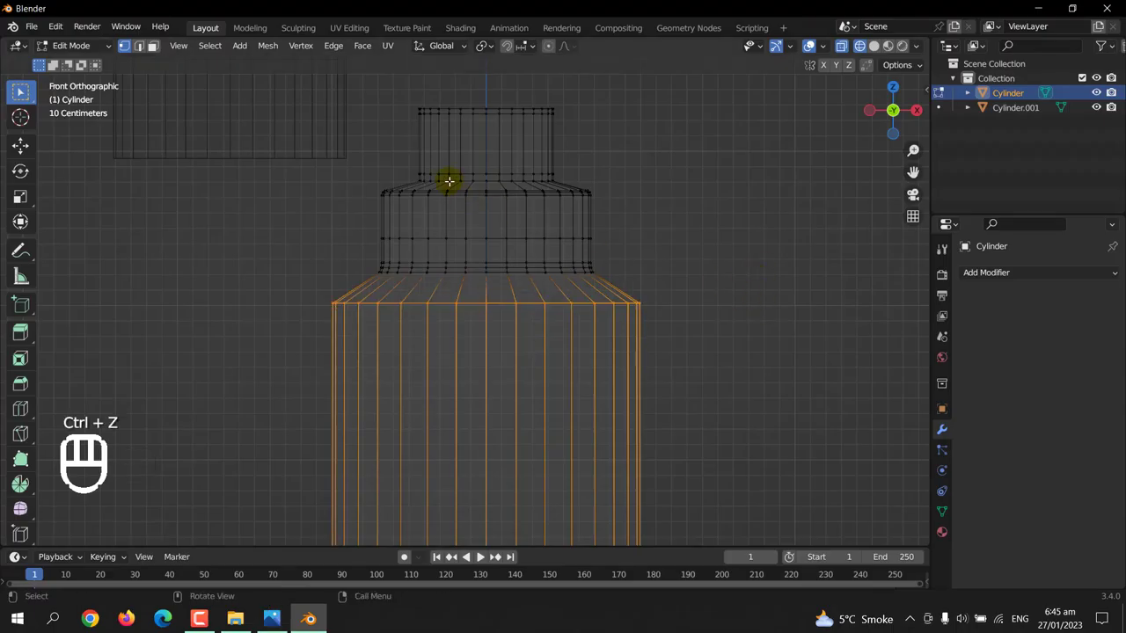
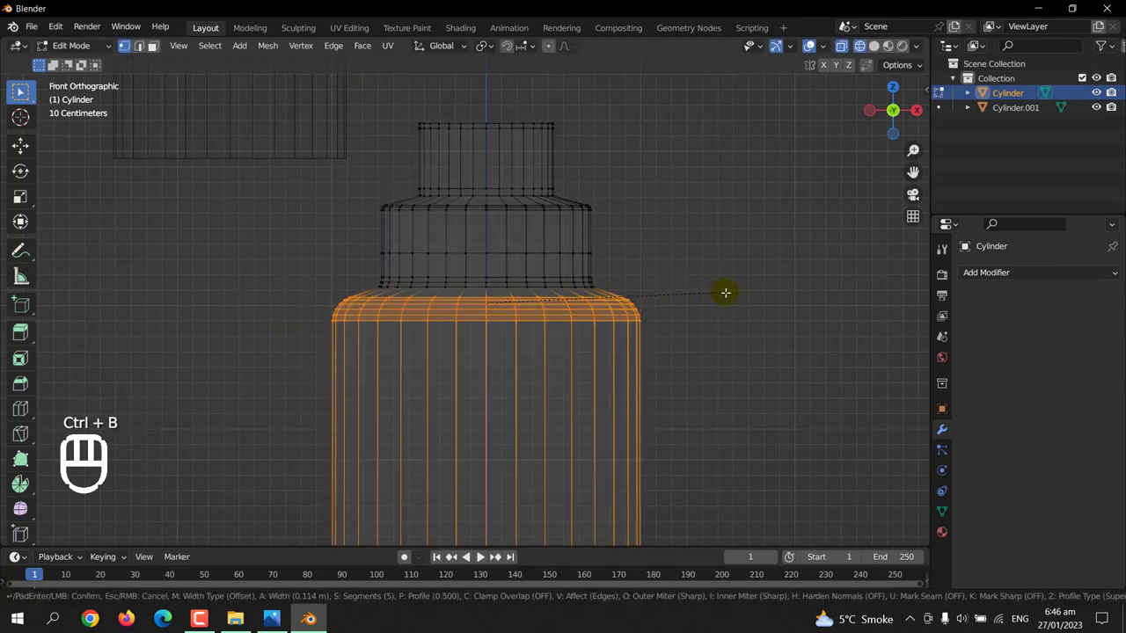
pyautogui.press('Tab')
pyautogui.moveTo(838, 154); pyautogui.dragTo(807, 194)
pyautogui.scroll(-3)
pyautogui.middleClick(633, 278)
pyautogui.click(487, 233)
pyautogui.press('Tab')
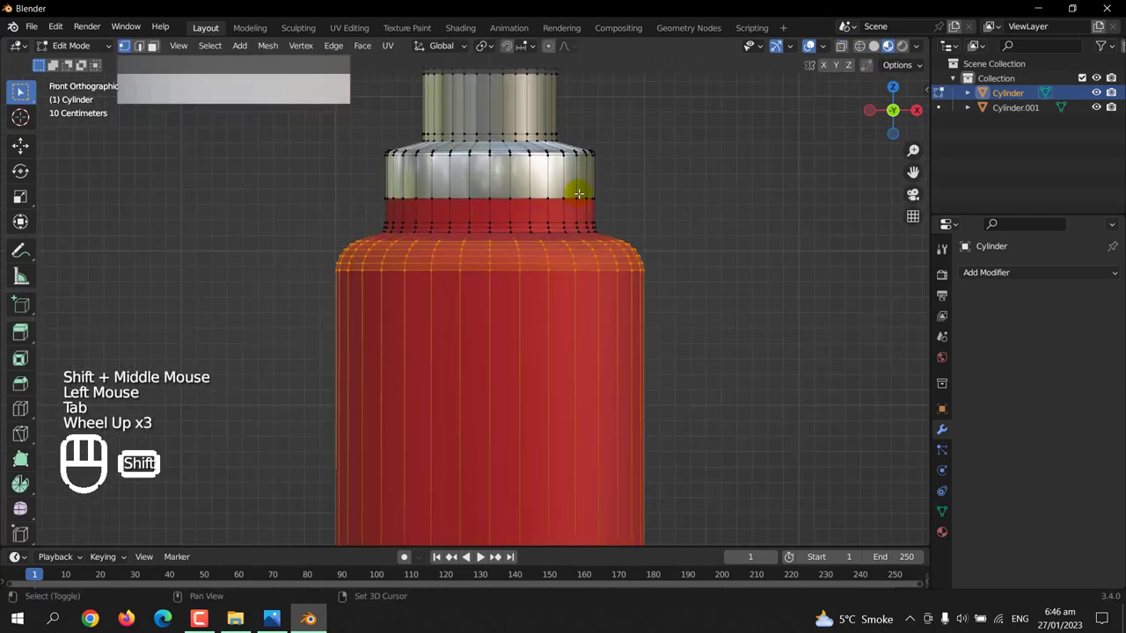
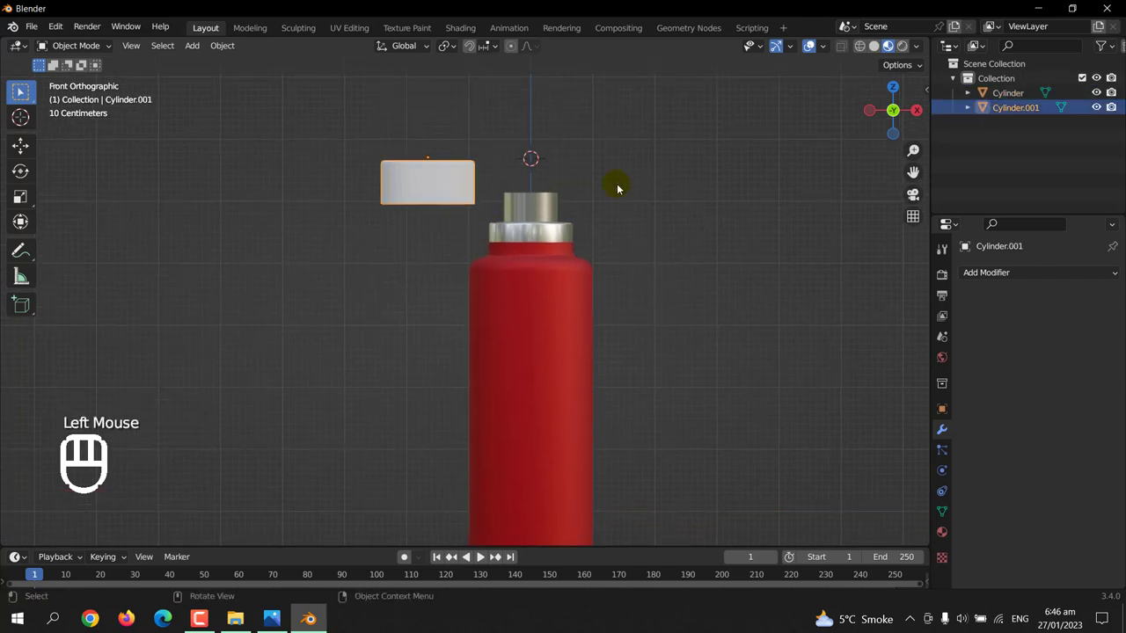
# - Give Cylinder.001 a near-black base colour and go to its mesh normals for Auto Smooth
pyautogui.moveTo(946, 536); pyautogui.dragTo(960, 517)
pyautogui.click(1032, 342)
pyautogui.moveTo(1058, 494); pyautogui.dragTo(1054, 472)
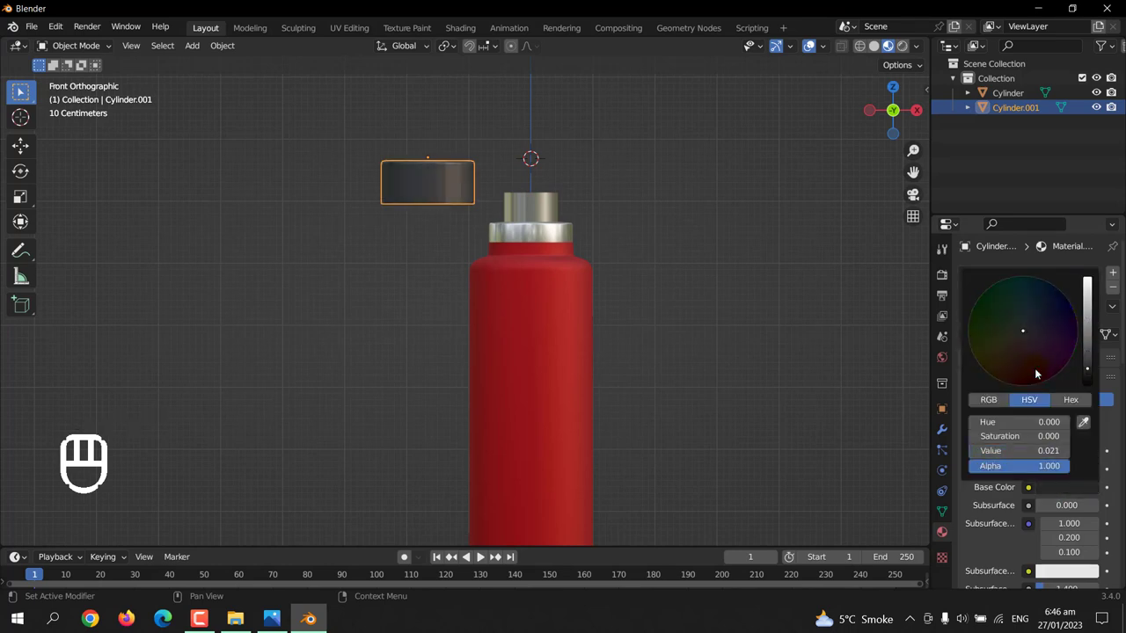
pyautogui.moveTo(438, 184); pyautogui.dragTo(995, 442)
pyautogui.click(947, 512)
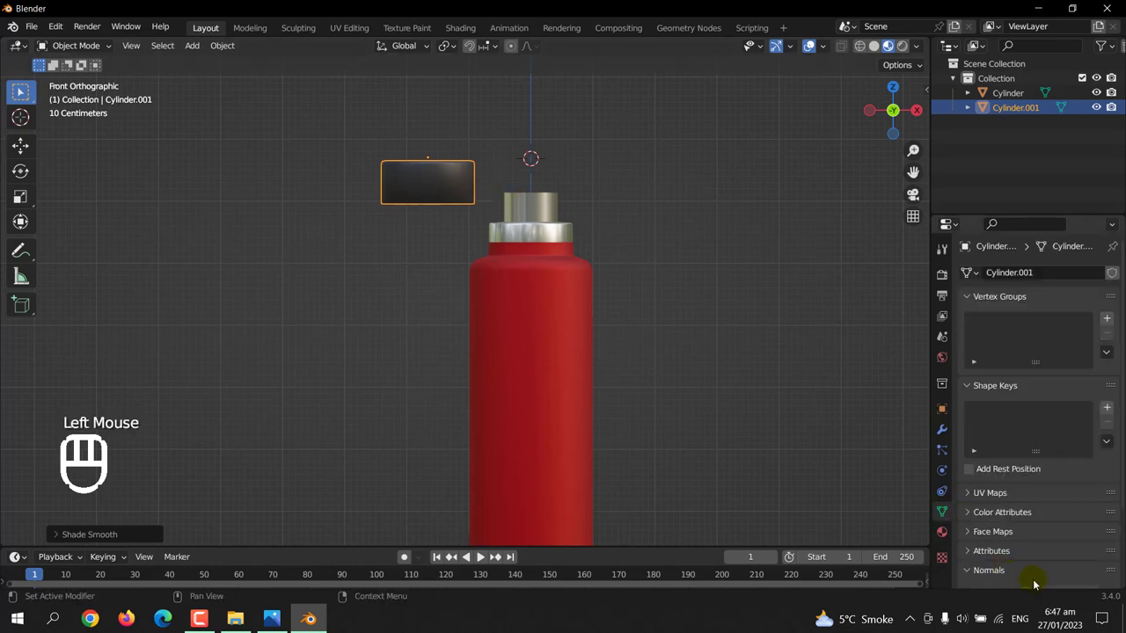
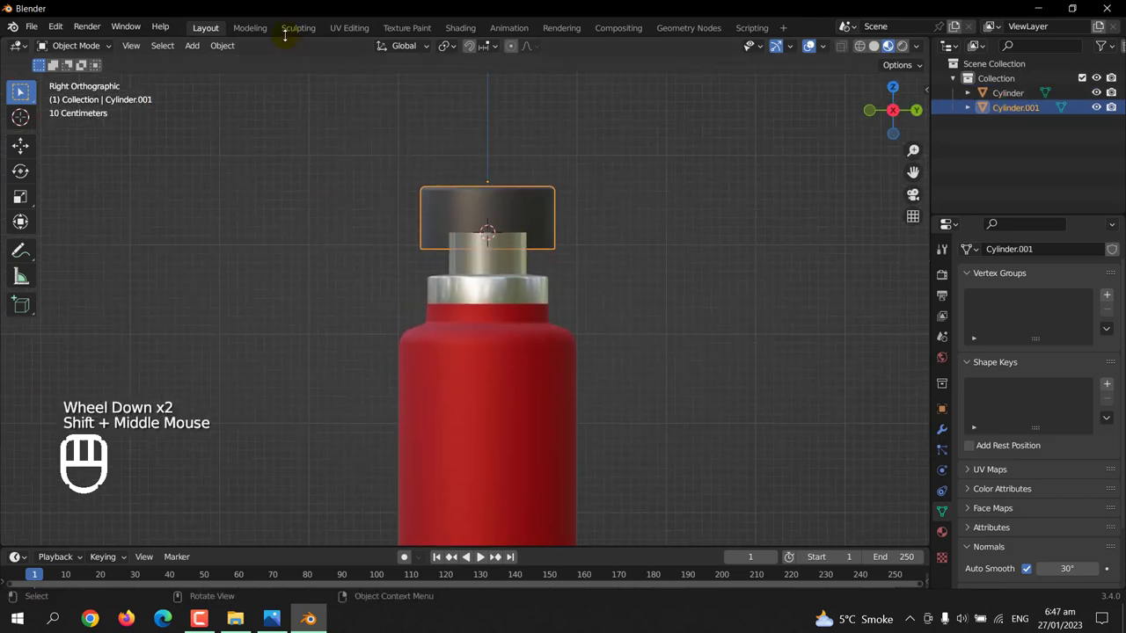
# - Select the black cap and move it down along Z onto the silver neck
pyautogui.moveTo(229, 52); pyautogui.dragTo(419, 112)
pyautogui.moveTo(232, 56); pyautogui.dragTo(423, 77)
pyautogui.click(649, 231)
pyautogui.scroll(3)
pyautogui.click(600, 253)
pyautogui.press('Tab')
pyautogui.press('Tab')
pyautogui.click(701, 260)
# - Scale the cap to fit the neck, nudge it down, and separate selected faces into their own object
pyautogui.click(585, 237)
pyautogui.press('s')
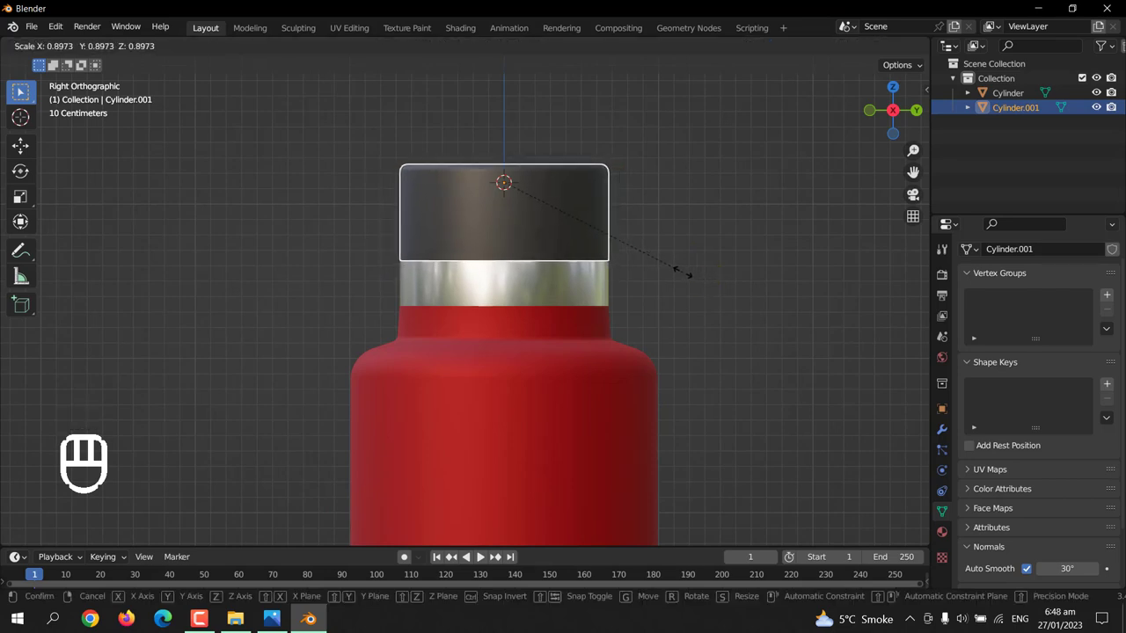
pyautogui.press('g')
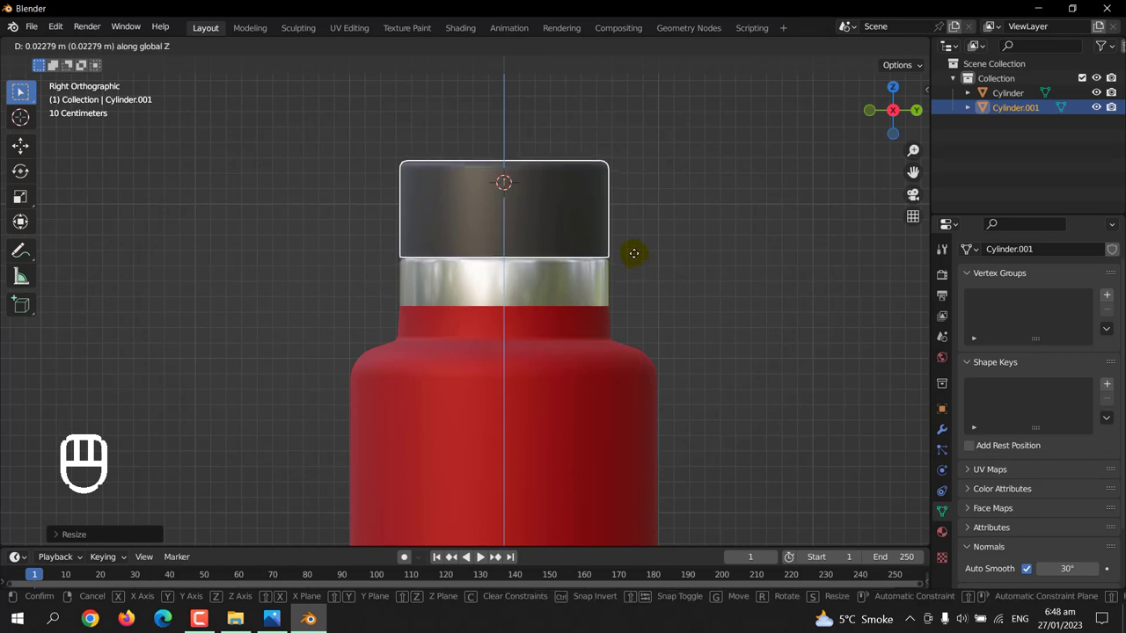
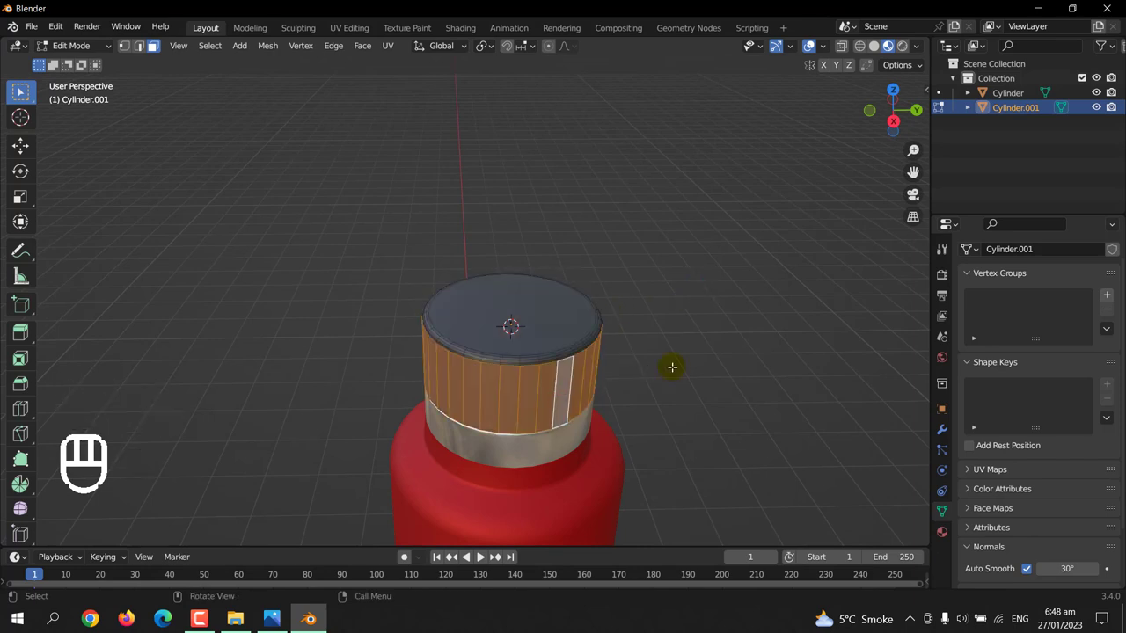
pyautogui.press('shift+d')
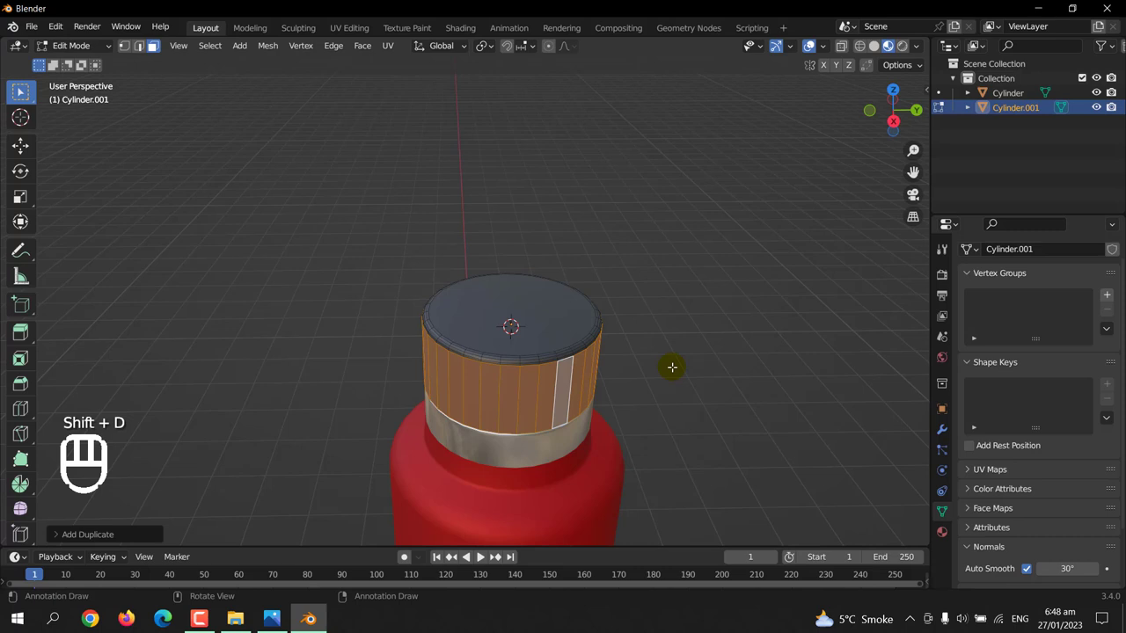
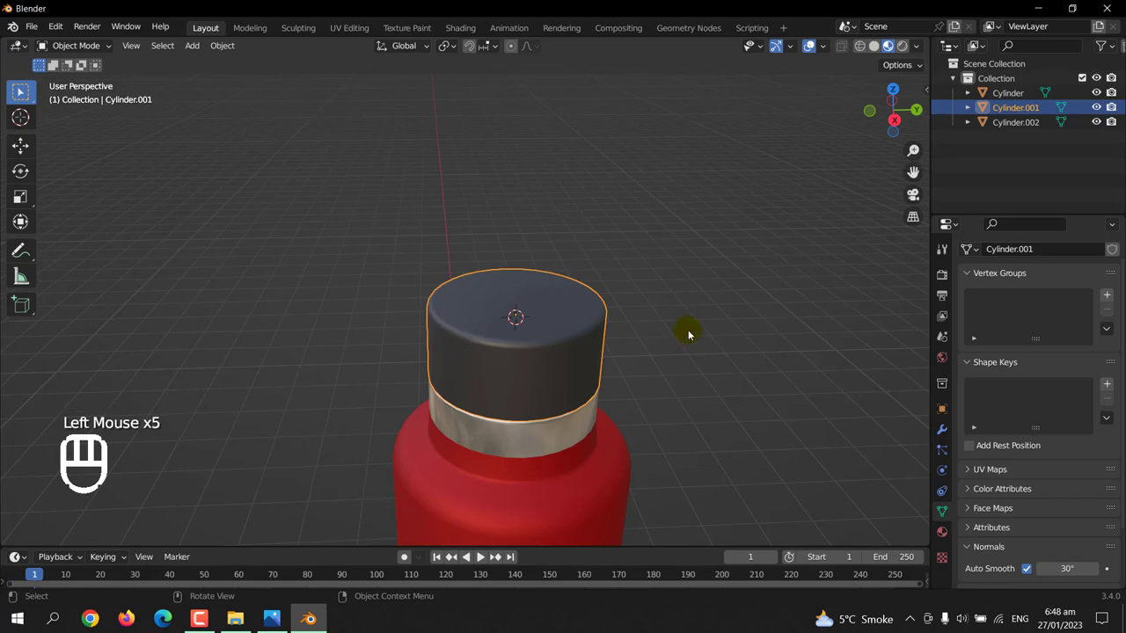
# - Lift Cylinder.002 above the bottle and settle the cap top down onto the silver neck
pyautogui.press('g')
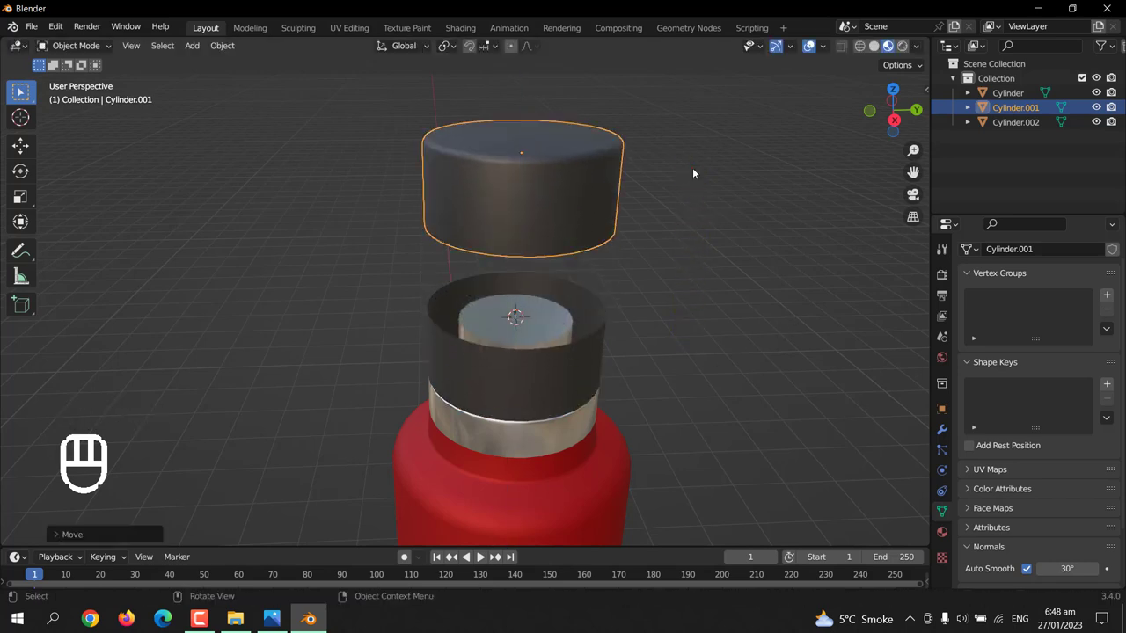
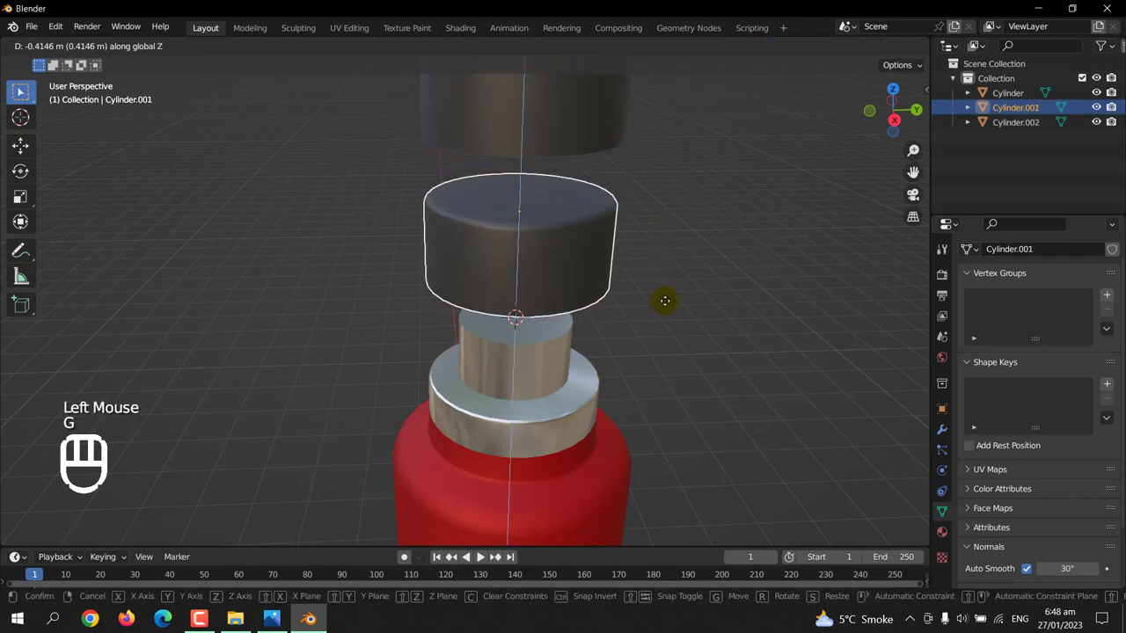
pyautogui.press('KP_1')
pyautogui.press('g')
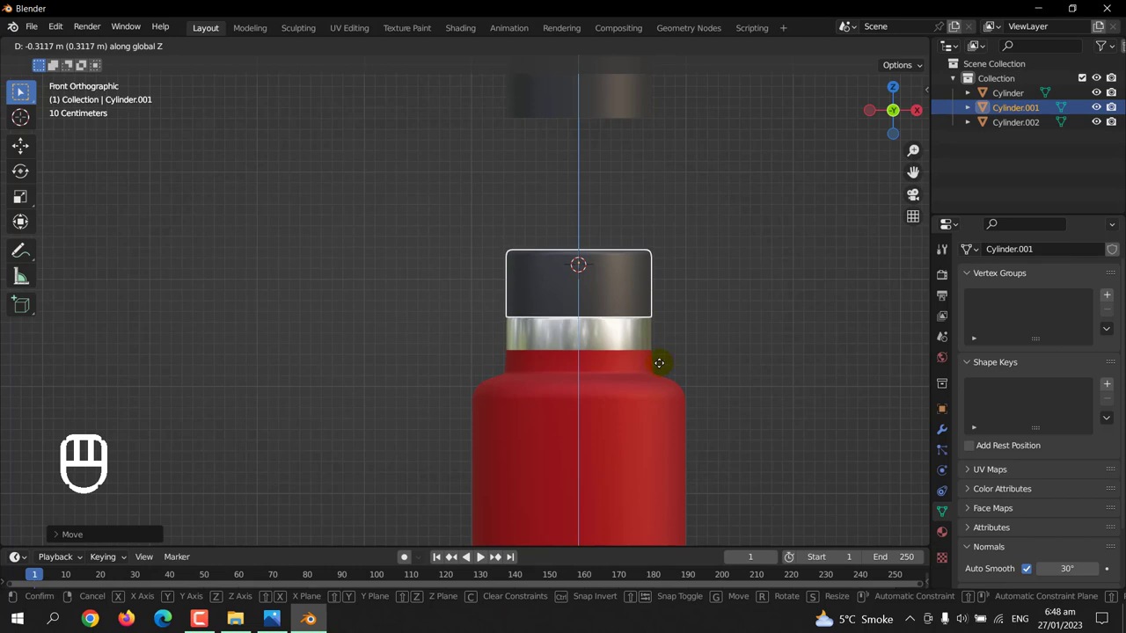
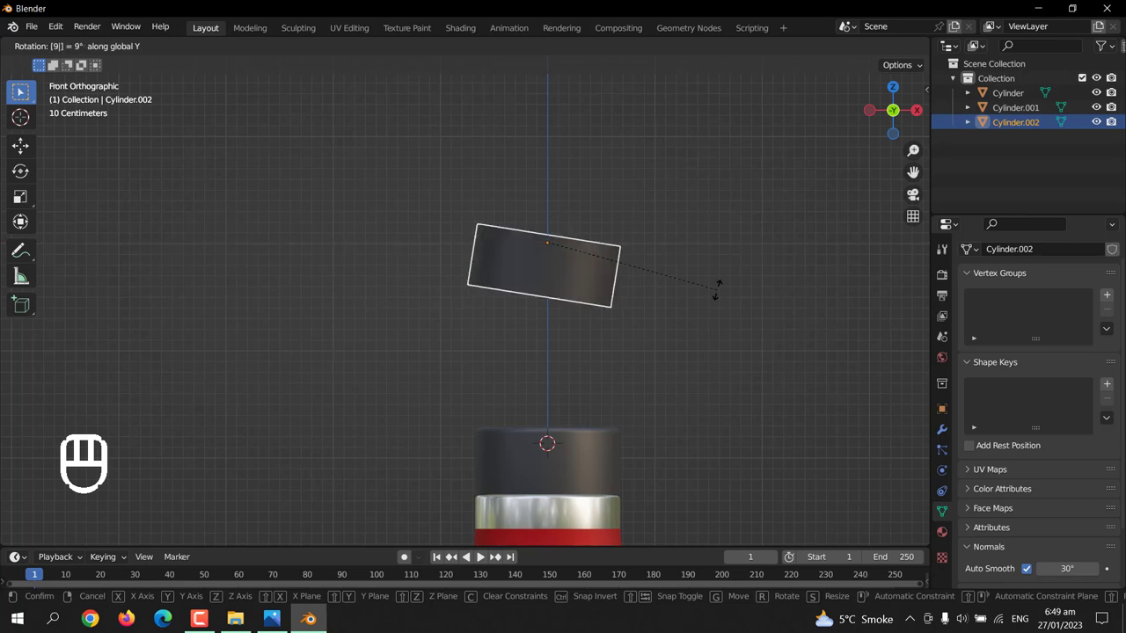
# - Cancel the tilt and rotate the spare cylinder 90° so it stands on edge above the cap
pyautogui.press('ctrl+z')
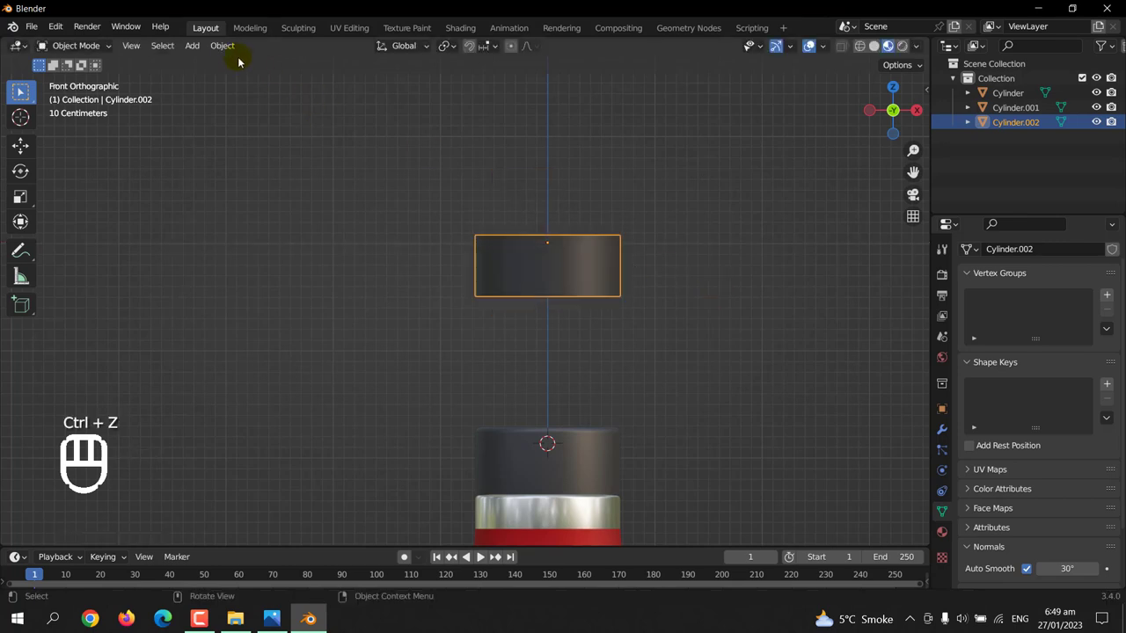
pyautogui.moveTo(233, 58); pyautogui.dragTo(607, 179)
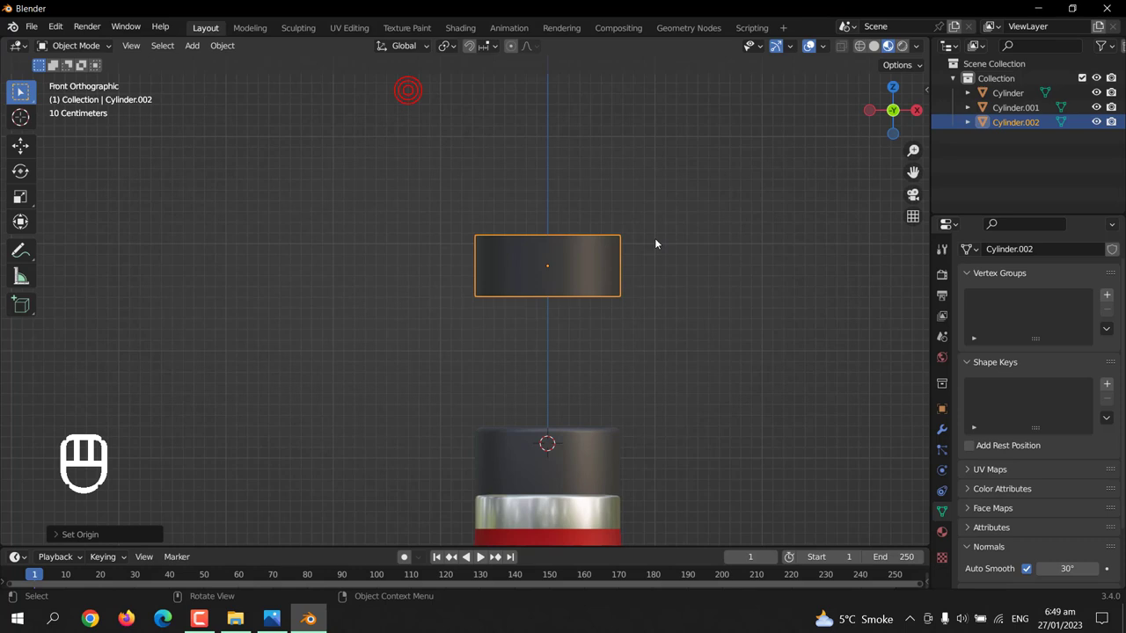
pyautogui.press('r')
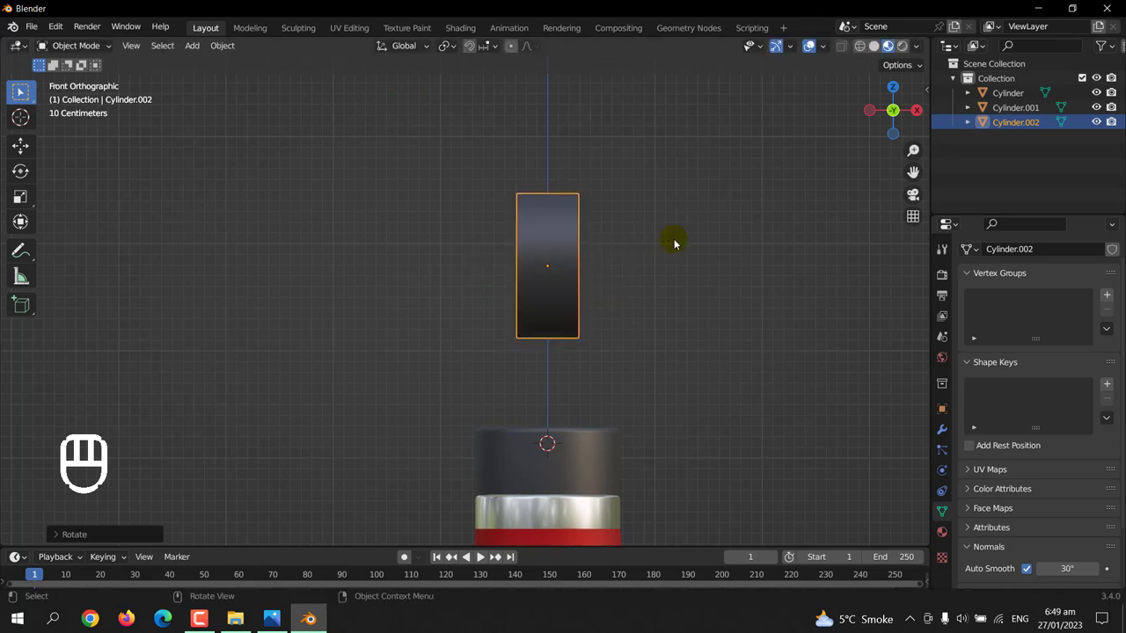
pyautogui.press('ctrl+z')
# - Rotate Cylinder.002 90° around X so its circular loop lies on its side
pyautogui.press('r')
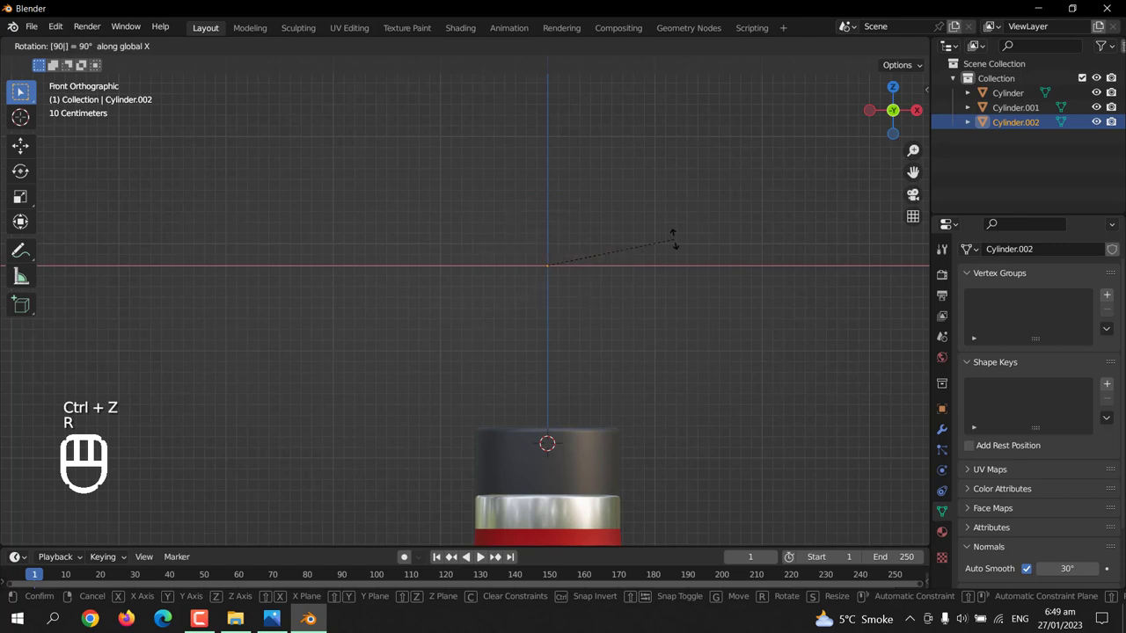
pyautogui.press('ctrl+z')
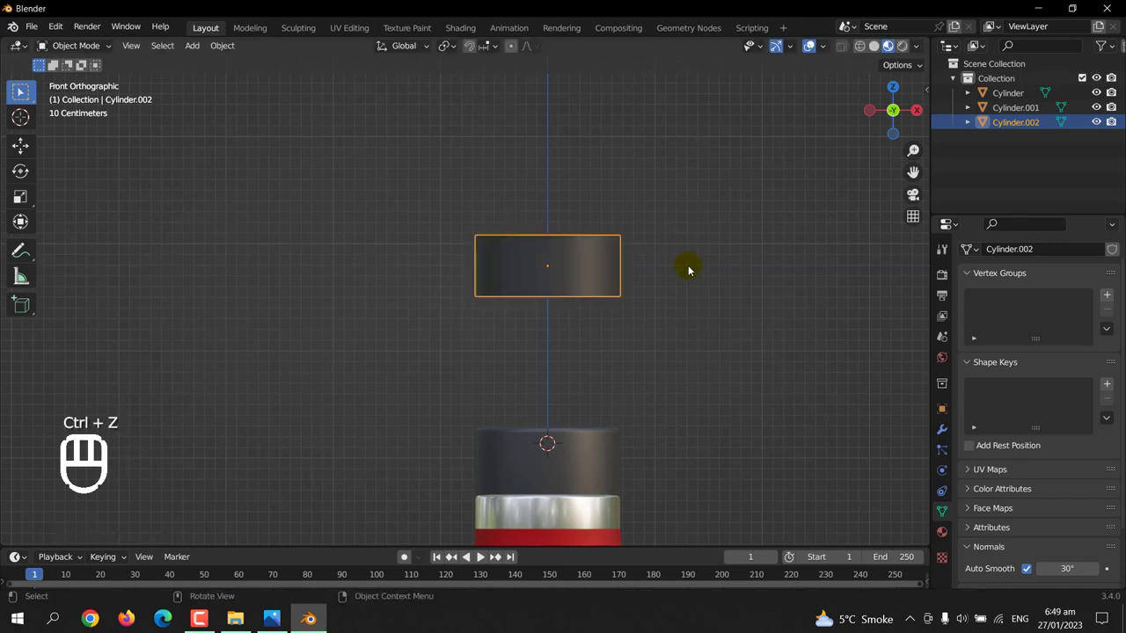
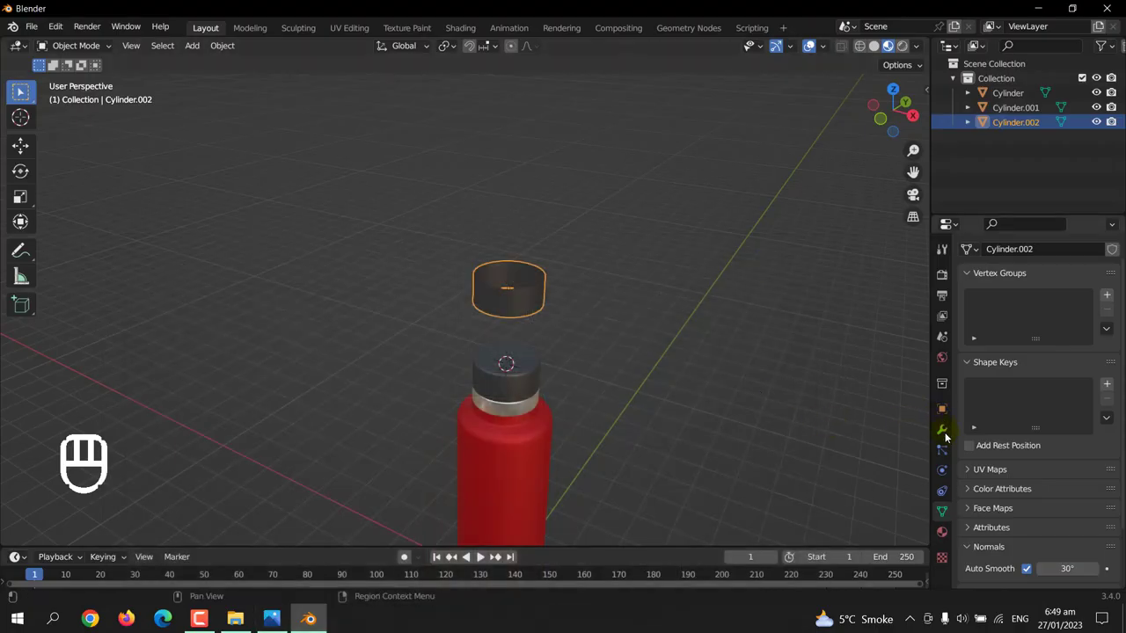
pyautogui.press('Tab')
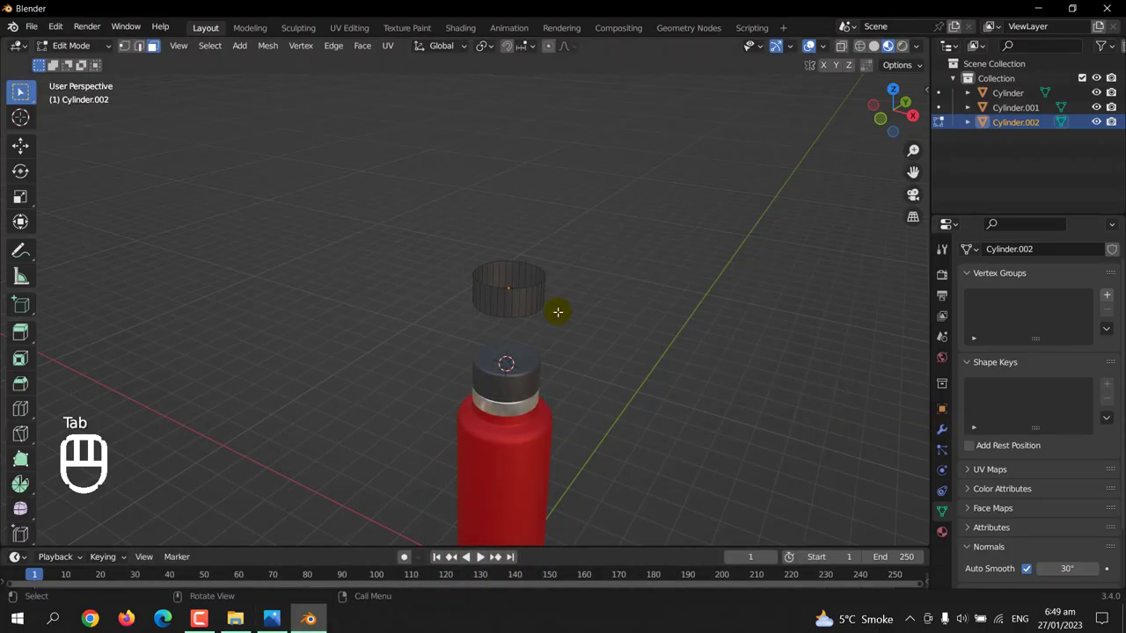
pyautogui.press('Tab')
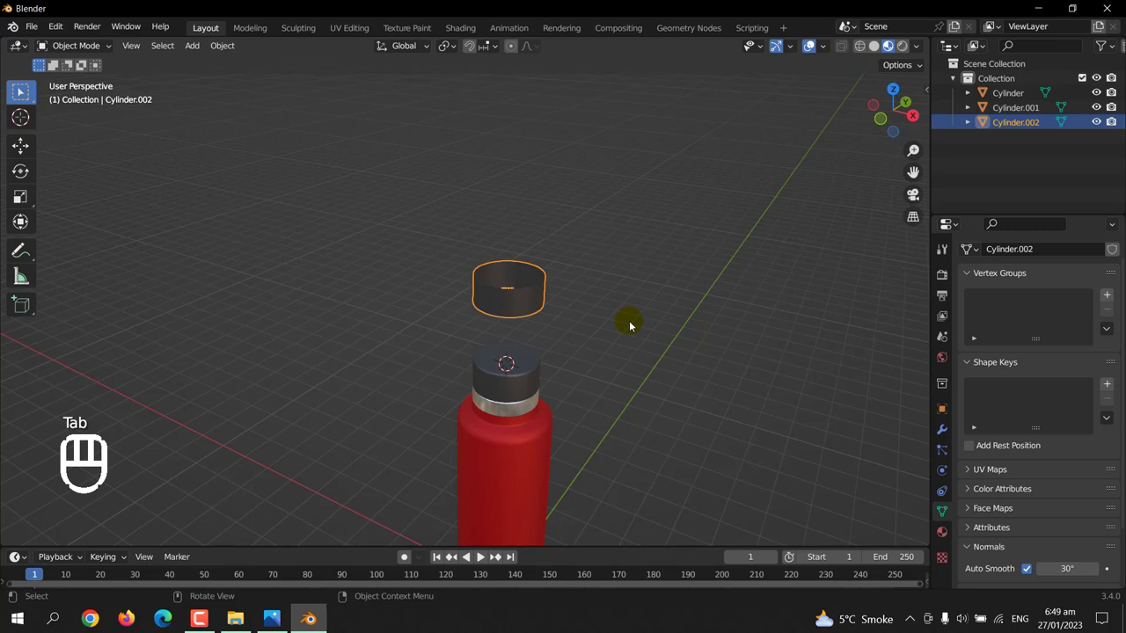
pyautogui.middleClick(688, 324)
pyautogui.press('r')
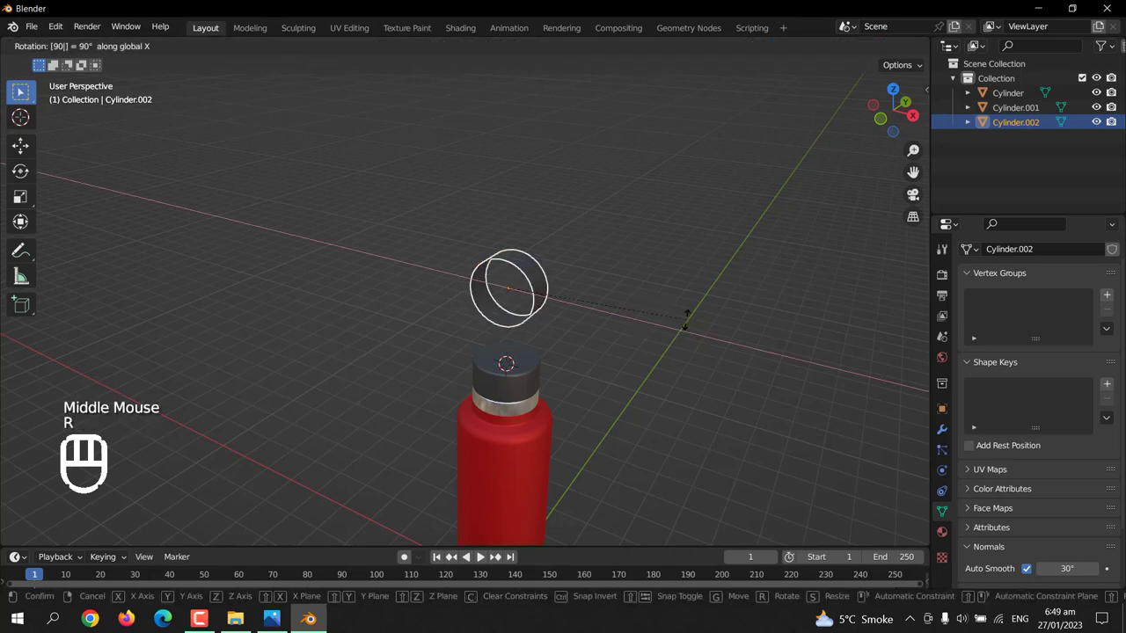
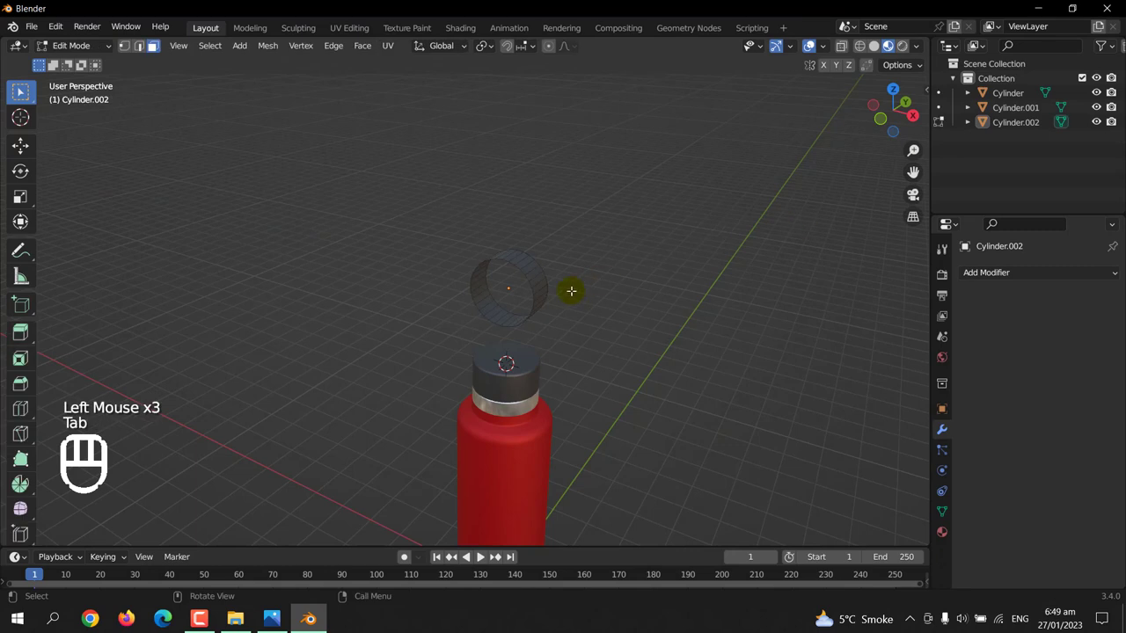
# - Switch to front view in vertex select with the ring's vertices selected for editing
pyautogui.press('KP_1')
pyautogui.press('1')
pyautogui.scroll(3)
pyautogui.press('a')
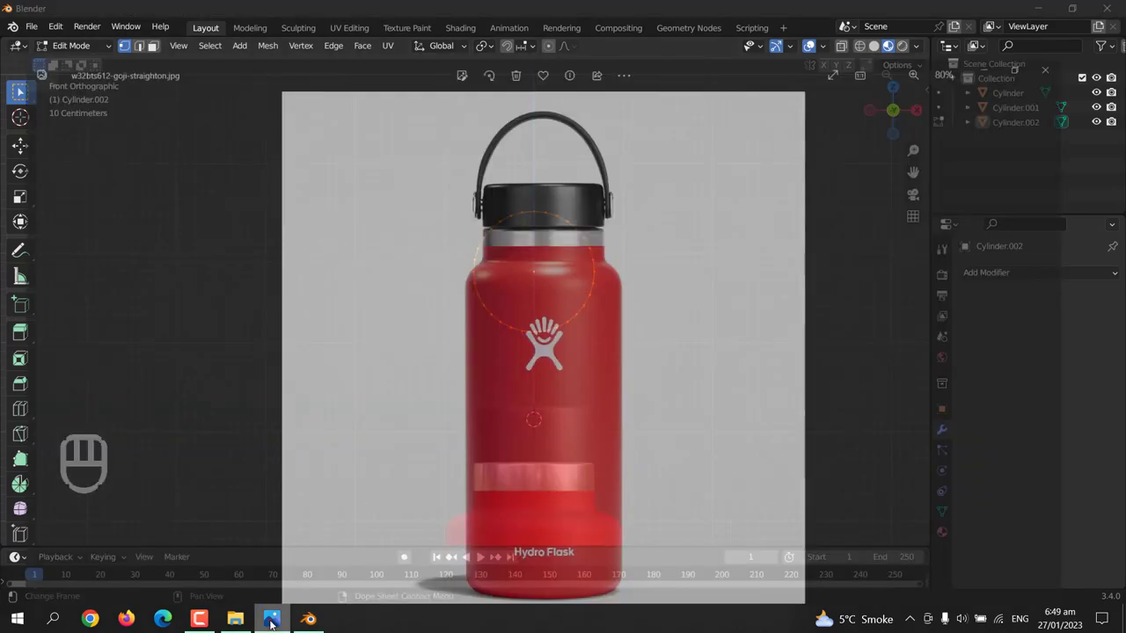
pyautogui.press('g')
pyautogui.press('ctrl+z')
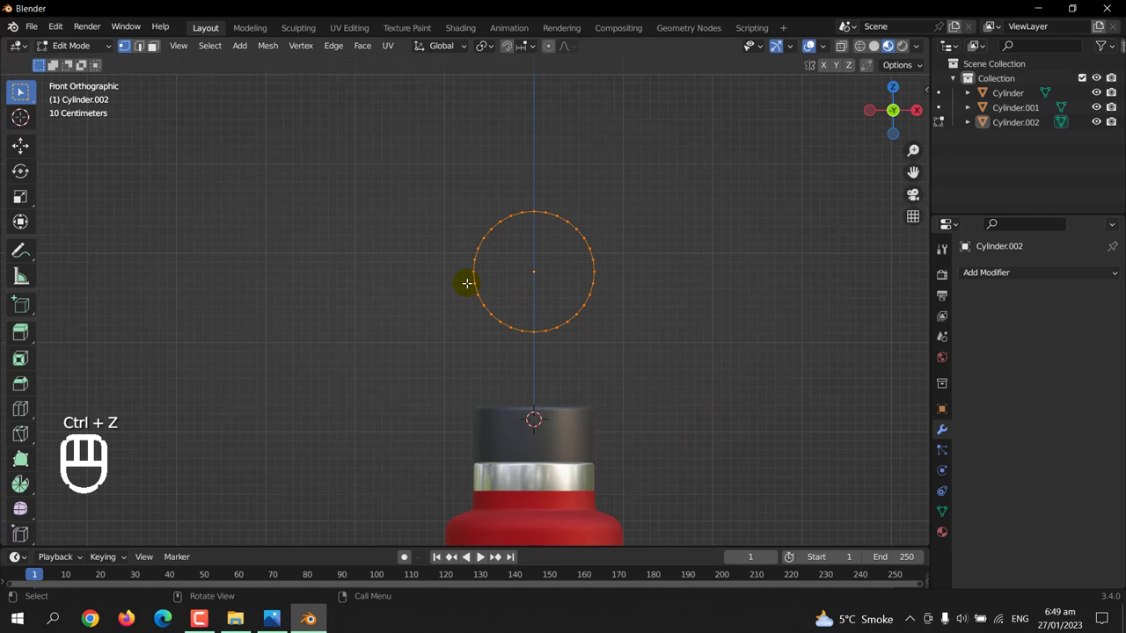
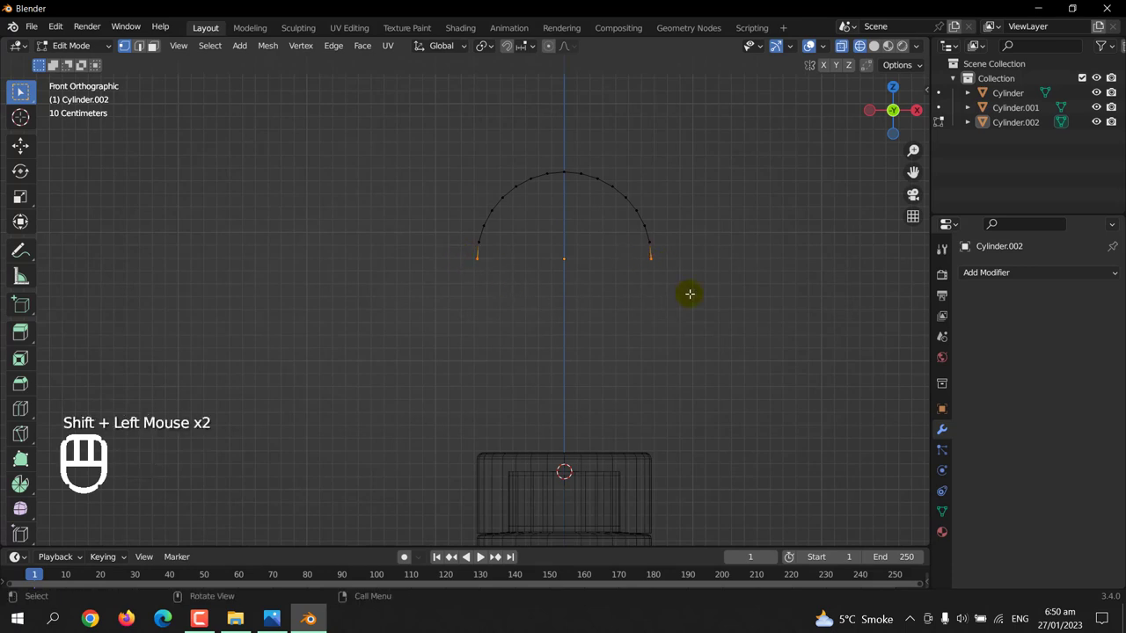
# - Extrude the arch's two ends straight down into legs, leave Edit Mode and orbit to inspect it
pyautogui.press('g')
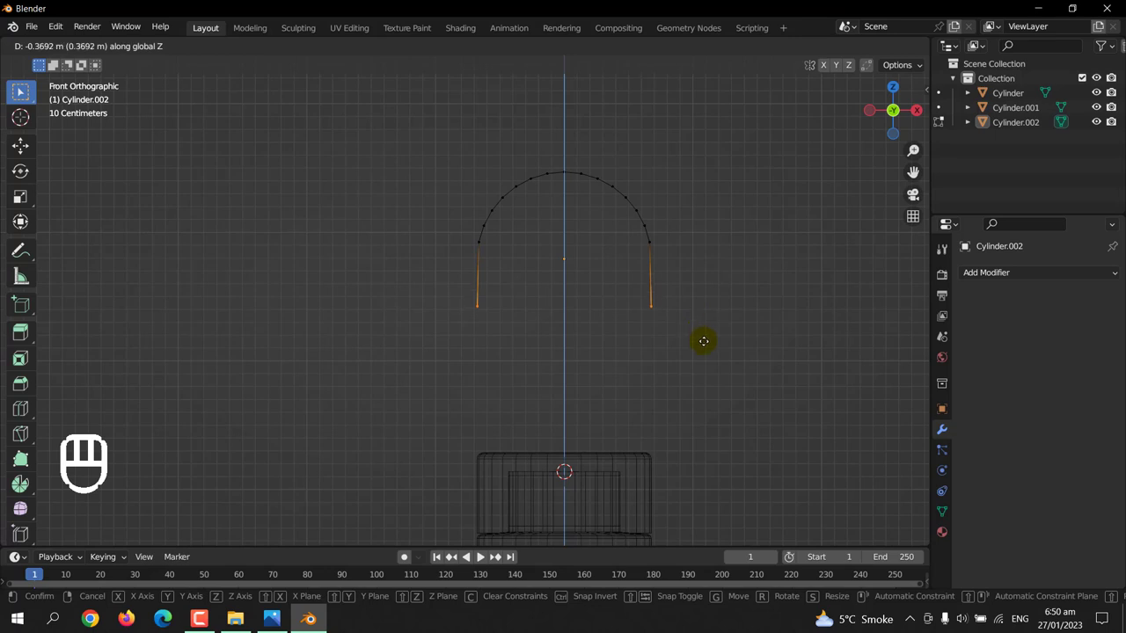
pyautogui.press('Tab')
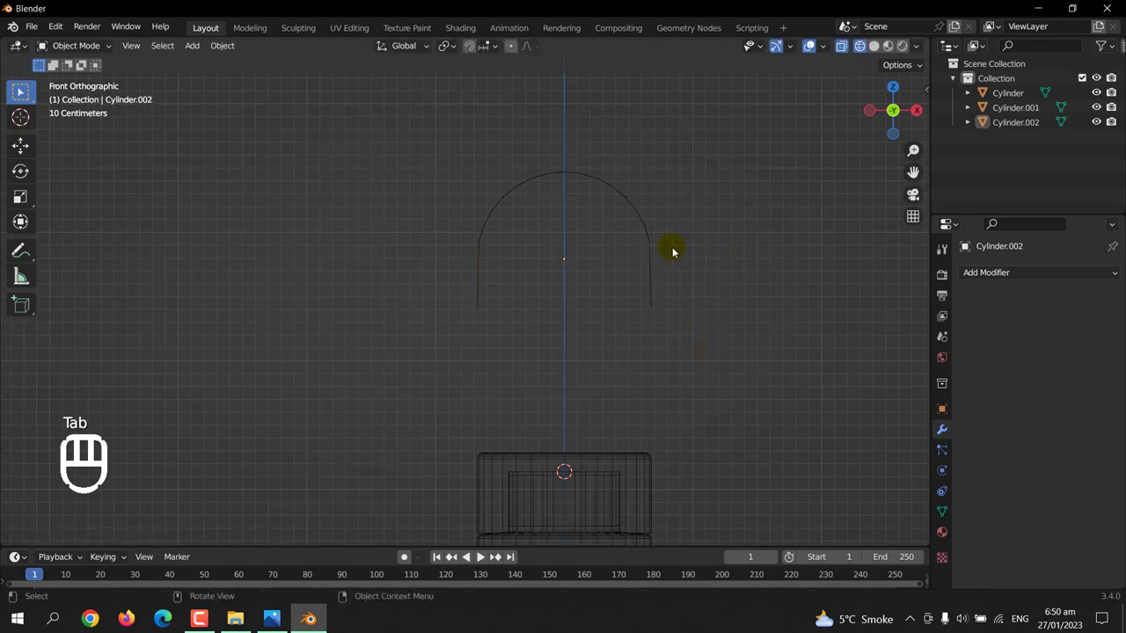
pyautogui.moveTo(643, 335); pyautogui.dragTo(589, 341)
pyautogui.click(664, 320)
pyautogui.press('ctrl+Tab')
pyautogui.press('ctrl+r')
pyautogui.press('Tab')
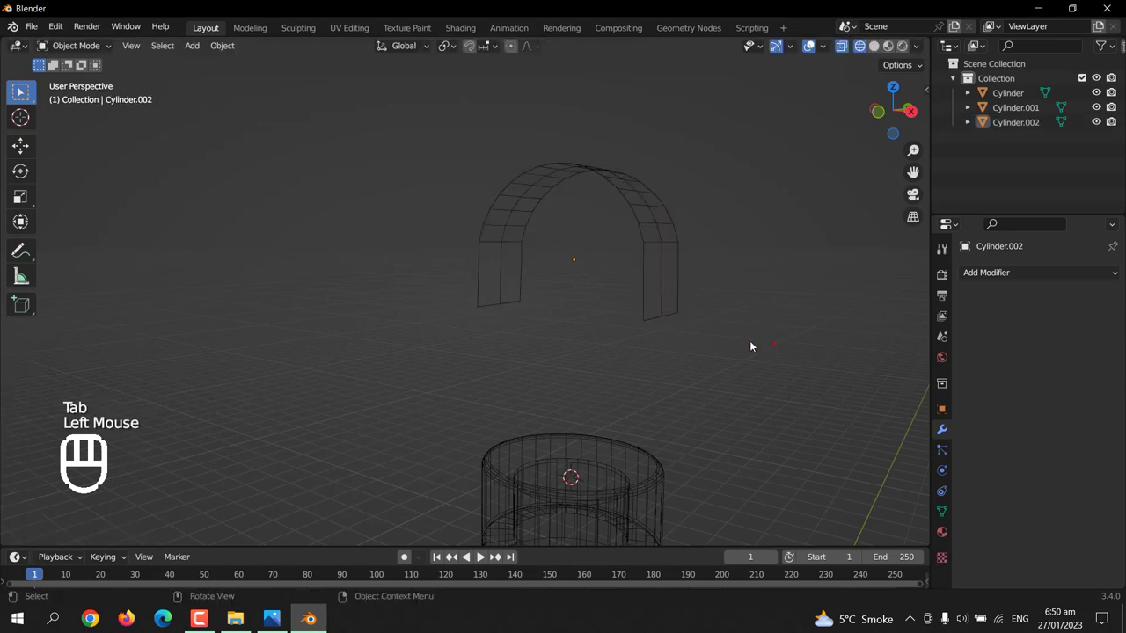
# - Thicken the arch with a 0.05 m Solidify modifier in Solid shading and scale it wider than the cap
pyautogui.click(666, 297)
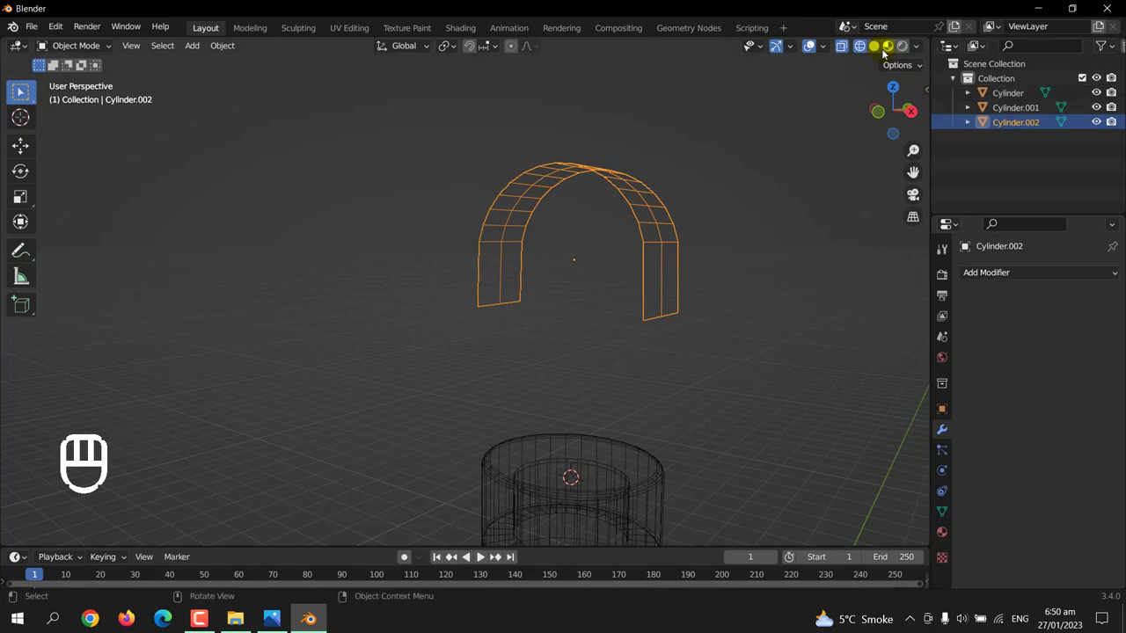
pyautogui.moveTo(869, 65); pyautogui.dragTo(859, 93)
pyautogui.moveTo(1040, 272); pyautogui.dragTo(834, 530)
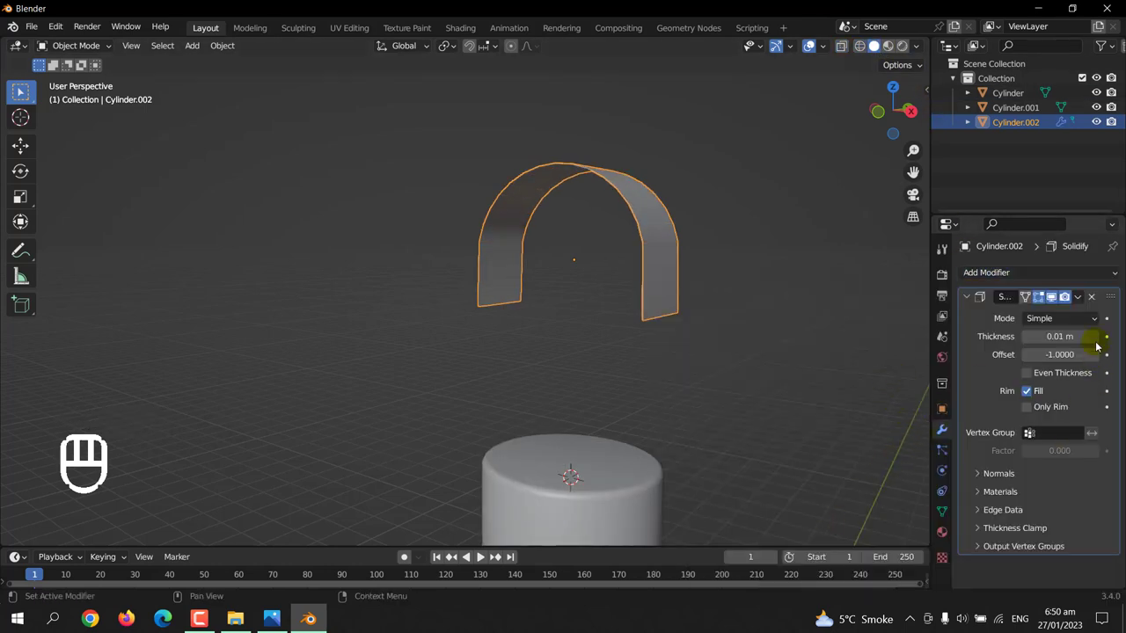
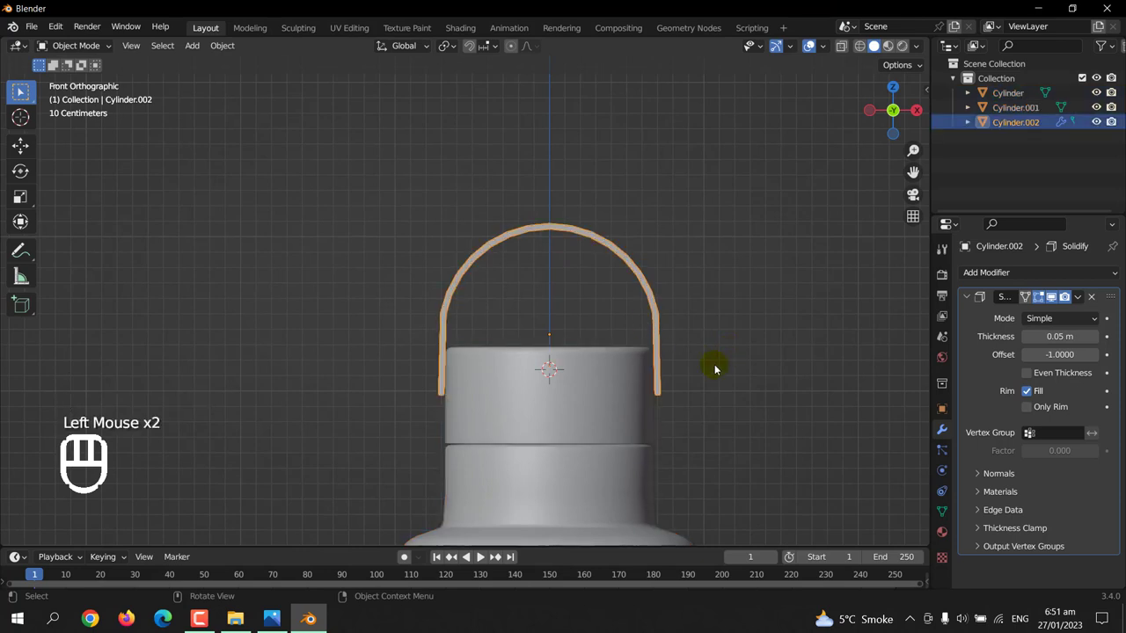
pyautogui.press('s')
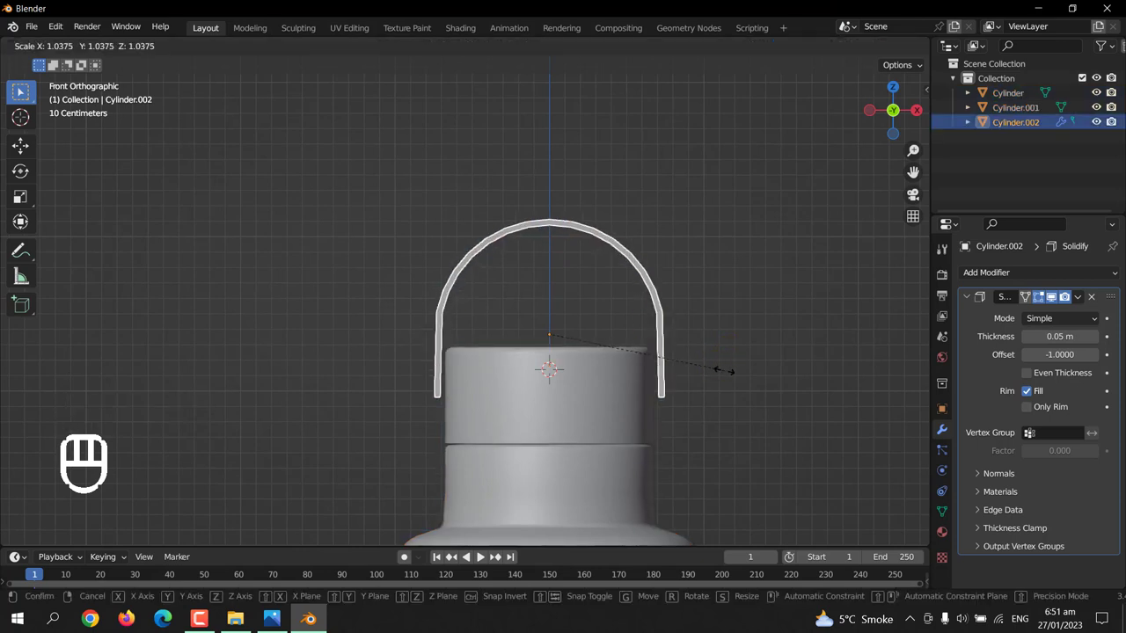
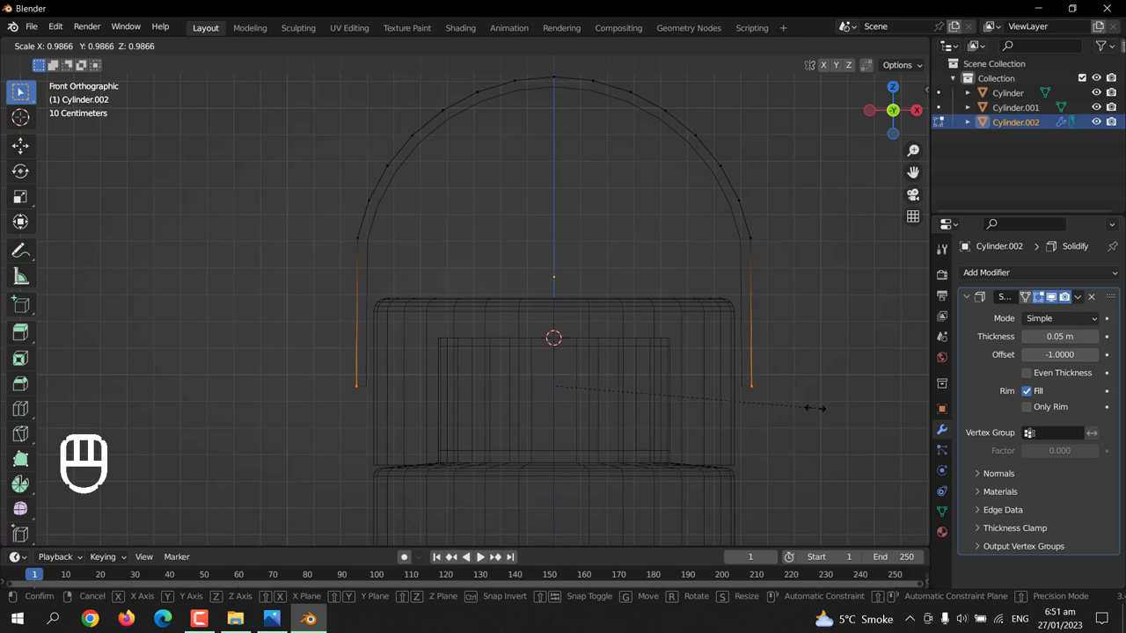
pyautogui.press('Tab')
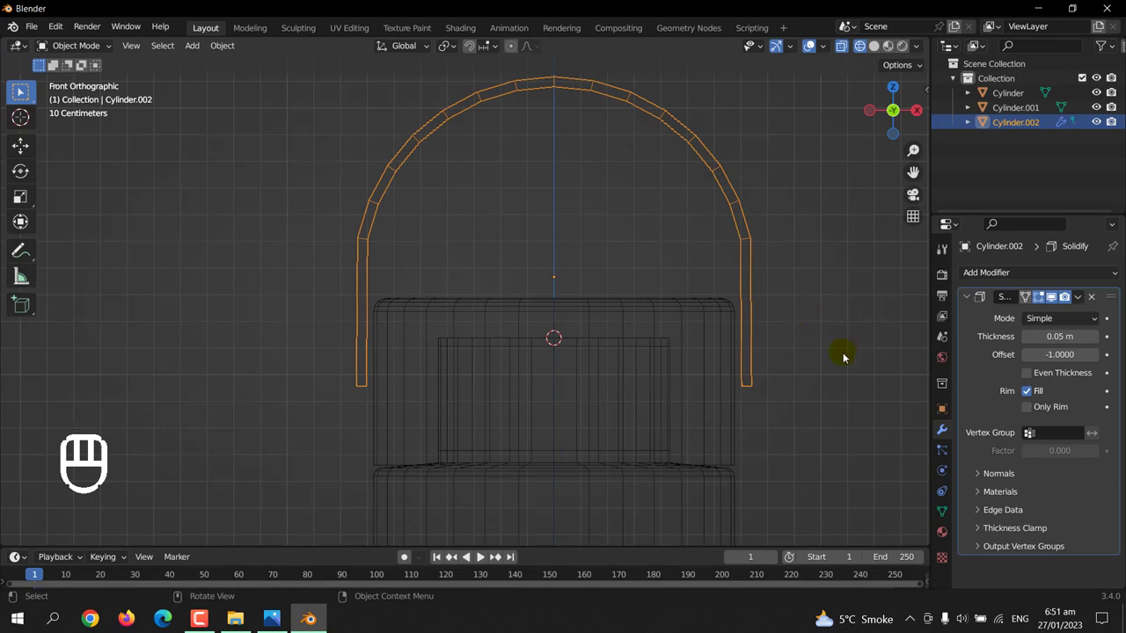
# - Apply the Solidify modifier so the handle's thickness becomes permanent geometry
pyautogui.moveTo(1078, 306); pyautogui.dragTo(784, 293)
pyautogui.moveTo(1080, 304); pyautogui.dragTo(937, 328)
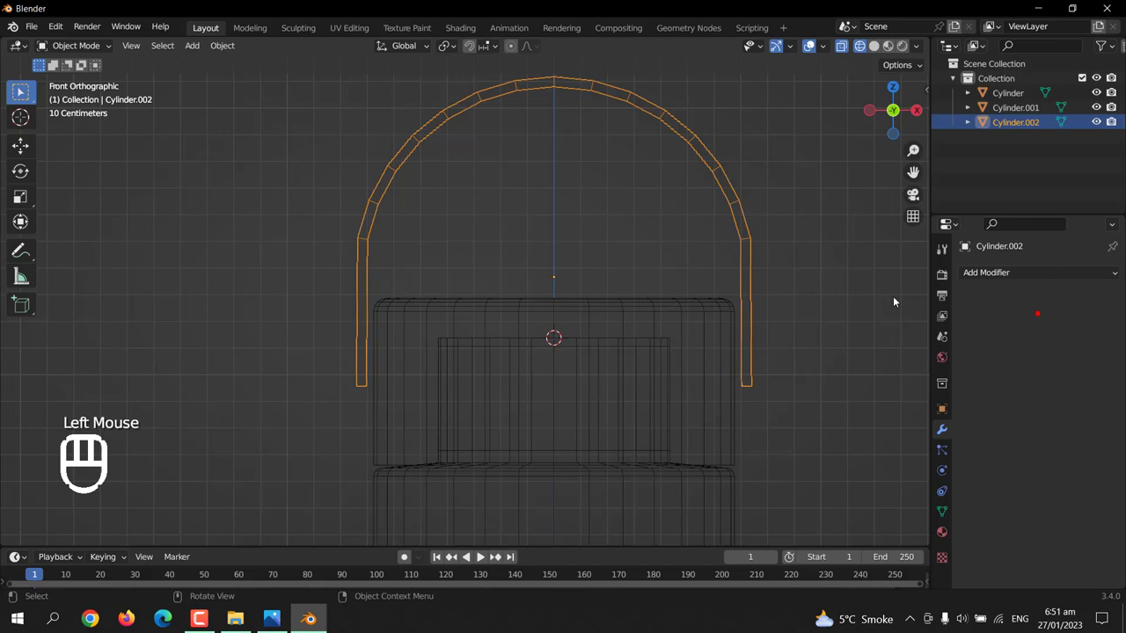
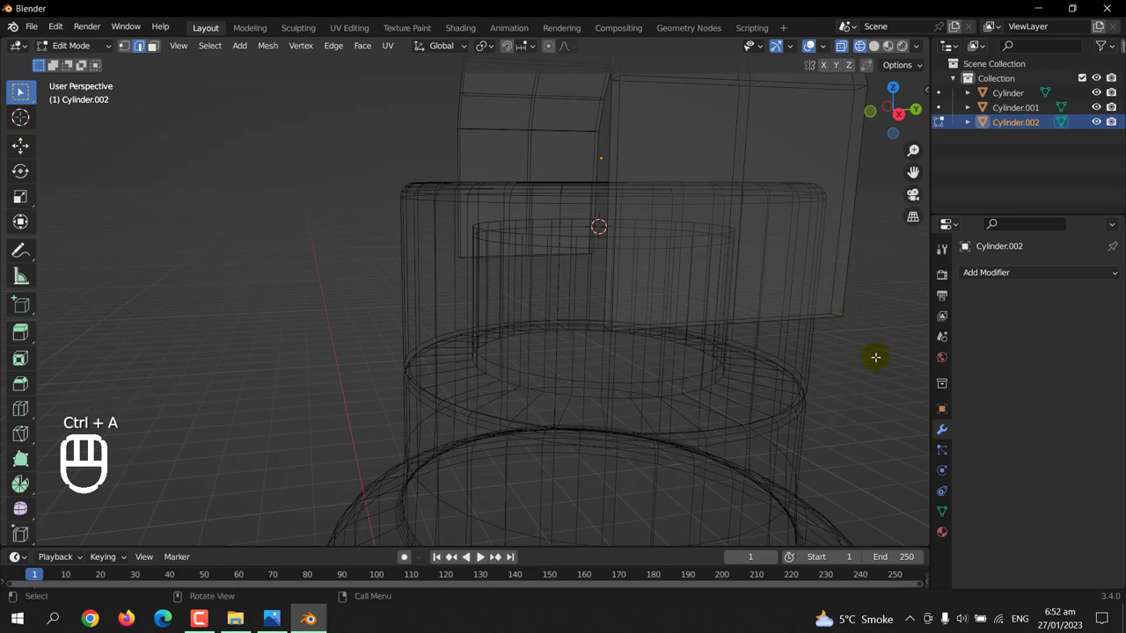
pyautogui.press('Tab')
pyautogui.press('ctrl+a')
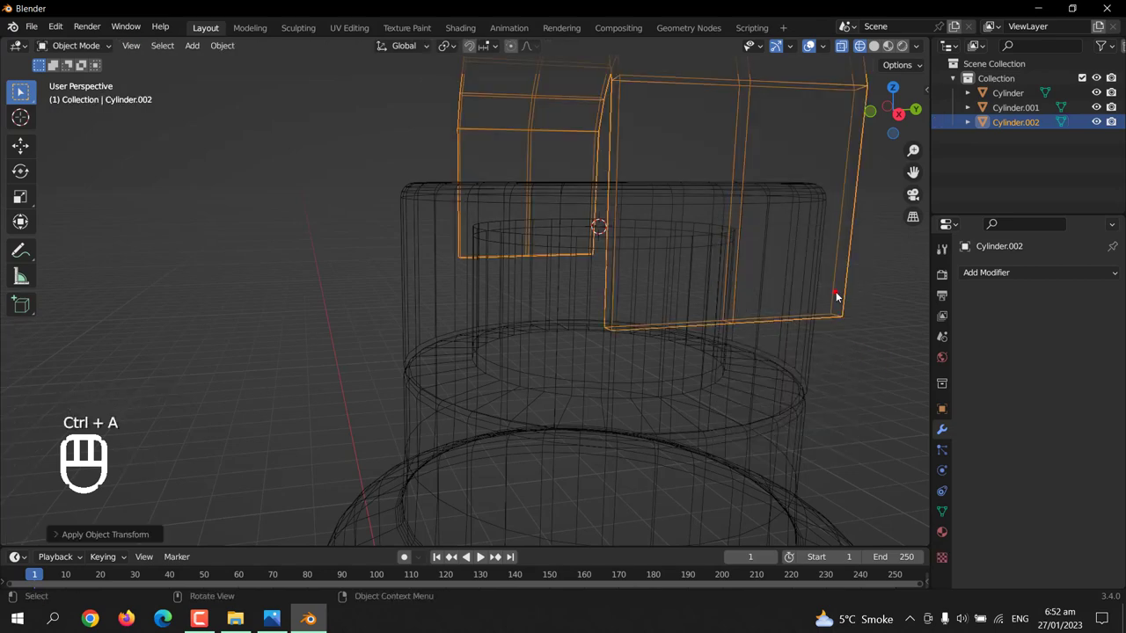
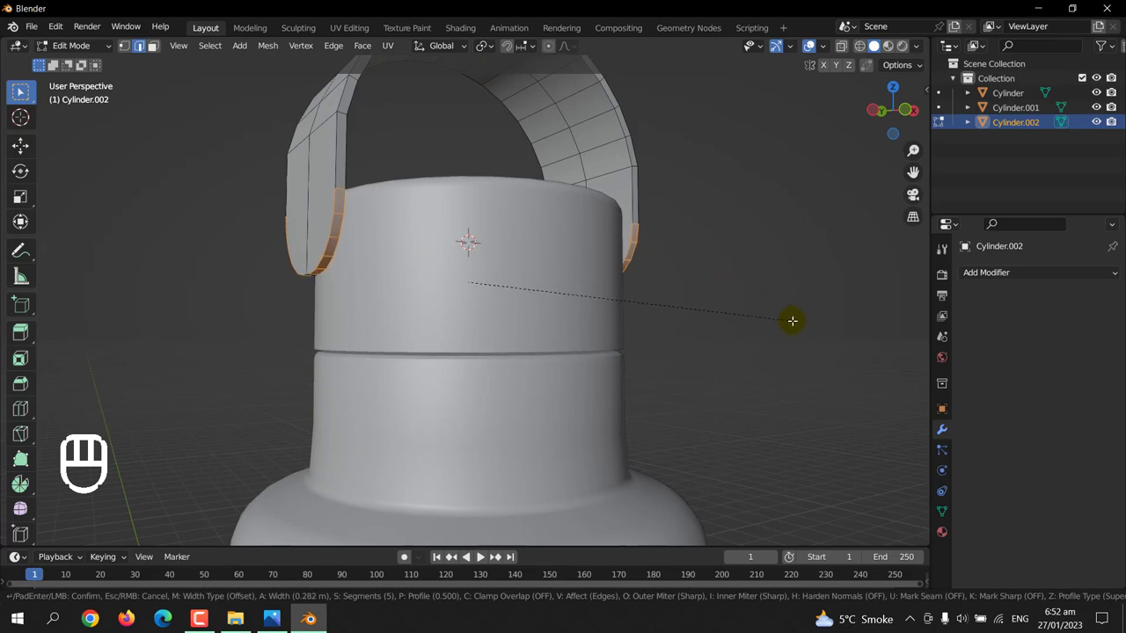
# - Bevel the handle's lower leg edges and lower the handle about 0.12 m along Z around the cap
pyautogui.press('Tab')
pyautogui.moveTo(747, 344); pyautogui.dragTo(727, 353)
pyautogui.press('KP_3')
pyautogui.press('KP_1')
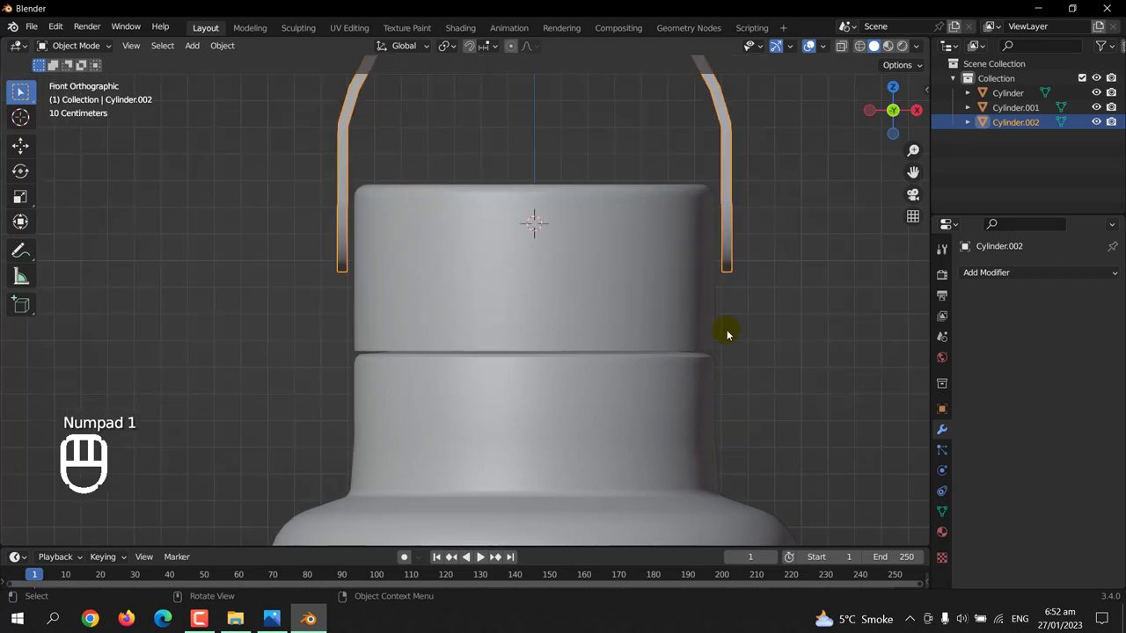
pyautogui.scroll(-3)
pyautogui.press('g')
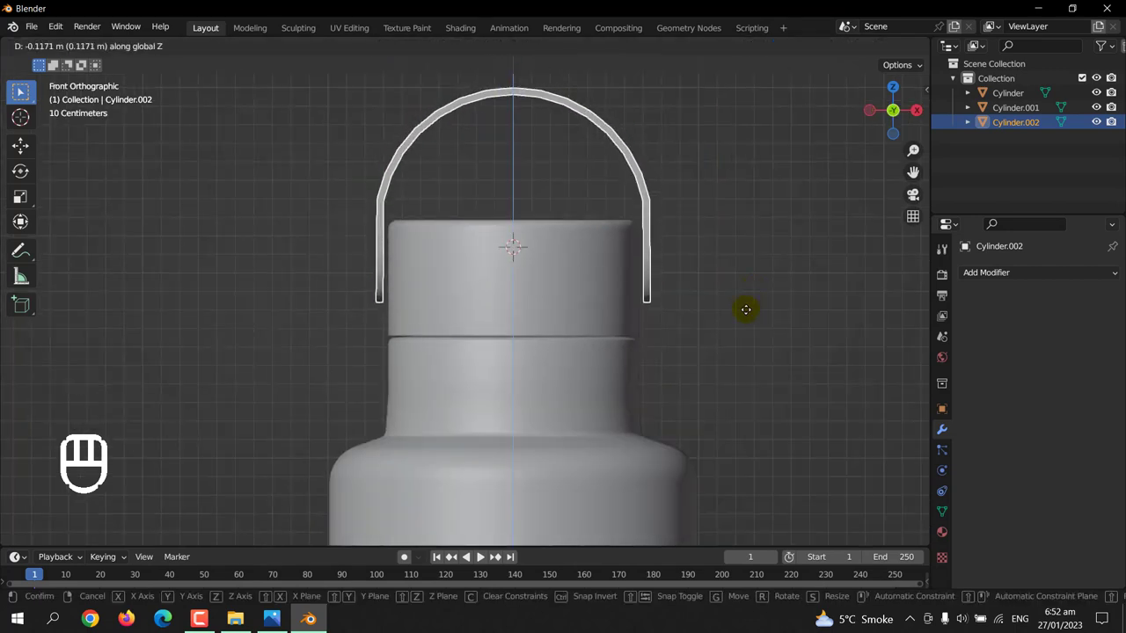
# - Round the handle's side bends with a 2-segment bevel and switch to Material Preview shading
pyautogui.press('Tab')
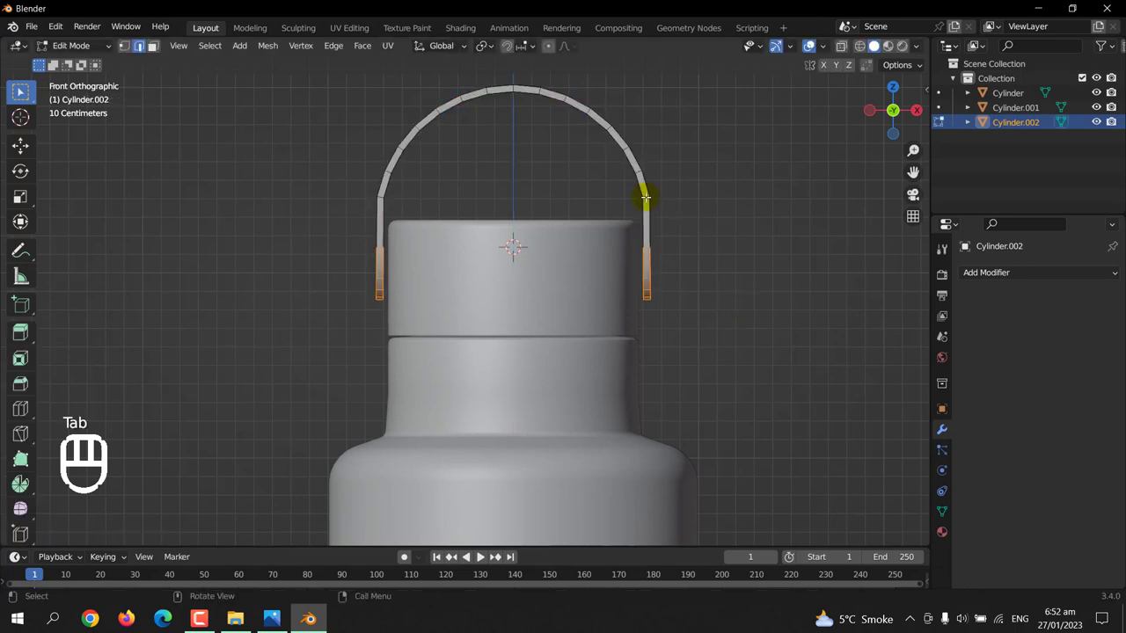
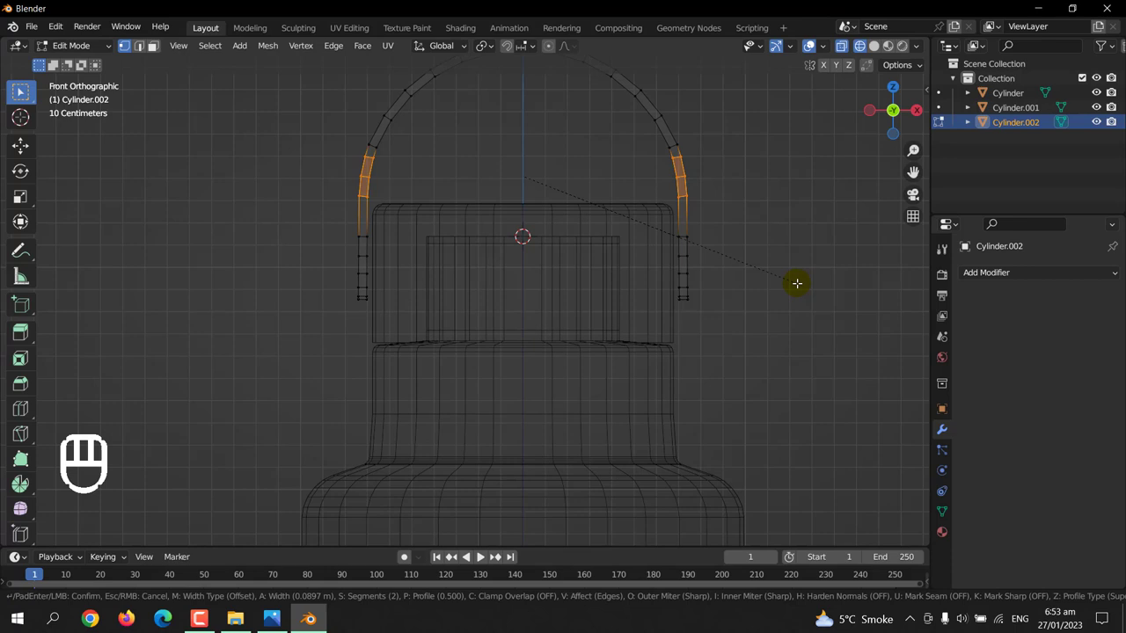
pyautogui.press('Tab')
pyautogui.click(800, 285)
pyautogui.moveTo(768, 332); pyautogui.dragTo(772, 217)
pyautogui.click(875, 59)
pyautogui.click(885, 51)
pyautogui.scroll(-3)
pyautogui.moveTo(747, 331); pyautogui.dragTo(556, 315)
pyautogui.click(474, 249)
# - Narrow the strap to roughly 0.69 along global Y so it sits slimmer over the cap
pyautogui.press('s')
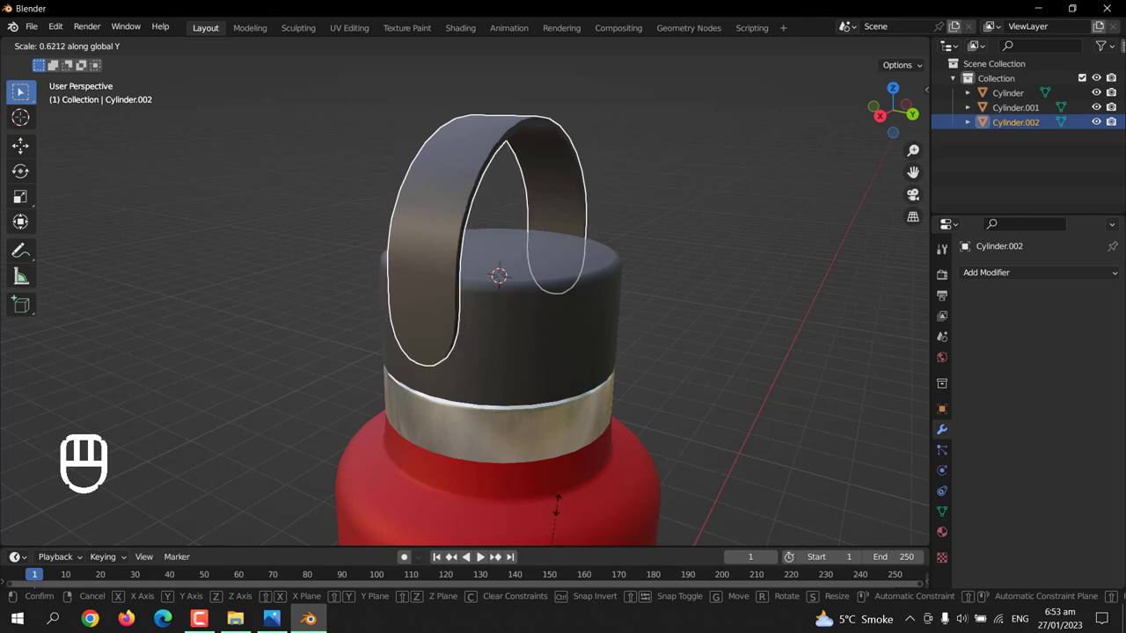
pyautogui.press('ctrl+z')
pyautogui.press('ctrl+z')
pyautogui.press('ctrl+z')
pyautogui.press('ctrl+z')
pyautogui.press('ctrl+z')
pyautogui.press('ctrl+z')
pyautogui.press('ctrl+z')
pyautogui.press('ctrl+z')
pyautogui.press('ctrl+z')
pyautogui.press('Tab')
pyautogui.press('s')
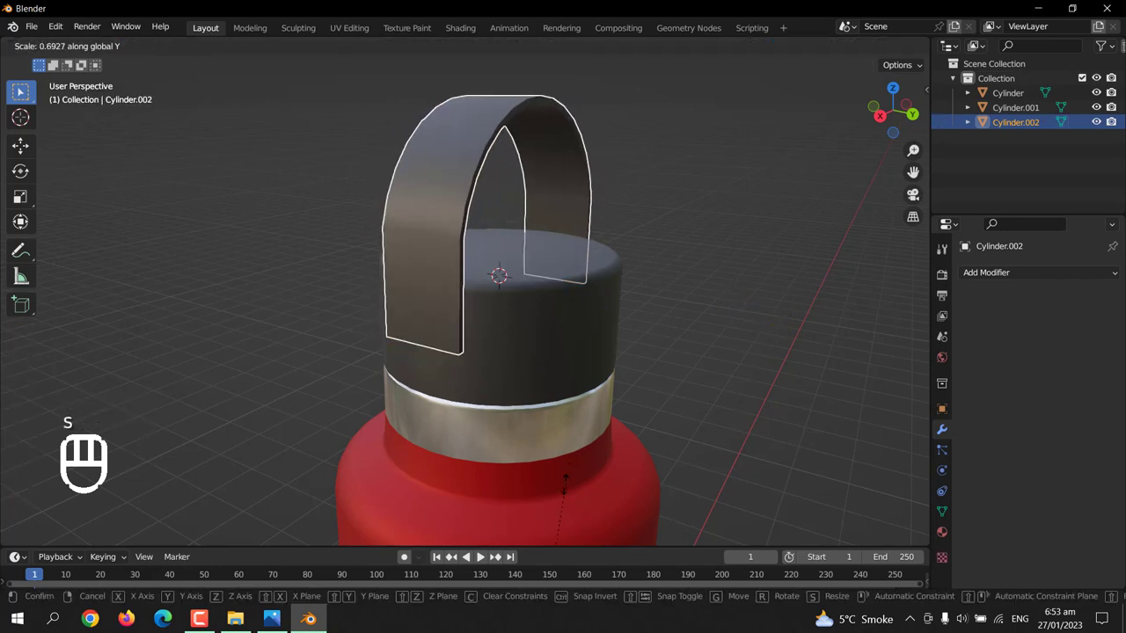
pyautogui.click(221, 56)
pyautogui.moveTo(225, 48); pyautogui.dragTo(782, 197)
pyautogui.press('ctrl+a')
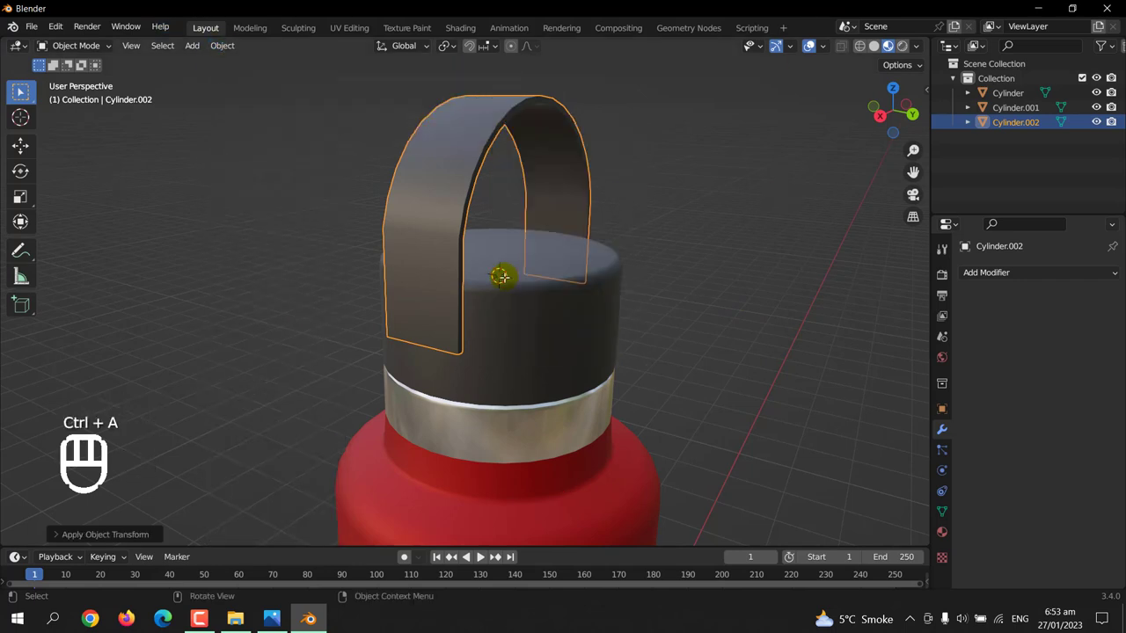
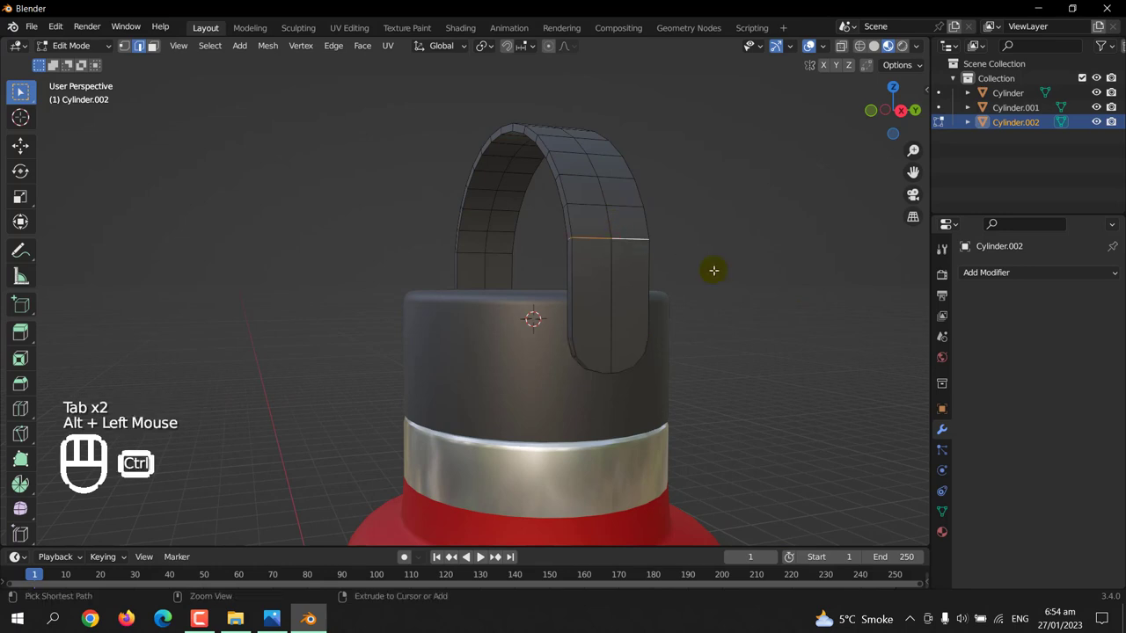
# - Bevel a cross edge loop on the strap and confirm its segment count
pyautogui.press('ctrl+b')
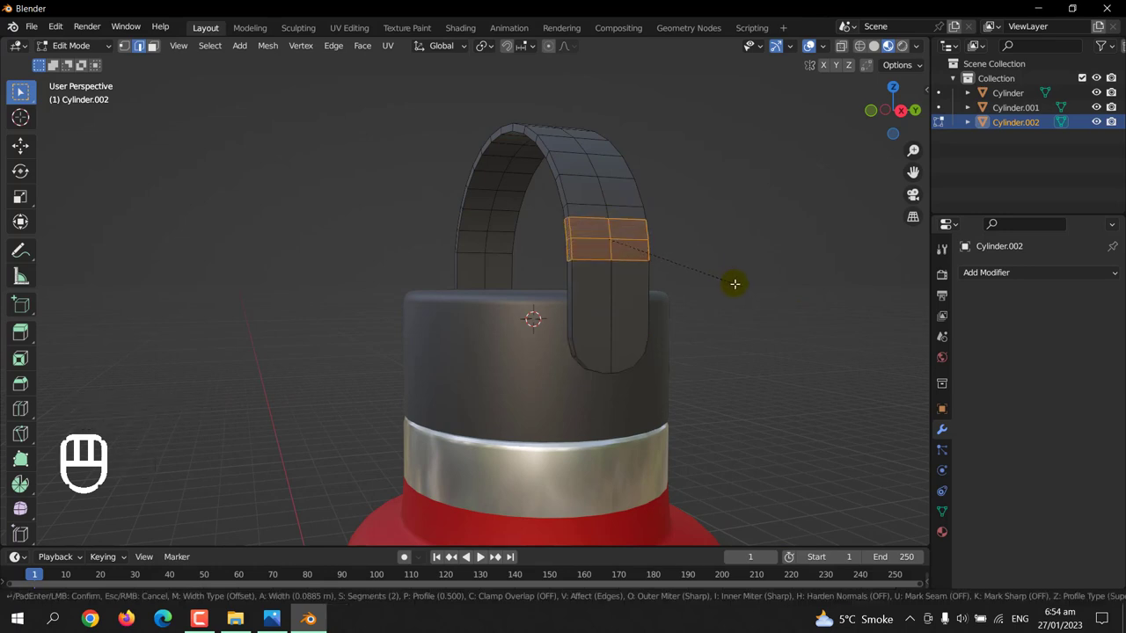
pyautogui.press('Tab')
pyautogui.click(795, 273)
pyautogui.scroll(-3)
pyautogui.moveTo(557, 349); pyautogui.dragTo(492, 350)
# - Select the strap's lower-end vertices and snap the 3D cursor to them for the hinge
pyautogui.click(518, 356)
pyautogui.press('Tab')
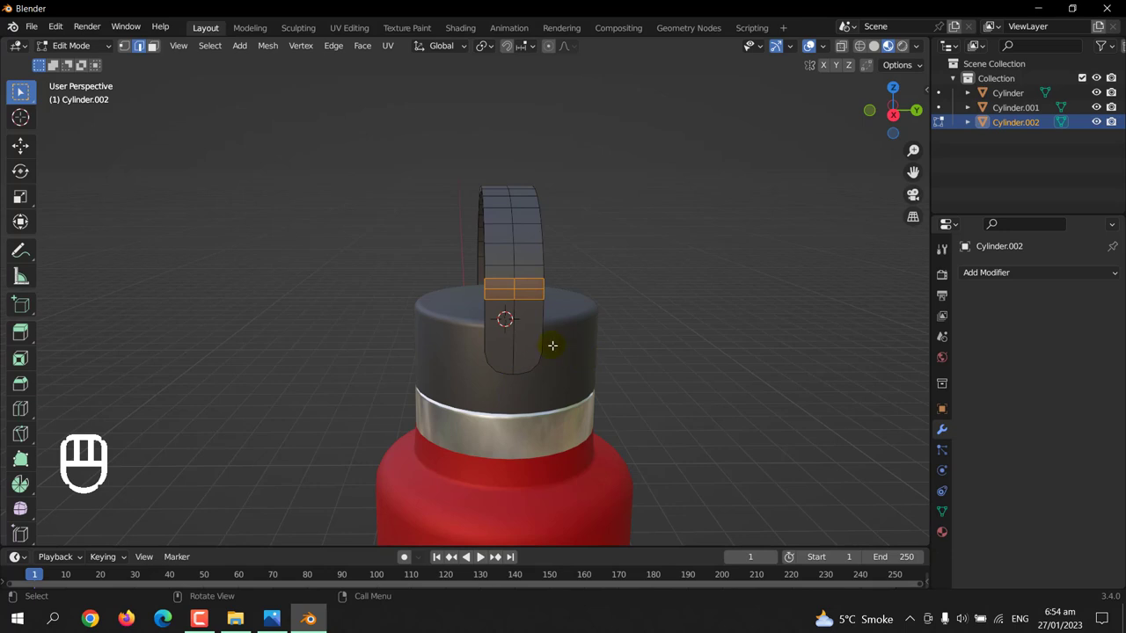
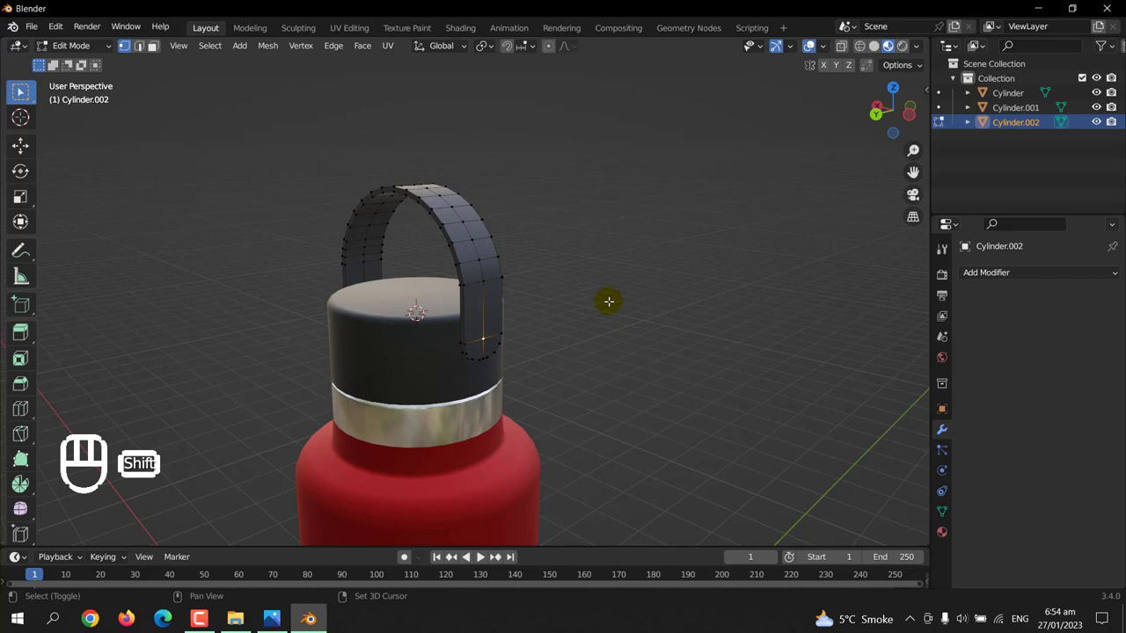
pyautogui.press('Tab')
pyautogui.press('Tab')
pyautogui.press('shift+s')
pyautogui.press('Tab')
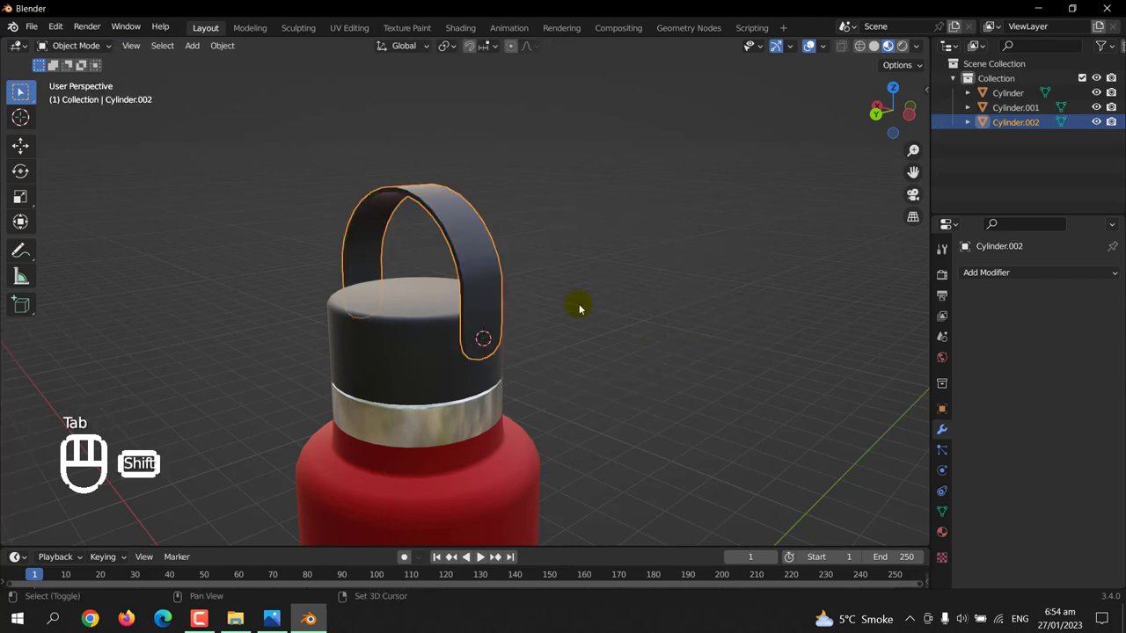
# - Keep the cursor at the strap end, delete a stray circle and add a cylinder there
pyautogui.press('shift+s')
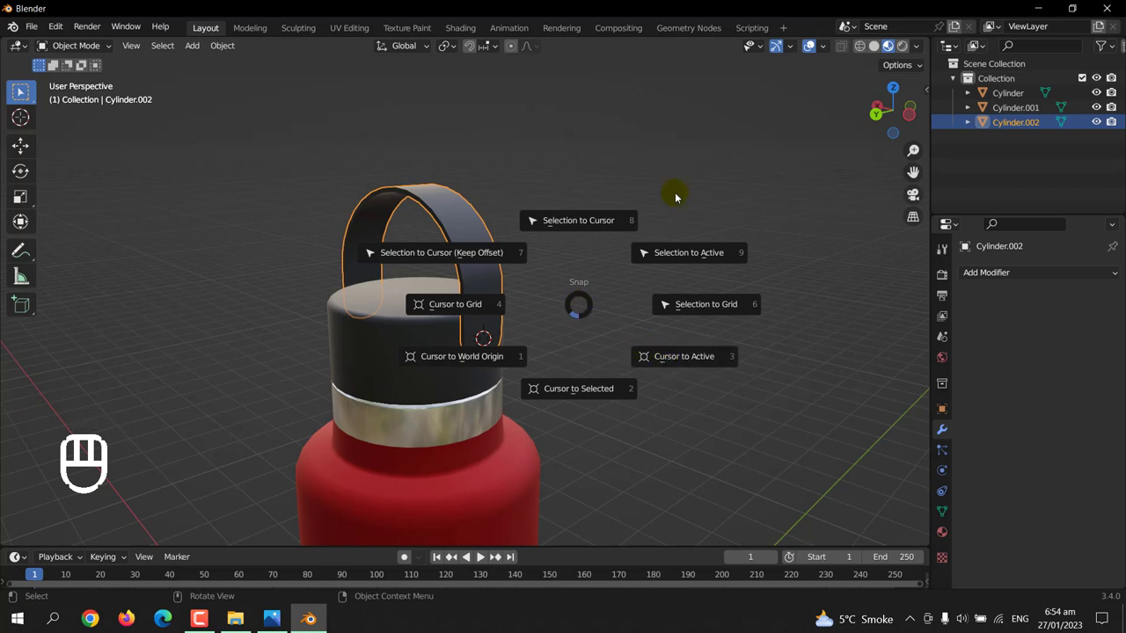
pyautogui.press('shift+a')
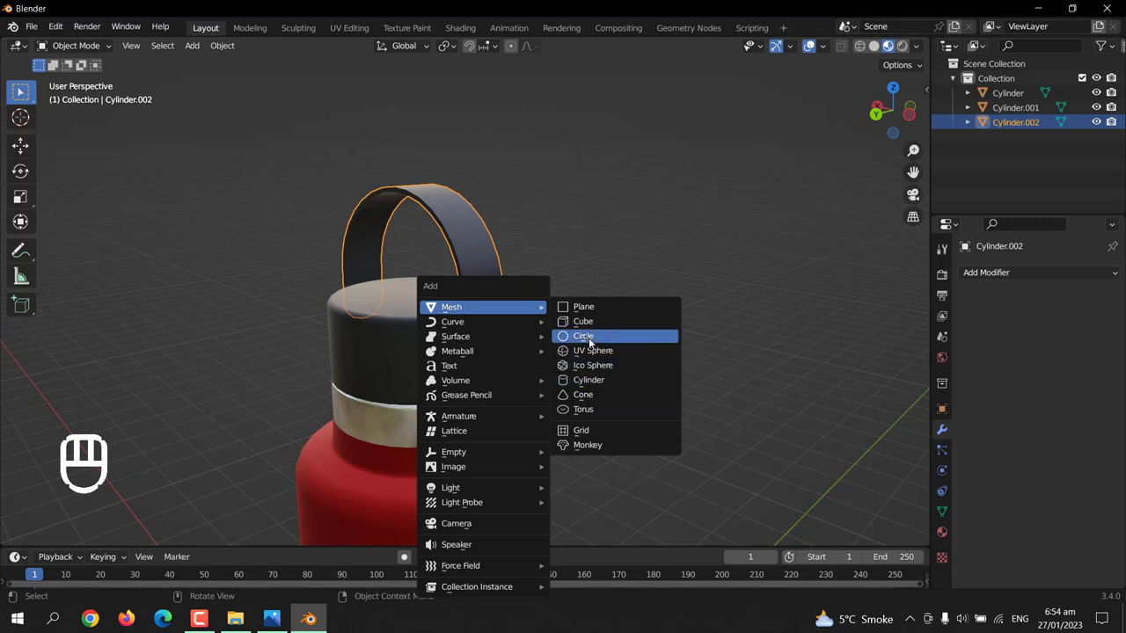
pyautogui.press('r')
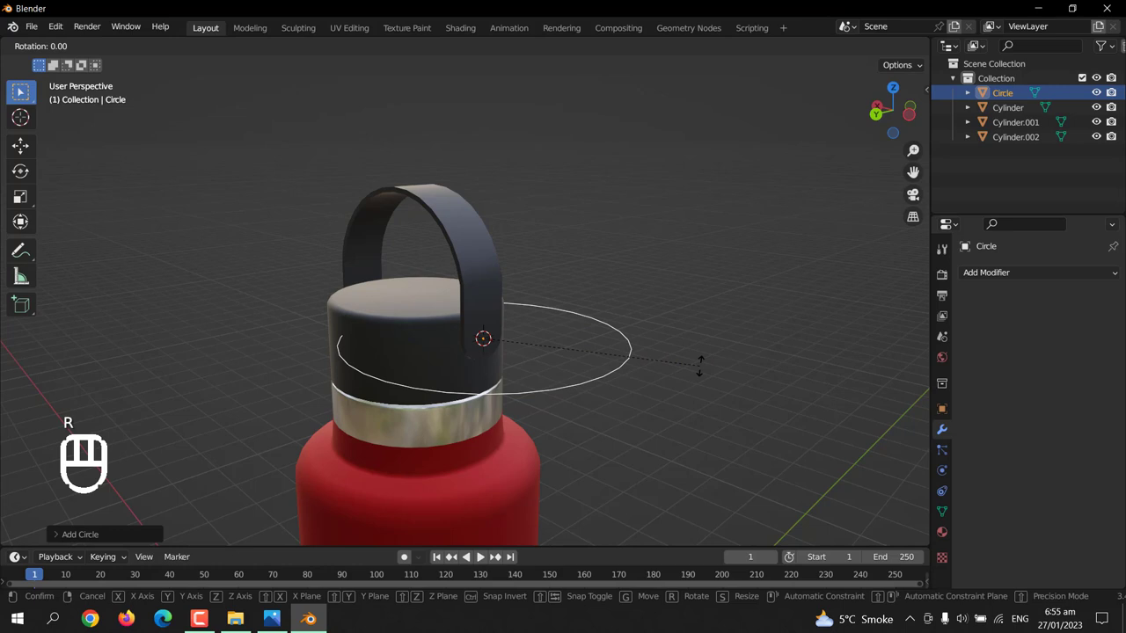
pyautogui.press('Delete')
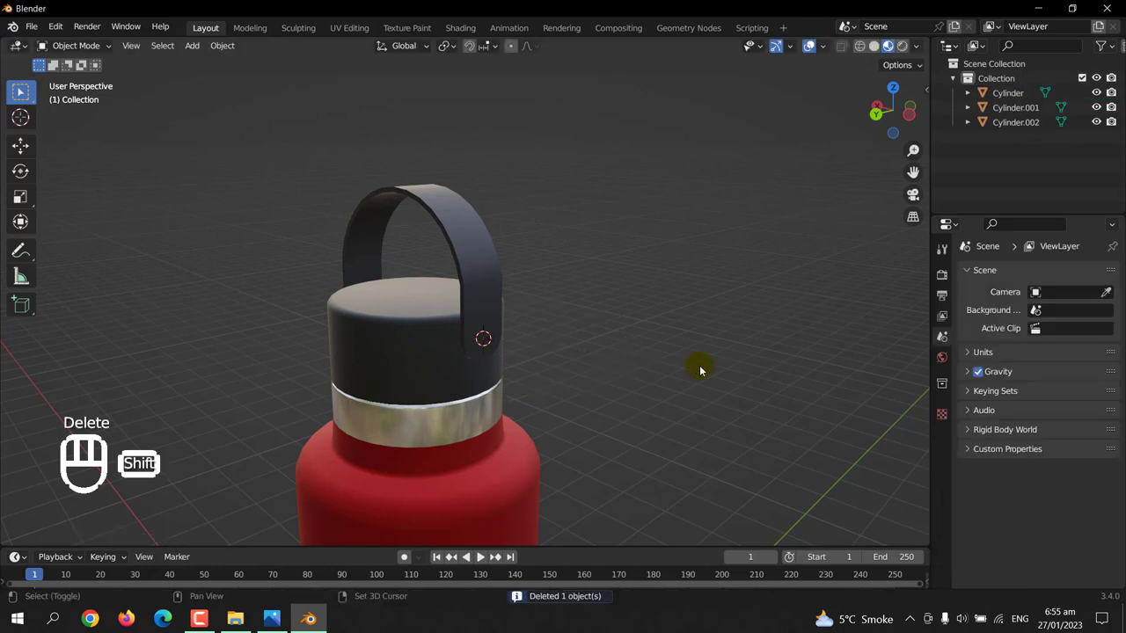
pyautogui.press('shift+a')
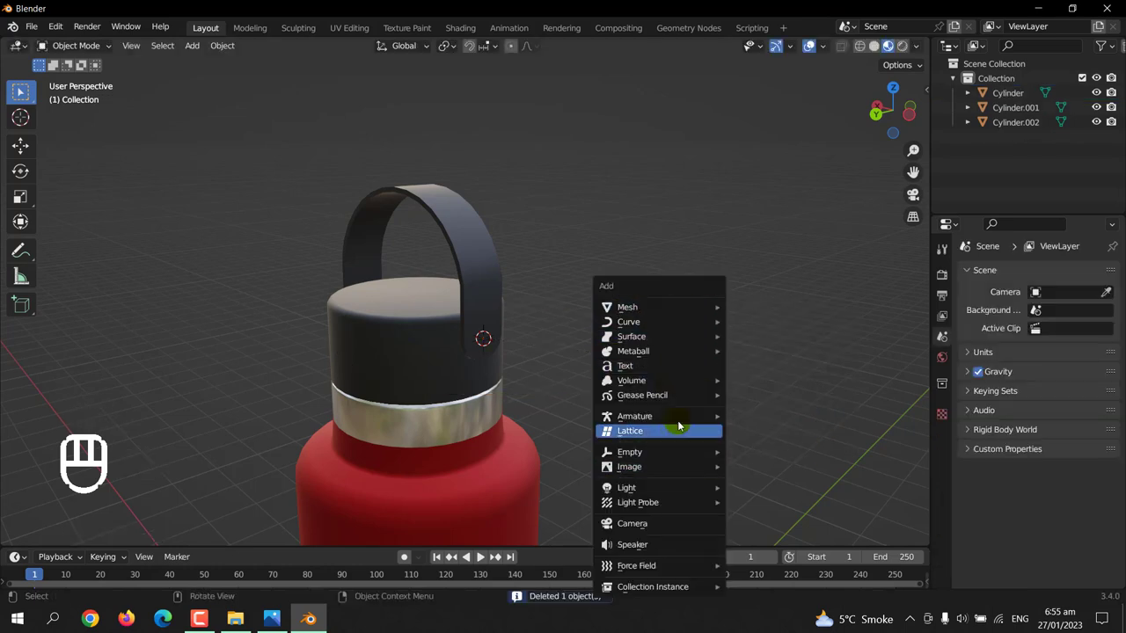
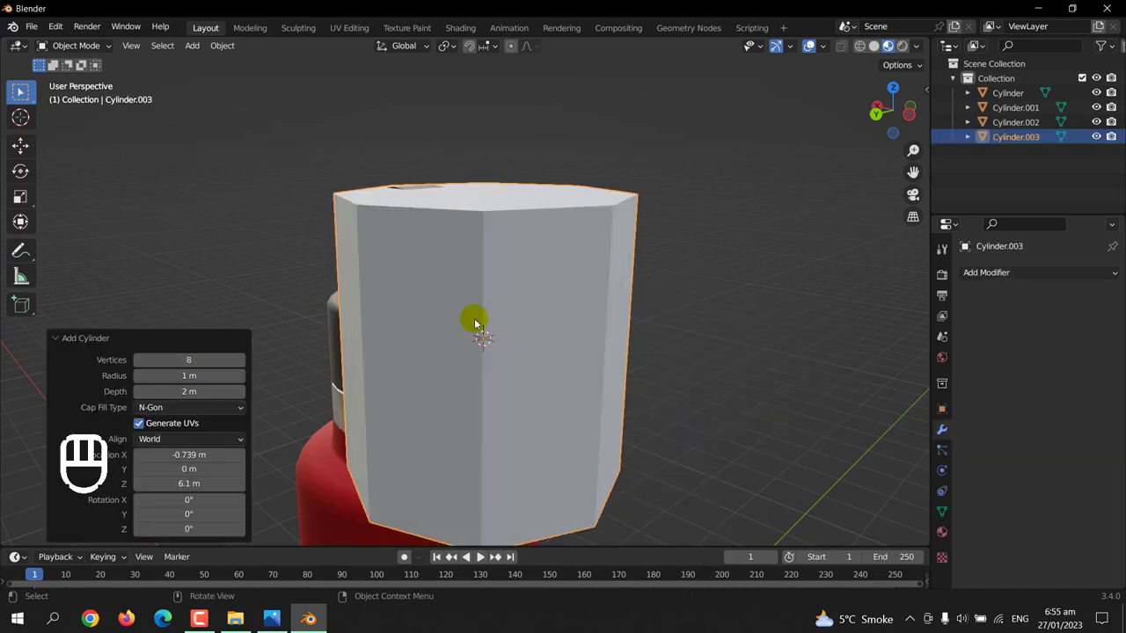
# - Rotate the cylinder onto its side, shrink it to a small disc flattened along X, and bevel its rim
pyautogui.press('r')
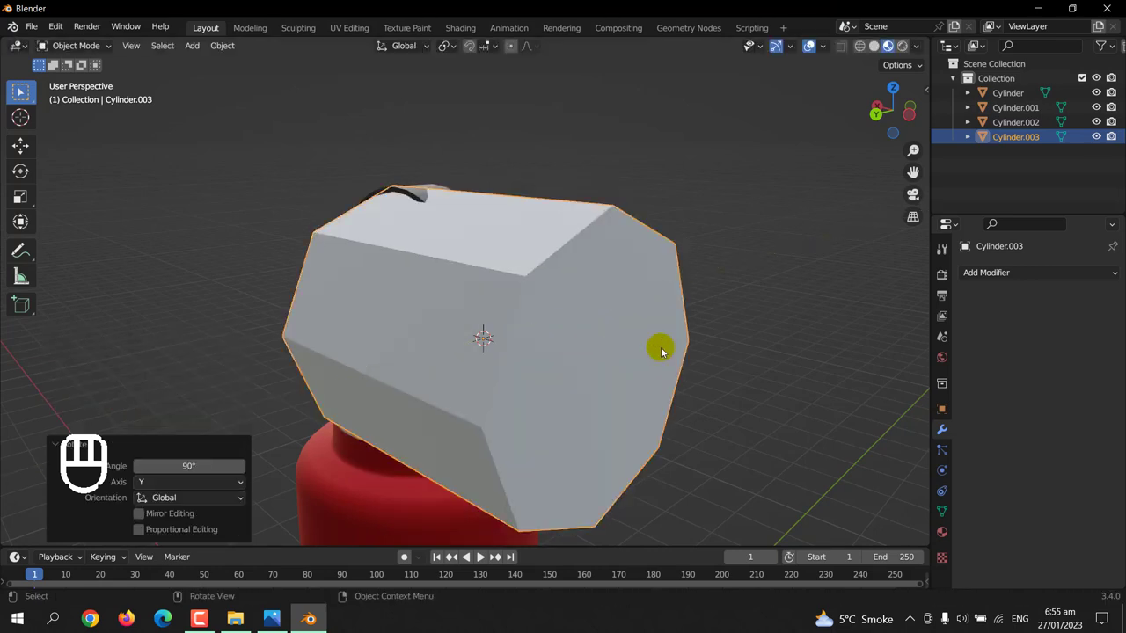
pyautogui.press('s')
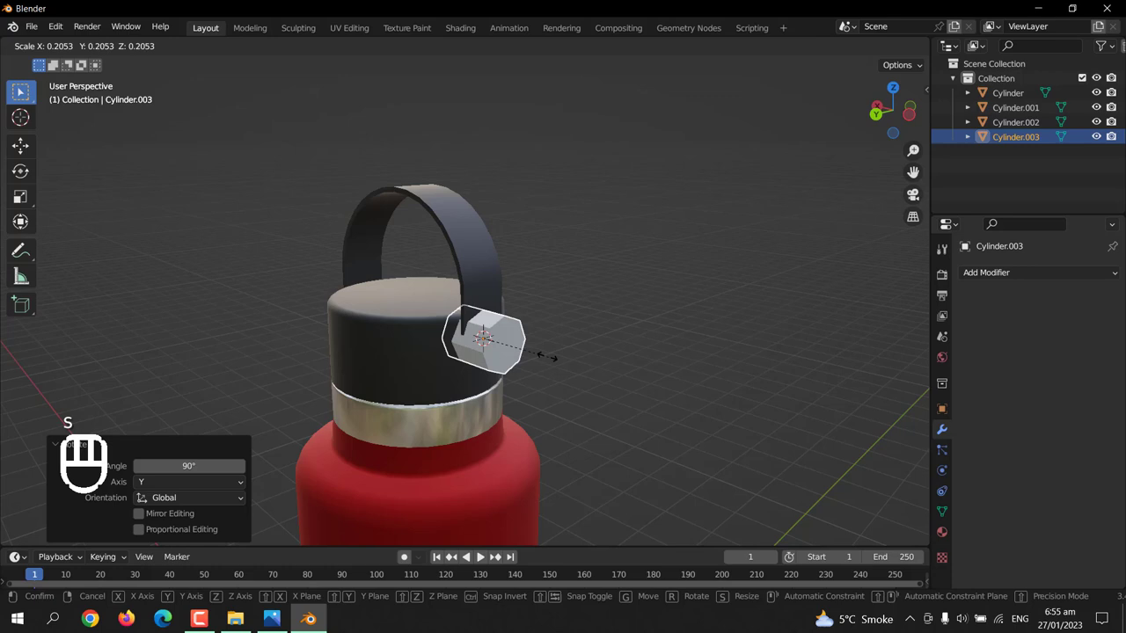
pyautogui.scroll(3)
pyautogui.moveTo(671, 327); pyautogui.dragTo(626, 263)
pyautogui.scroll(3)
pyautogui.moveTo(604, 298); pyautogui.dragTo(585, 322)
pyautogui.middleClick(594, 321)
pyautogui.press('s')
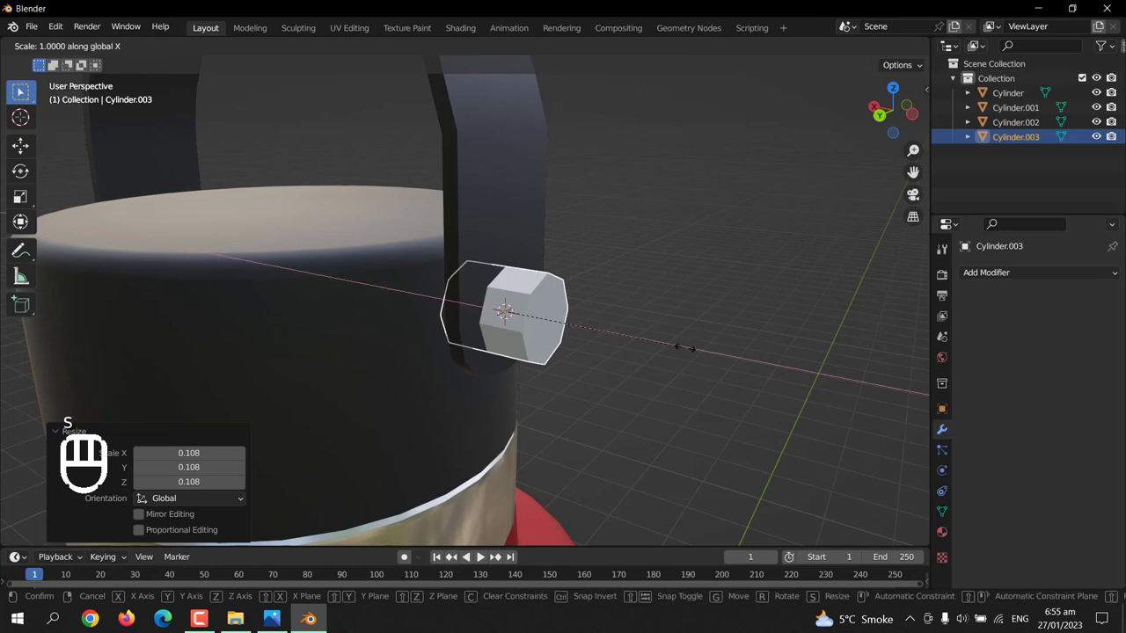
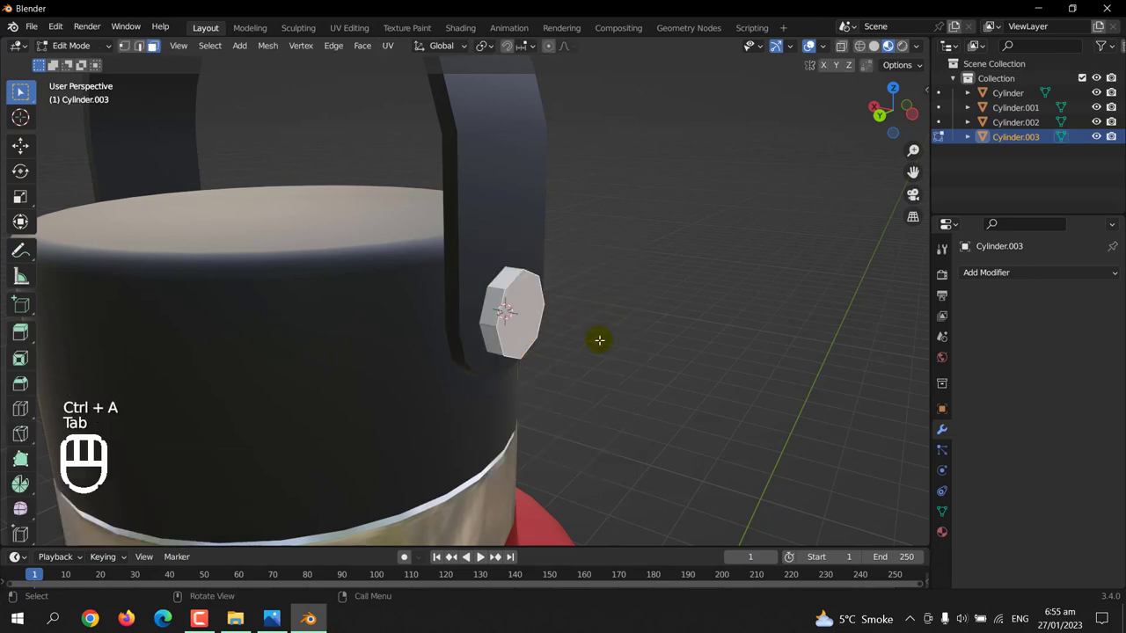
pyautogui.press('ctrl+b')
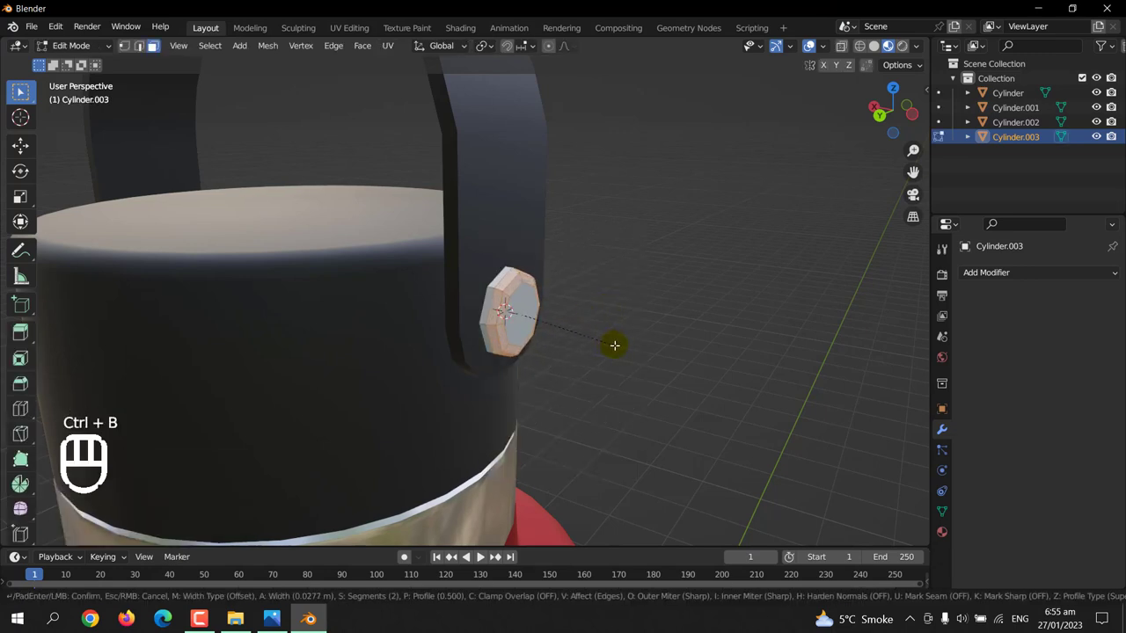
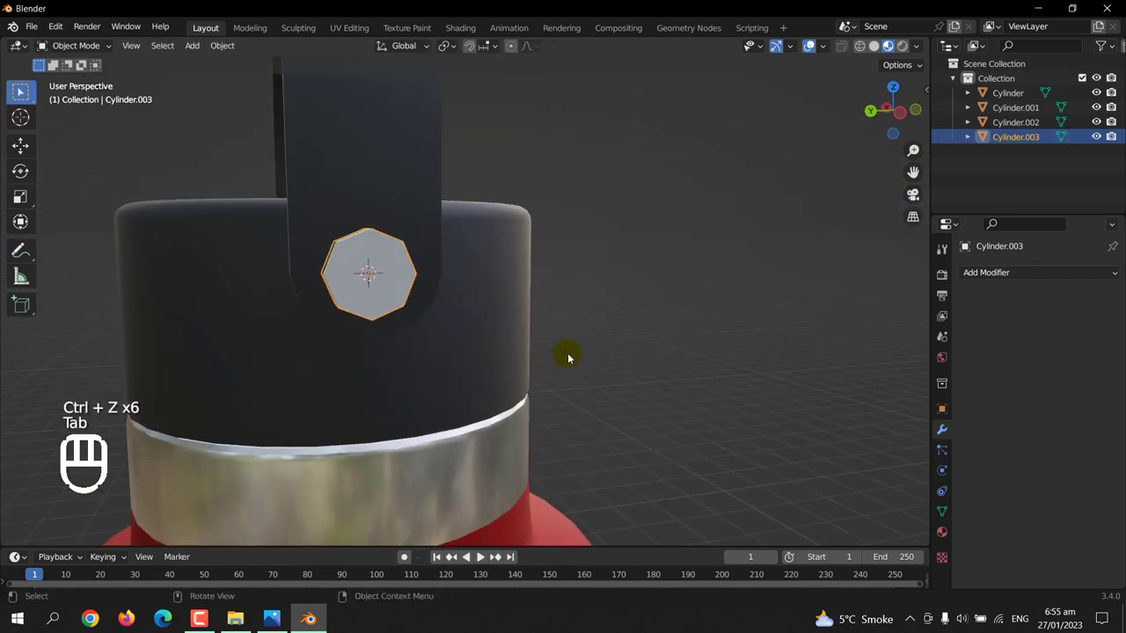
# - Delete the eight-sided disc and add a higher-vertex cylinder rotated 90° on X, shrunk onto the strap end
pyautogui.press('Delete')
pyautogui.press('shift+a')
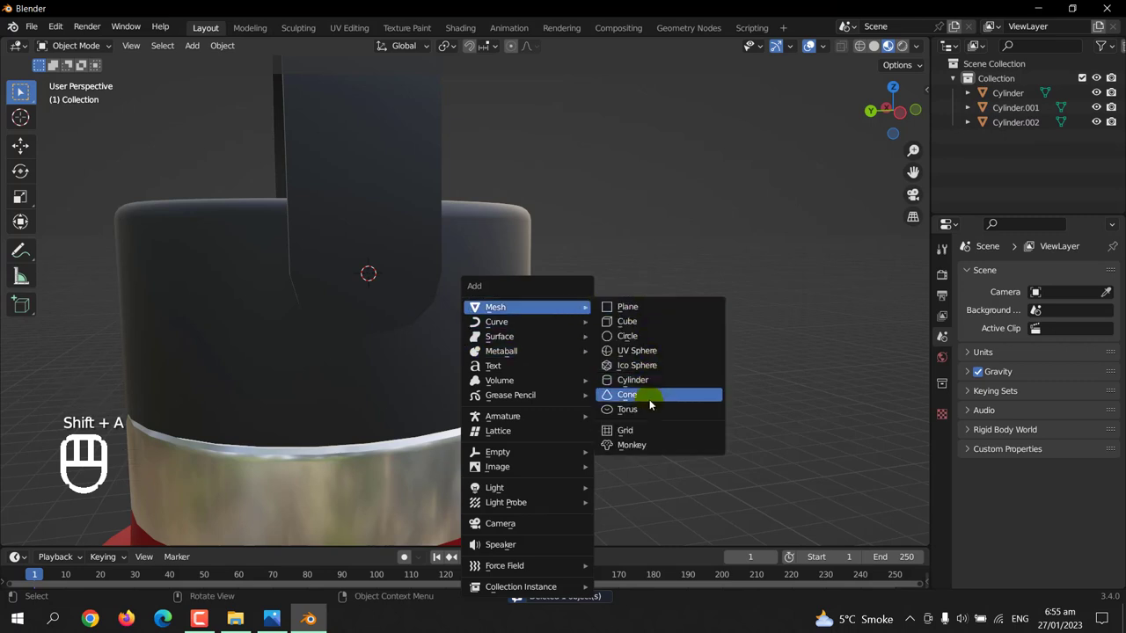
pyautogui.scroll(-3)
pyautogui.scroll(-3)
pyautogui.press('r')
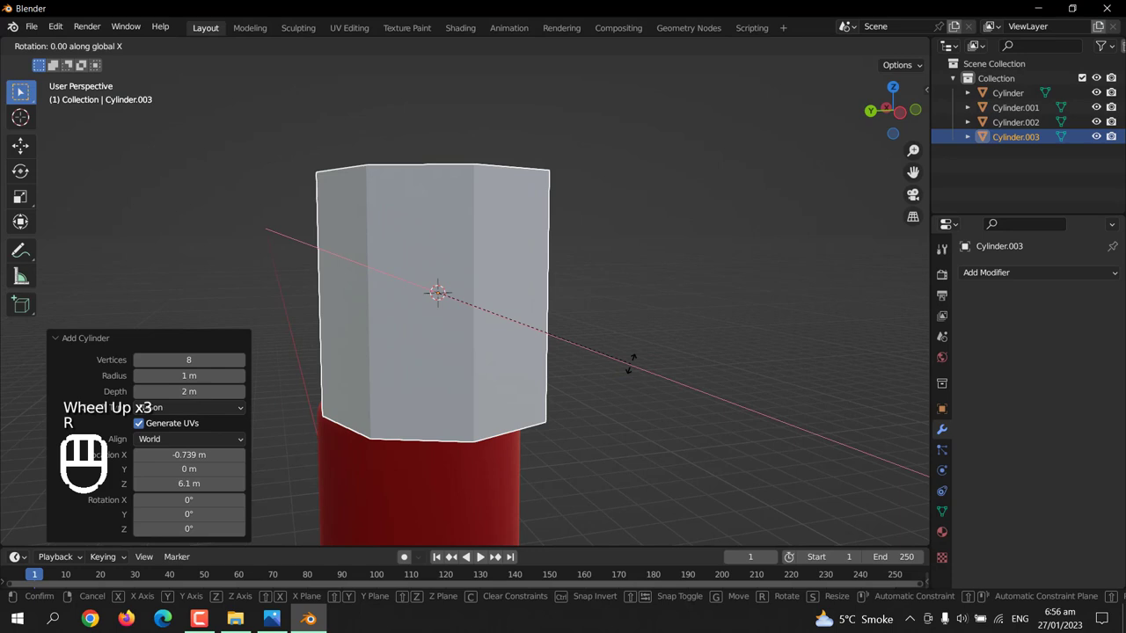
pyautogui.press('r')
pyautogui.press('ctrl+z')
pyautogui.press('Delete')
pyautogui.press('shift+a')
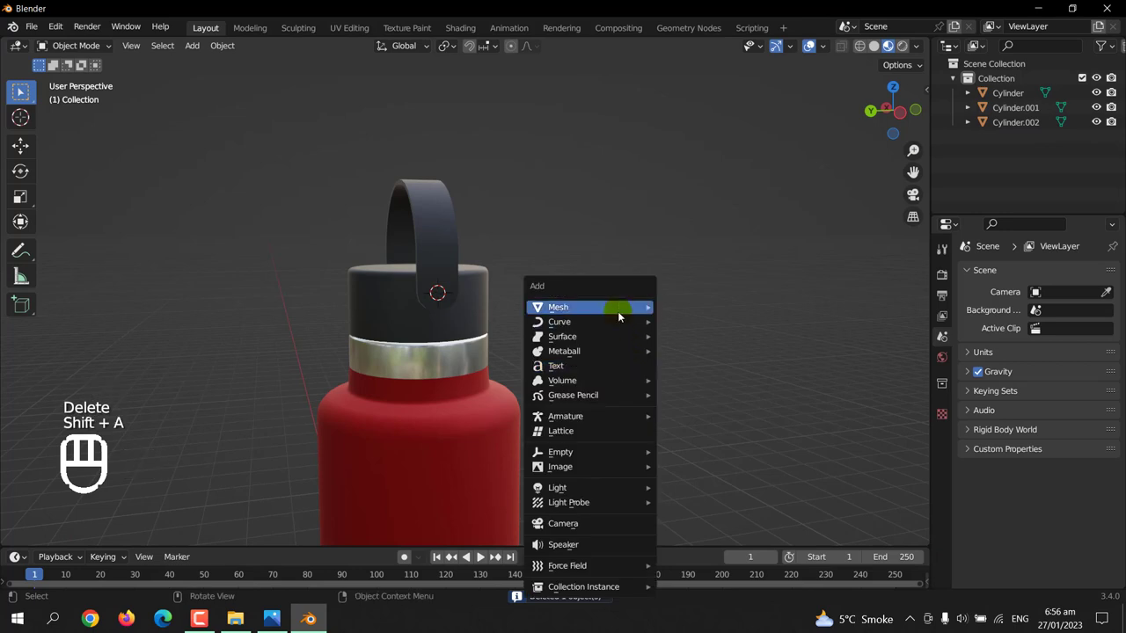
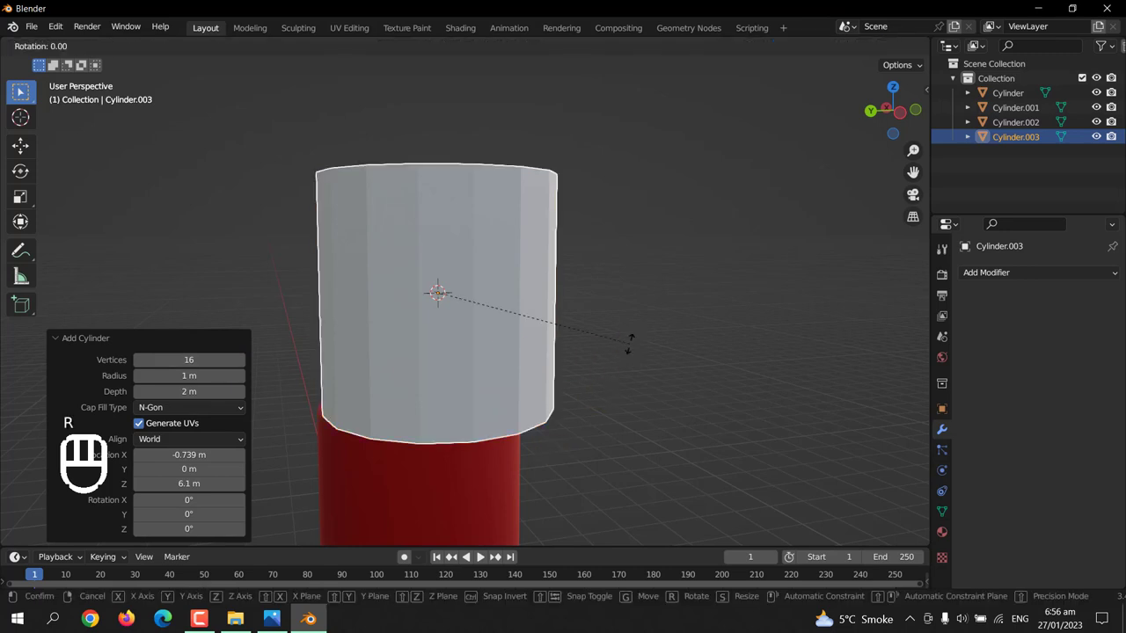
pyautogui.press('s')
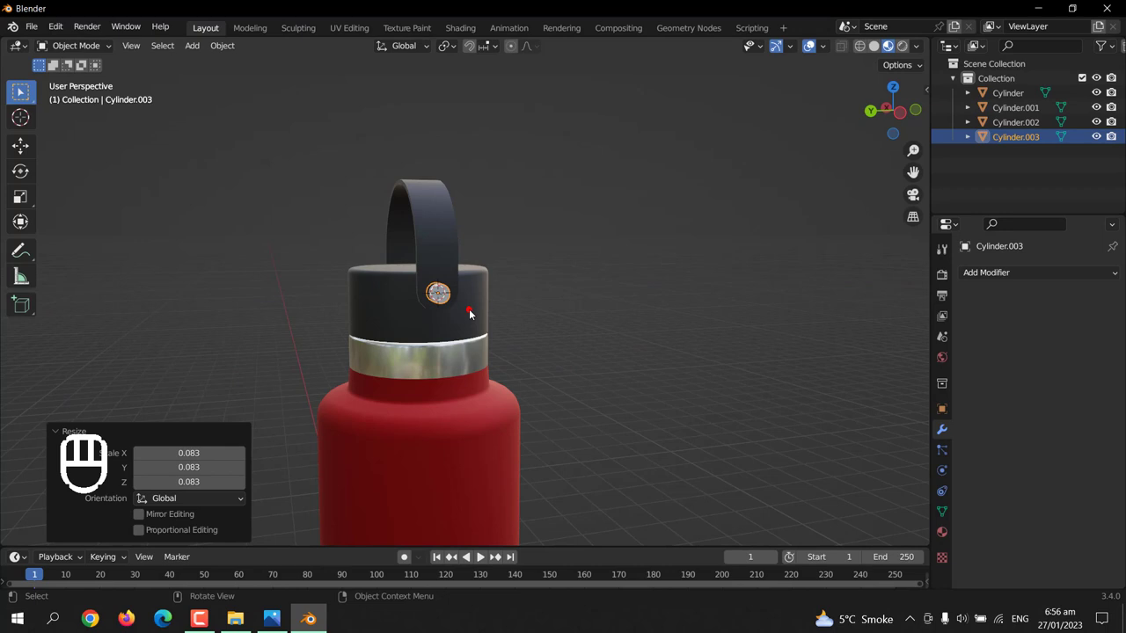
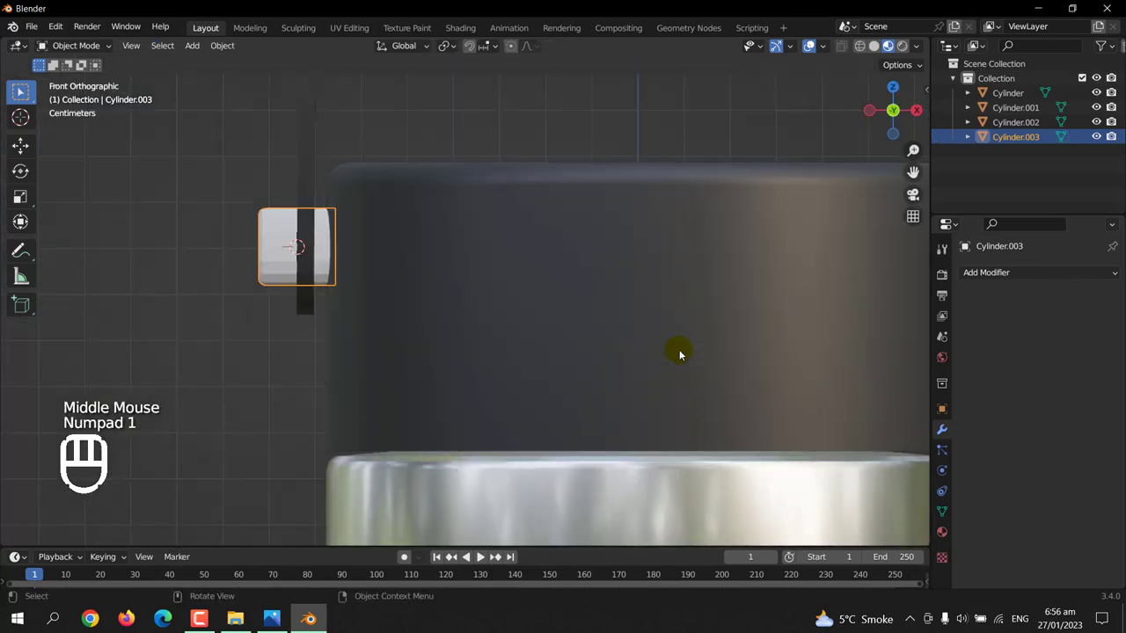
# - With X-ray on, move one face of the disc inward along X to thin it
pyautogui.press('Tab')
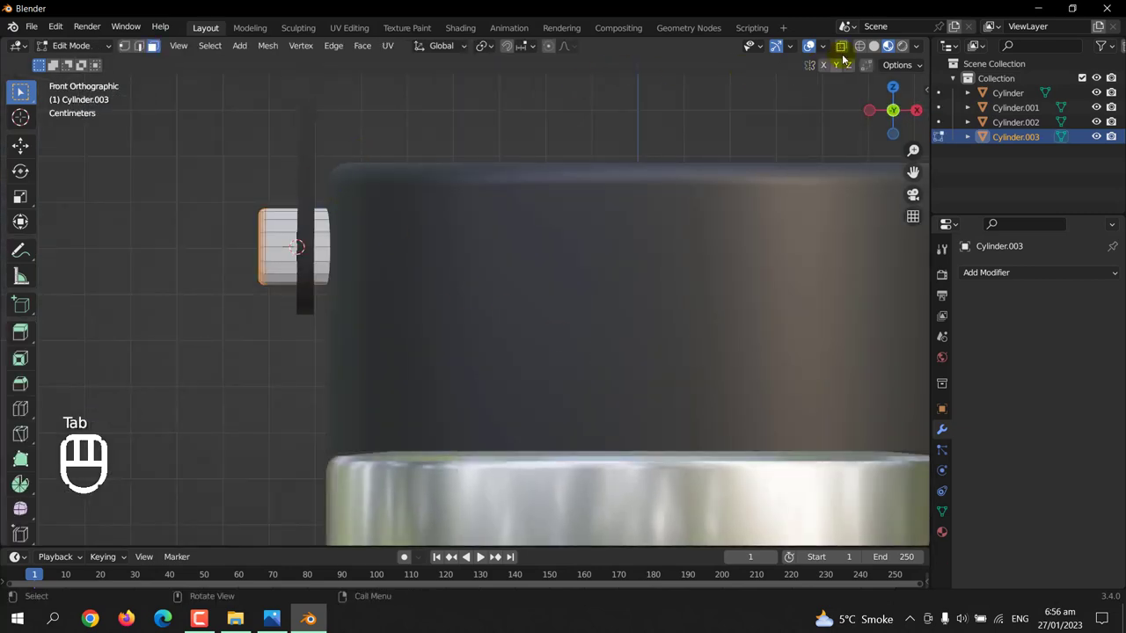
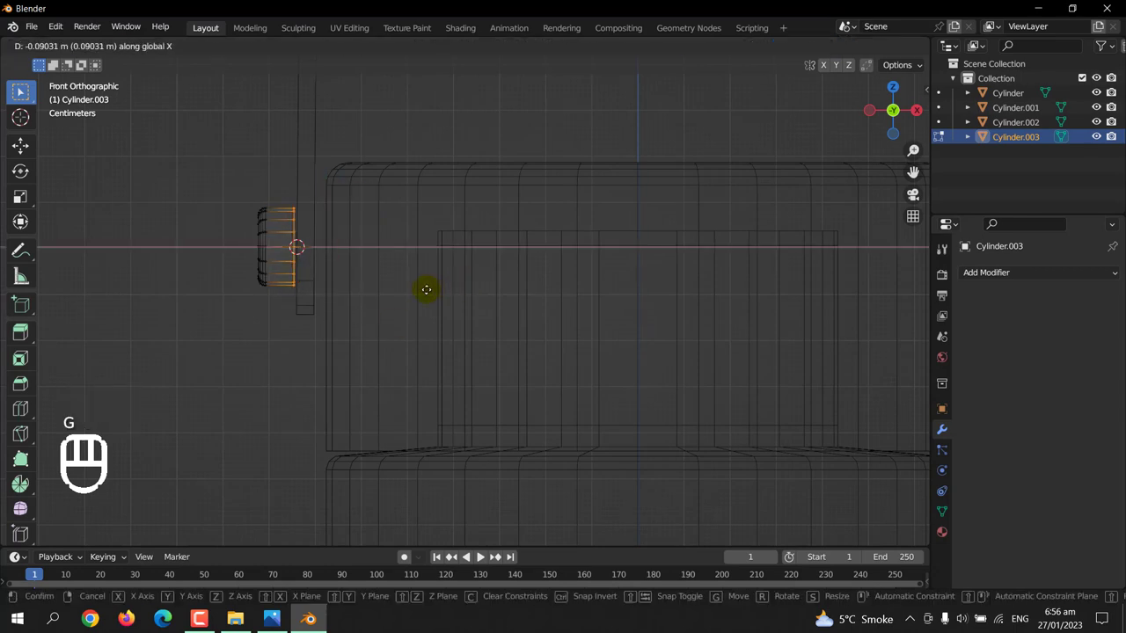
pyautogui.press('Tab')
pyautogui.press('g')
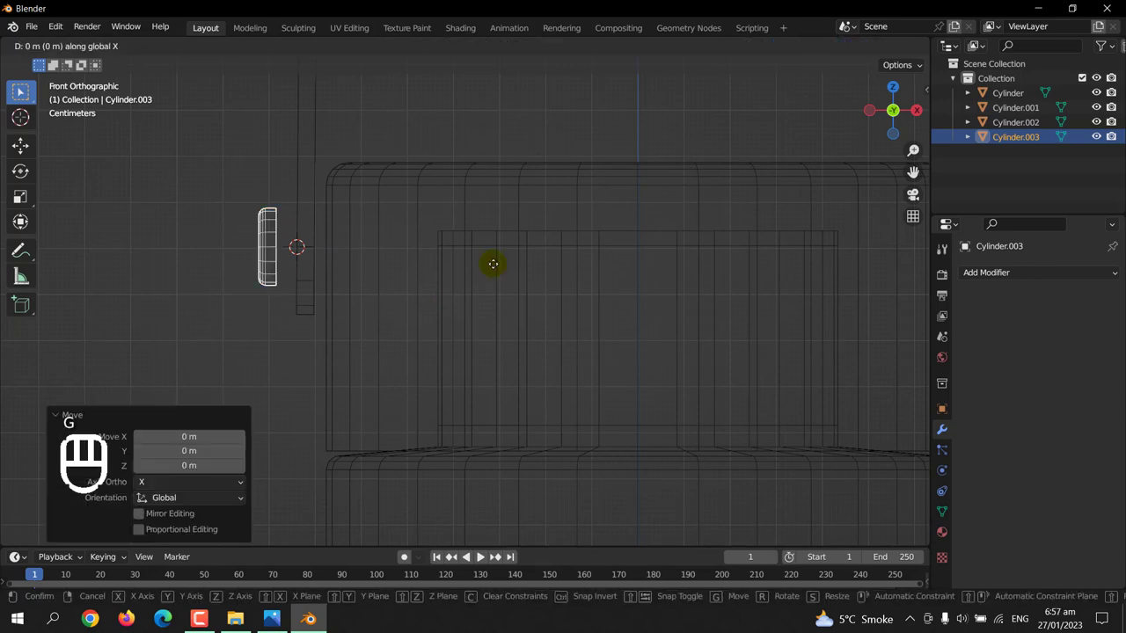
# - Slide the thinner disc along global X until it seats against the strap's lower end
pyautogui.scroll(-3)
pyautogui.scroll(-3)
pyautogui.scroll(3)
pyautogui.moveTo(224, 53); pyautogui.dragTo(423, 155)
pyautogui.scroll(3)
pyautogui.press('g')
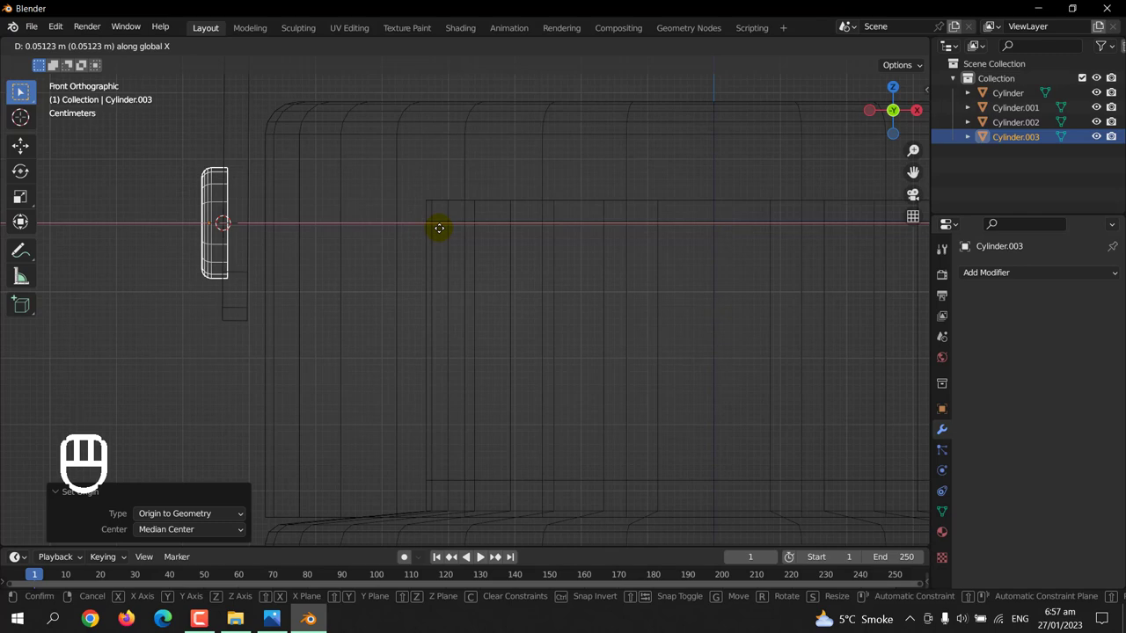
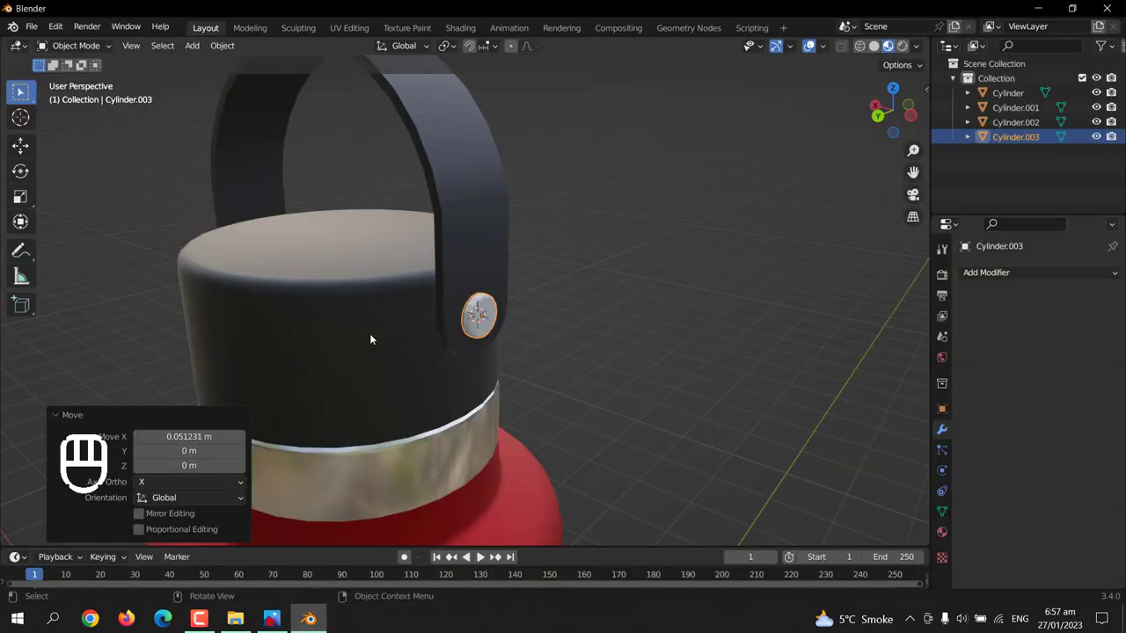
# - Confirm Cylinder.003 uses the shared silver material with auto smooth at 30°
pyautogui.scroll(3)
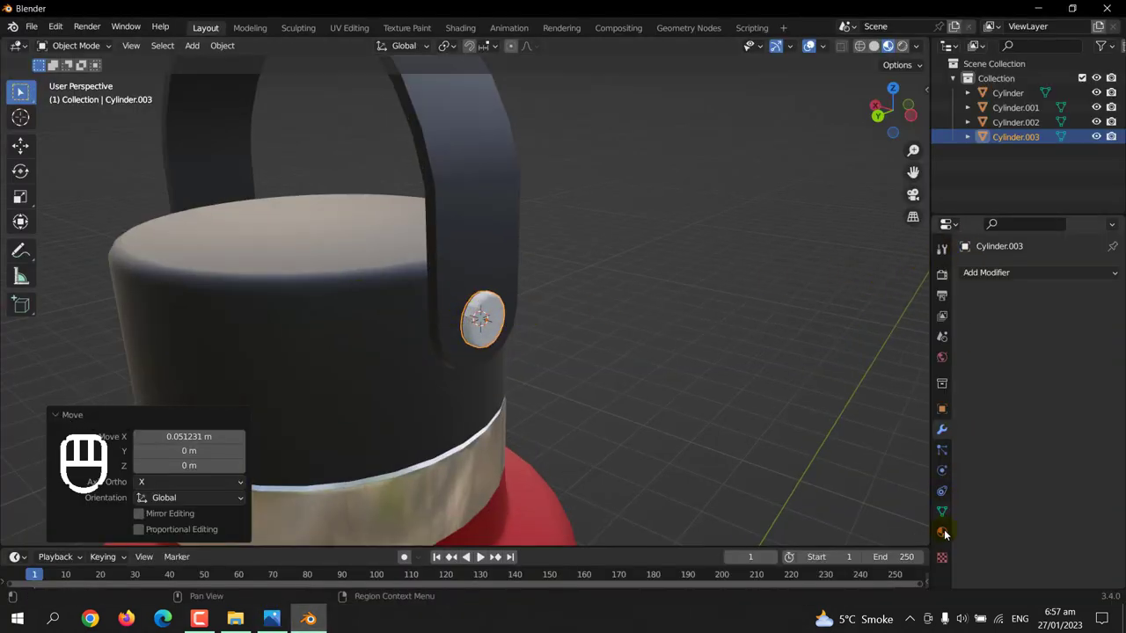
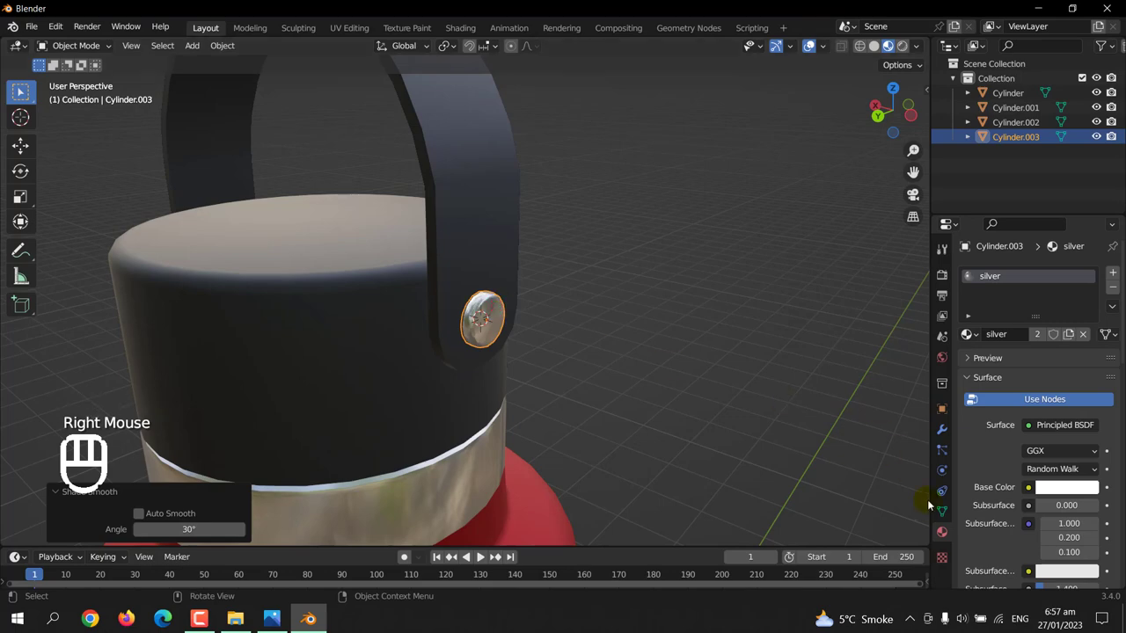
pyautogui.click(946, 517)
pyautogui.scroll(-3)
pyautogui.moveTo(1019, 506); pyautogui.dragTo(980, 495)
pyautogui.scroll(-3)
pyautogui.click(758, 376)
pyautogui.scroll(3)
# - Look over the seated hinge disc, then view the bottle top in Front Orthographic
pyautogui.moveTo(565, 326); pyautogui.dragTo(577, 301)
pyautogui.moveTo(564, 293); pyautogui.dragTo(560, 324)
pyautogui.click(555, 351)
pyautogui.scroll(-3)
pyautogui.moveTo(584, 362); pyautogui.dragTo(561, 361)
pyautogui.press('KP_1')
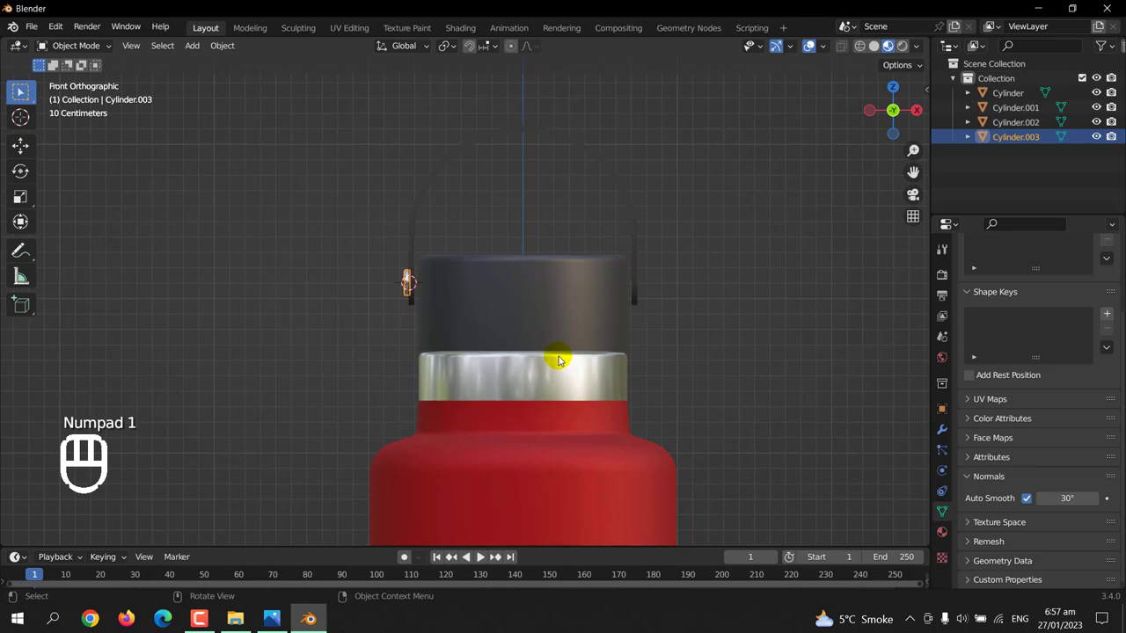
# - Duplicate the silver hinge disc and move the copy along X to the opposite strap end
pyautogui.press('shift+d')
pyautogui.scroll(3)
pyautogui.middleClick(705, 315)
pyautogui.press('r')
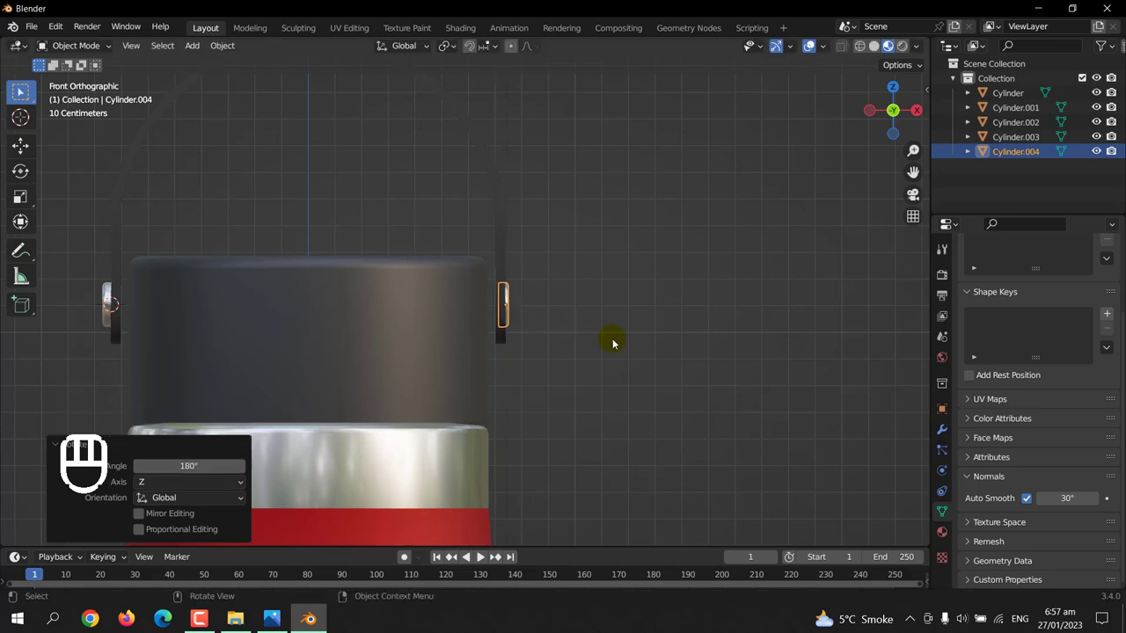
pyautogui.press('g')
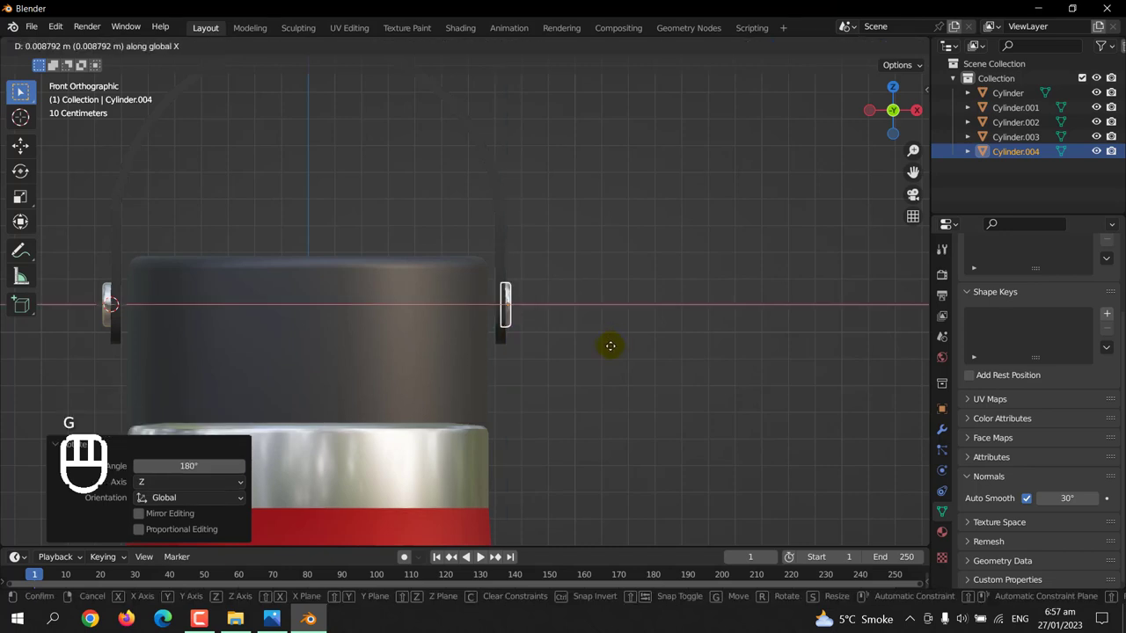
pyautogui.click(707, 230)
# - Fine-tune the copied disc's position against the strap, checking it in wireframe
pyautogui.middleClick(608, 316)
pyautogui.scroll(3)
pyautogui.moveTo(302, 310); pyautogui.dragTo(329, 329)
pyautogui.scroll(-3)
pyautogui.moveTo(529, 314); pyautogui.dragTo(443, 277)
pyautogui.scroll(3)
pyautogui.moveTo(496, 337); pyautogui.dragTo(523, 307)
pyautogui.press('g')
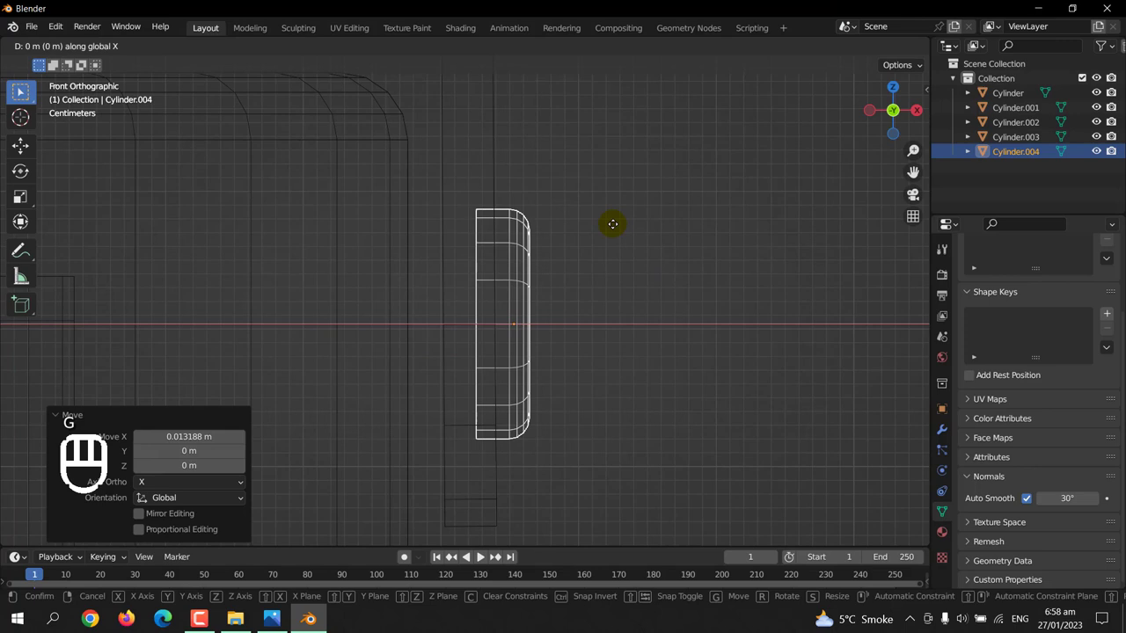
pyautogui.scroll(-3)
pyautogui.middleClick(539, 273)
pyautogui.moveTo(332, 260); pyautogui.dragTo(368, 263)
pyautogui.scroll(3)
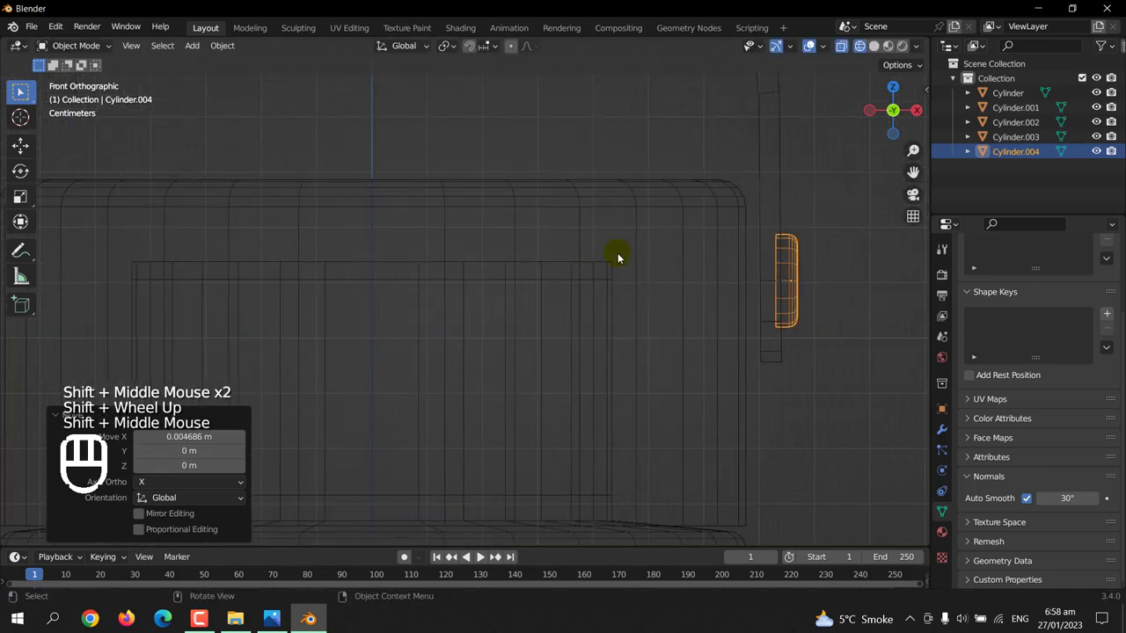
pyautogui.scroll(3)
pyautogui.middleClick(455, 298)
pyautogui.scroll(3)
pyautogui.press('g')
pyautogui.scroll(3)
pyautogui.click(617, 251)
# - Inspect both hinge discs from several angles and return to Front Orthographic view
pyautogui.press('Tab')
pyautogui.scroll(-3)
pyautogui.press('Tab')
pyautogui.click(751, 166)
pyautogui.scroll(-3)
pyautogui.moveTo(598, 414); pyautogui.dragTo(655, 374)
pyautogui.scroll(-3)
pyautogui.moveTo(602, 280); pyautogui.dragTo(636, 220)
pyautogui.scroll(-3)
pyautogui.scroll(3)
pyautogui.moveTo(602, 252); pyautogui.dragTo(564, 350)
pyautogui.scroll(3)
pyautogui.press('KP_1')
pyautogui.scroll(3)
pyautogui.press('shift+a')
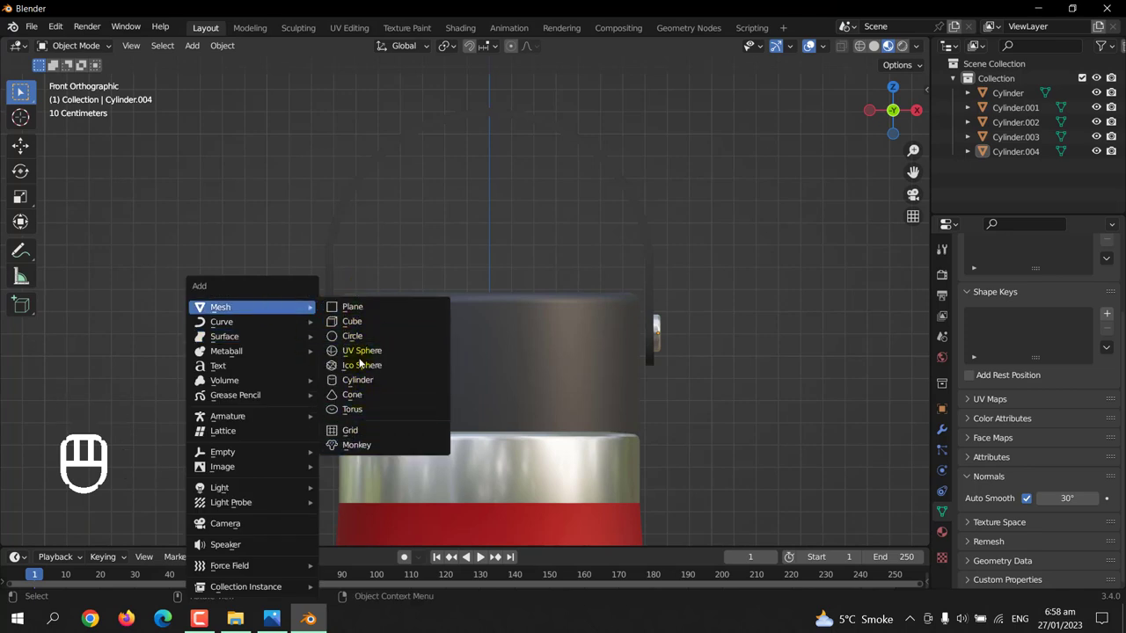
# - Add a cube and shrink it down to pin size near the handle
pyautogui.press('s')
pyautogui.scroll(3)
pyautogui.moveTo(459, 241); pyautogui.dragTo(491, 264)
pyautogui.press('g')
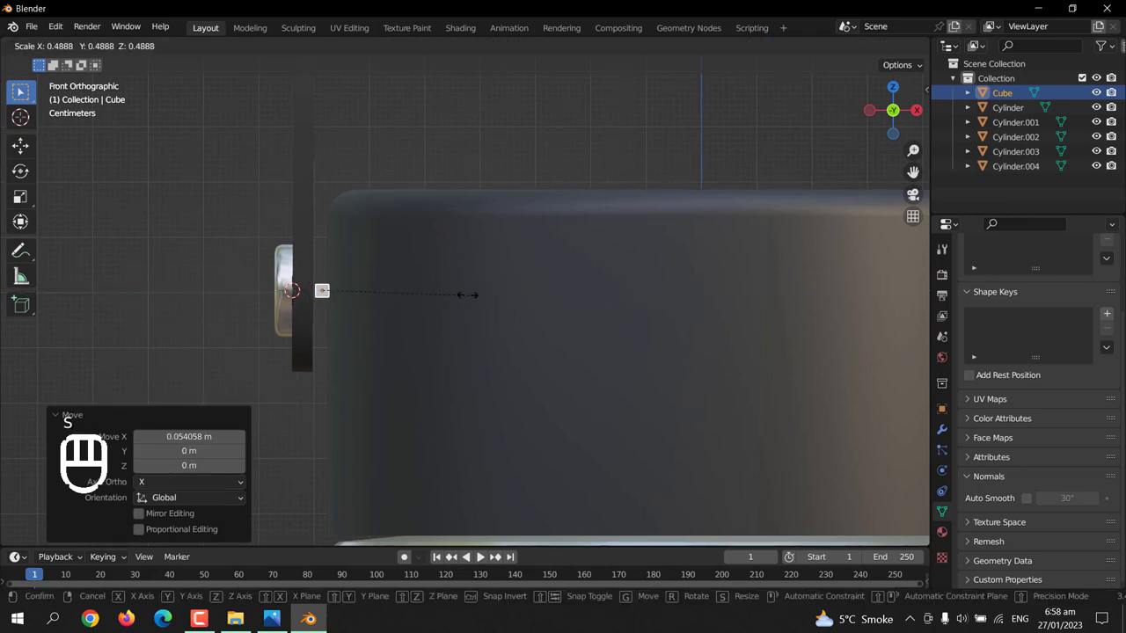
pyautogui.press('s')
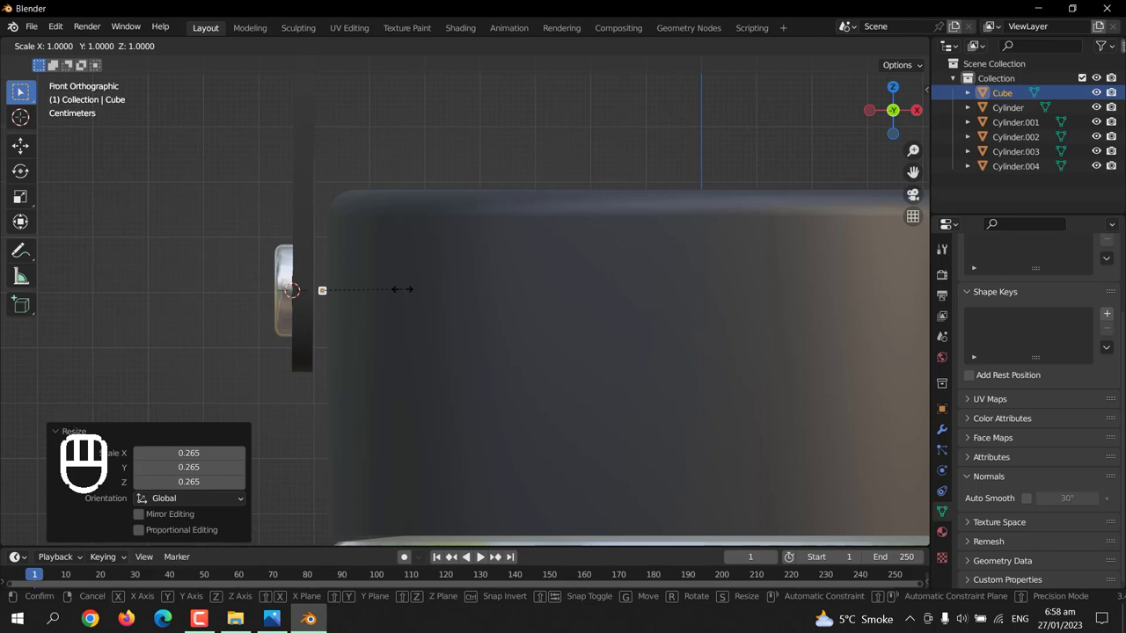
pyautogui.scroll(-3)
pyautogui.scroll(-3)
# - Position the tiny pin cube at the centre of the left hinge disc, checking from side and front views
pyautogui.press('s')
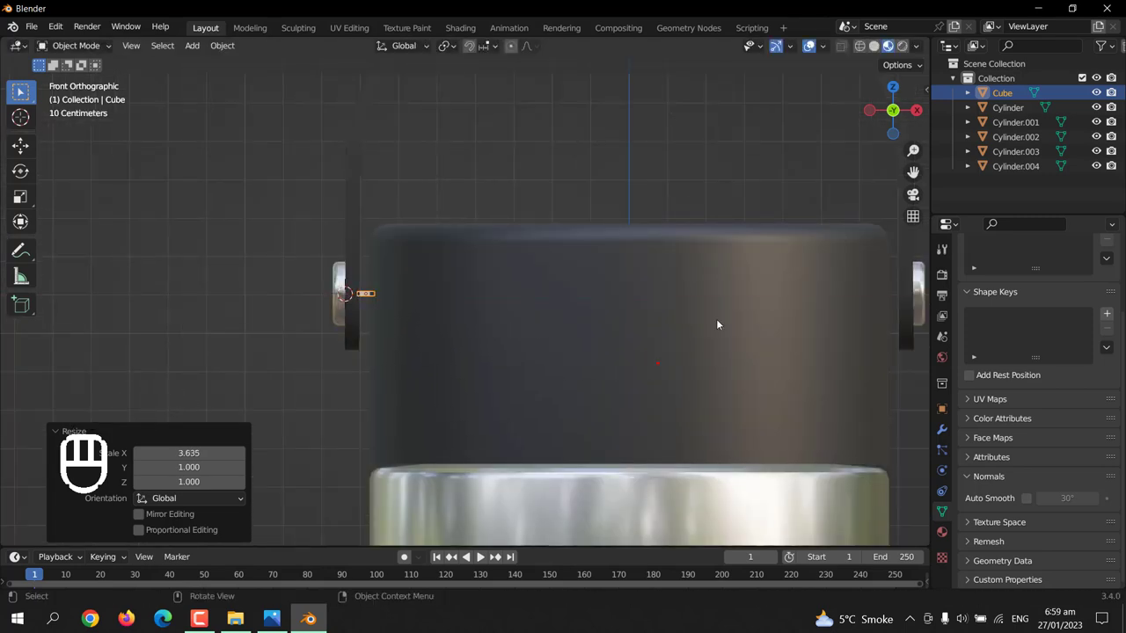
pyautogui.moveTo(739, 334); pyautogui.dragTo(717, 297)
pyautogui.press('KP_3')
pyautogui.press('KP_3')
pyautogui.press('KP_1')
pyautogui.scroll(-3)
pyautogui.moveTo(498, 310); pyautogui.dragTo(517, 299)
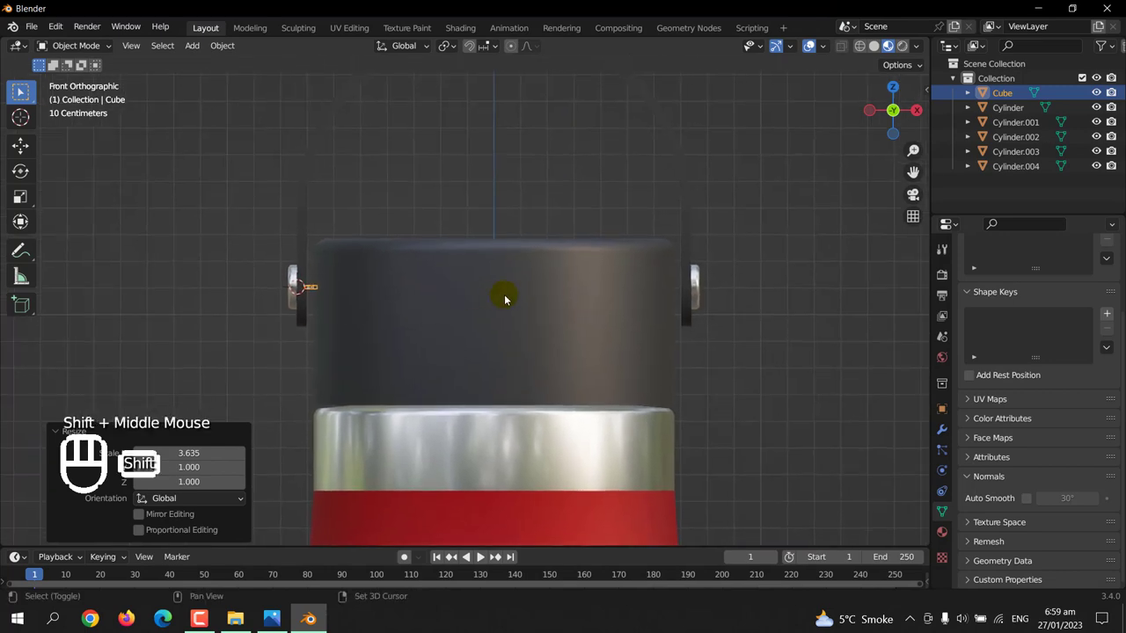
# - Assign the existing Black material to the pin cube
pyautogui.click(946, 539)
pyautogui.click(1035, 340)
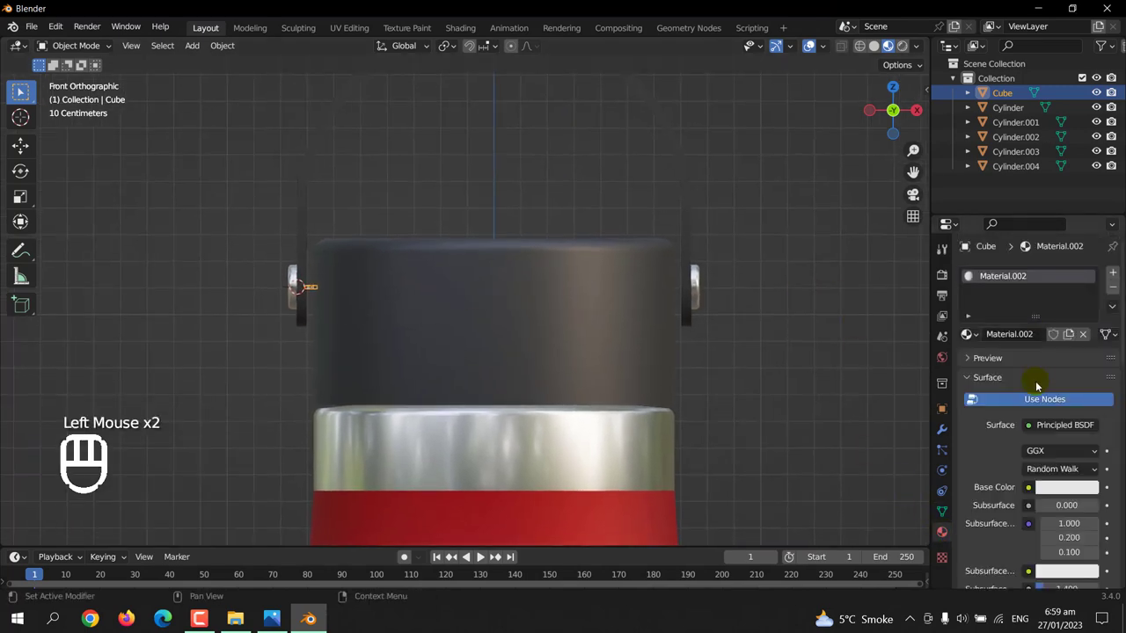
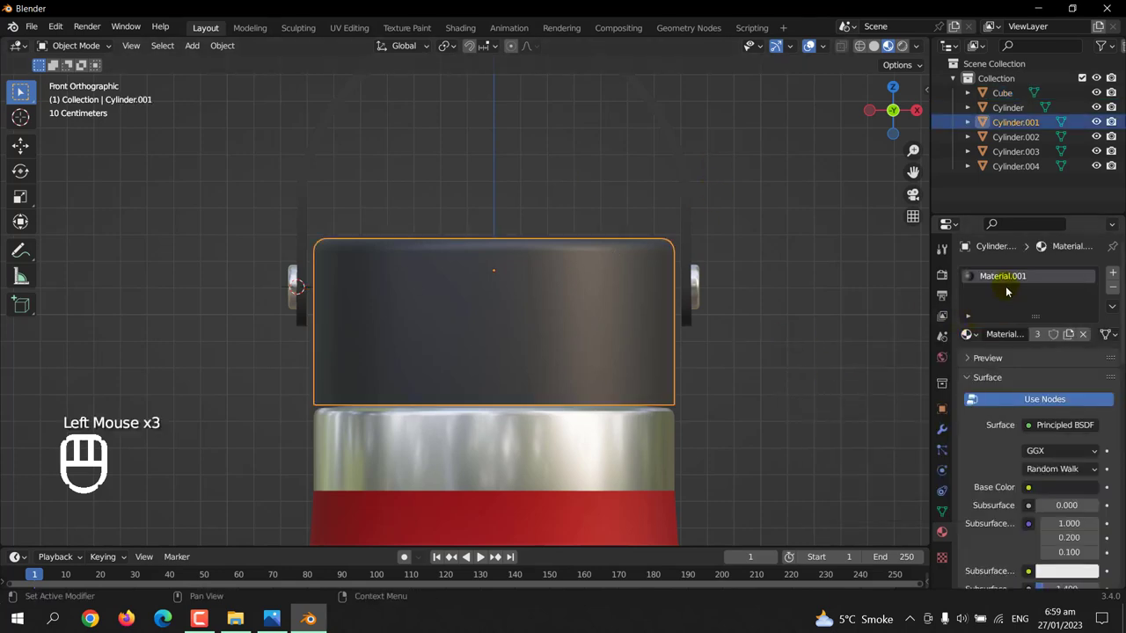
pyautogui.moveTo(1009, 282); pyautogui.dragTo(1008, 282)
pyautogui.click(778, 398)
pyautogui.click(313, 294)
# - Scale the pin narrower along the X axis only
pyautogui.scroll(3)
pyautogui.middleClick(542, 264)
pyautogui.scroll(3)
pyautogui.press('s')
pyautogui.press('s')
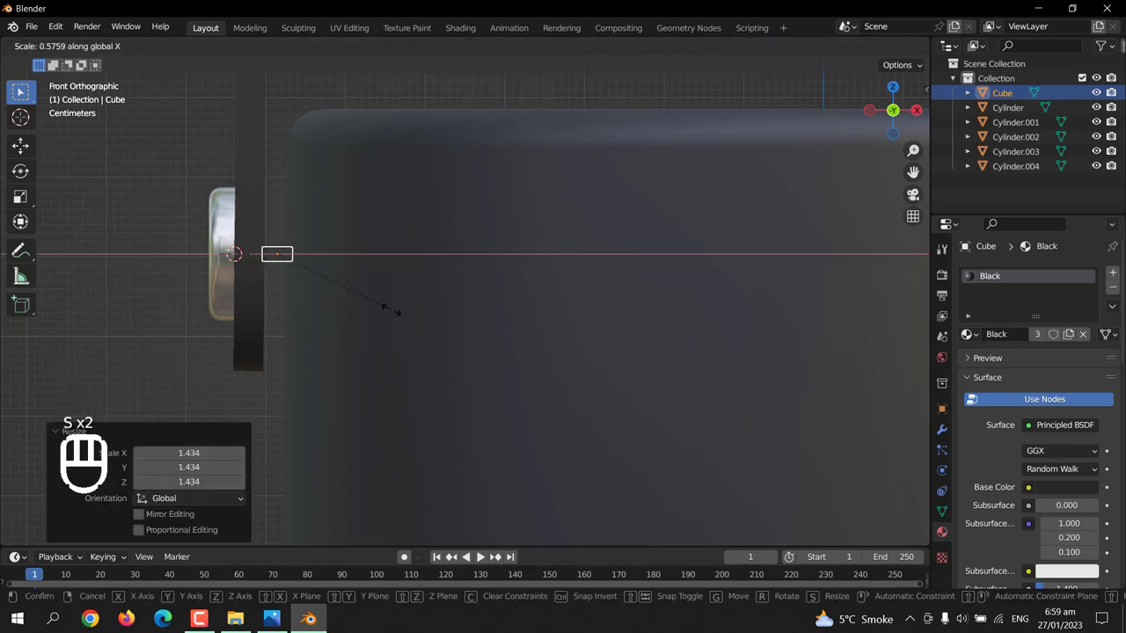
pyautogui.press('s')
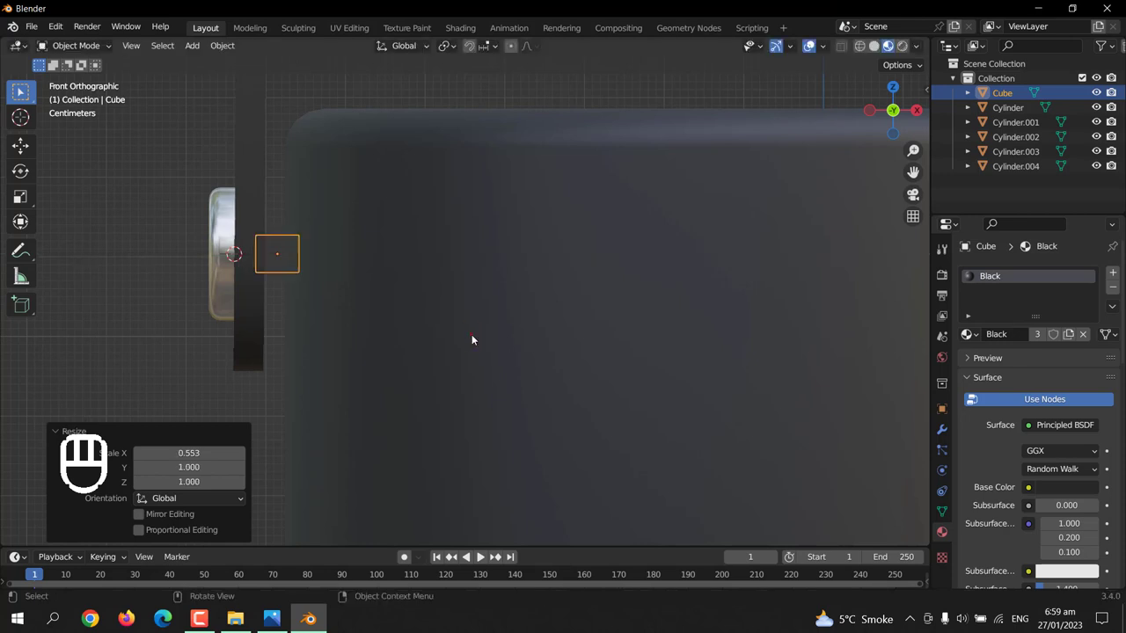
pyautogui.scroll(-3)
pyautogui.moveTo(455, 329); pyautogui.dragTo(428, 321)
# - Duplicate the black pin and move it about 1.38 m along X onto the right hinge disc
pyautogui.press('shift+d')
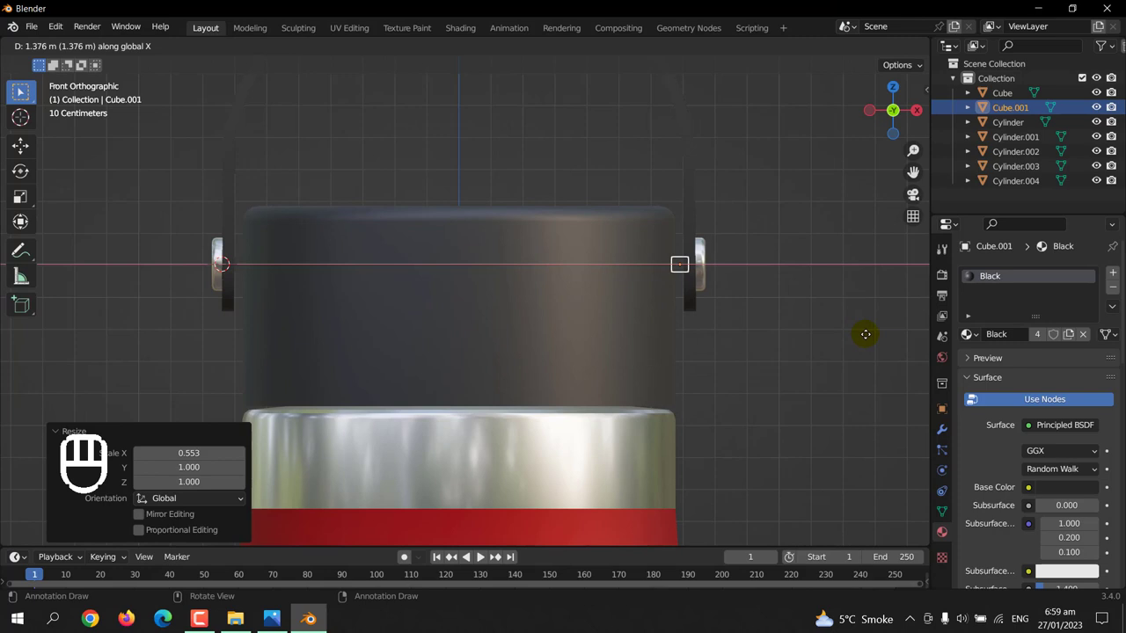
pyautogui.click(863, 341)
pyautogui.click(820, 303)
pyautogui.moveTo(843, 320); pyautogui.dragTo(566, 334)
pyautogui.scroll(-3)
pyautogui.moveTo(609, 419); pyautogui.dragTo(350, 331)
pyautogui.moveTo(571, 294); pyautogui.dragTo(584, 208)
pyautogui.scroll(-3)
pyautogui.moveTo(570, 288); pyautogui.dragTo(498, 327)
pyautogui.press('shift+s')
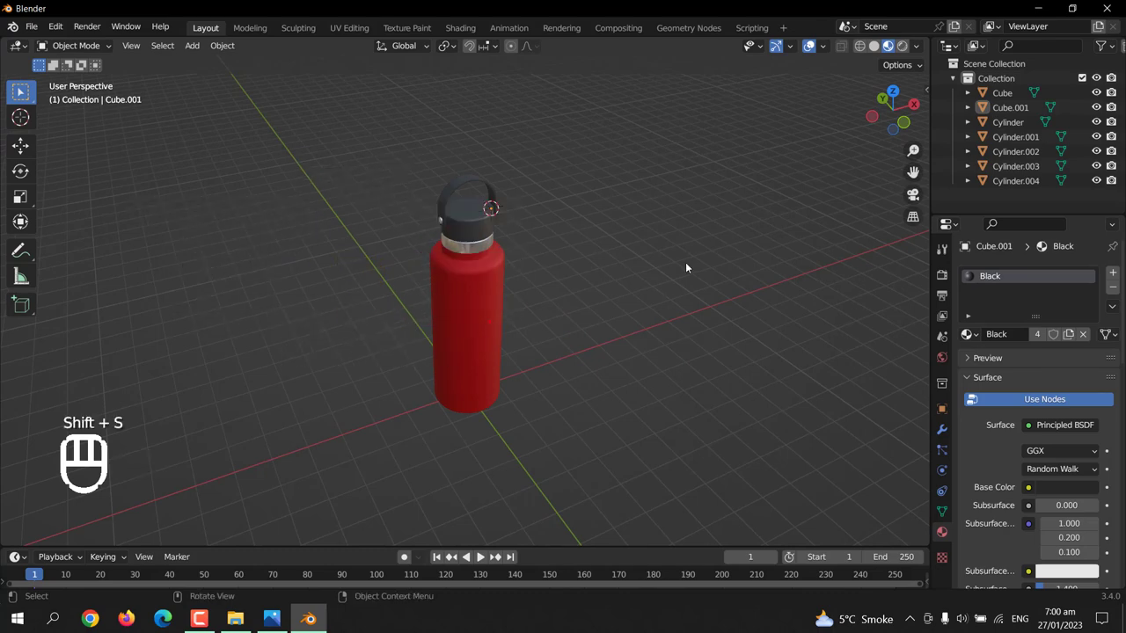
# - Inspect the finished handle pins and frame the bottle from the front
pyautogui.click(692, 269)
pyautogui.press('shift+s')
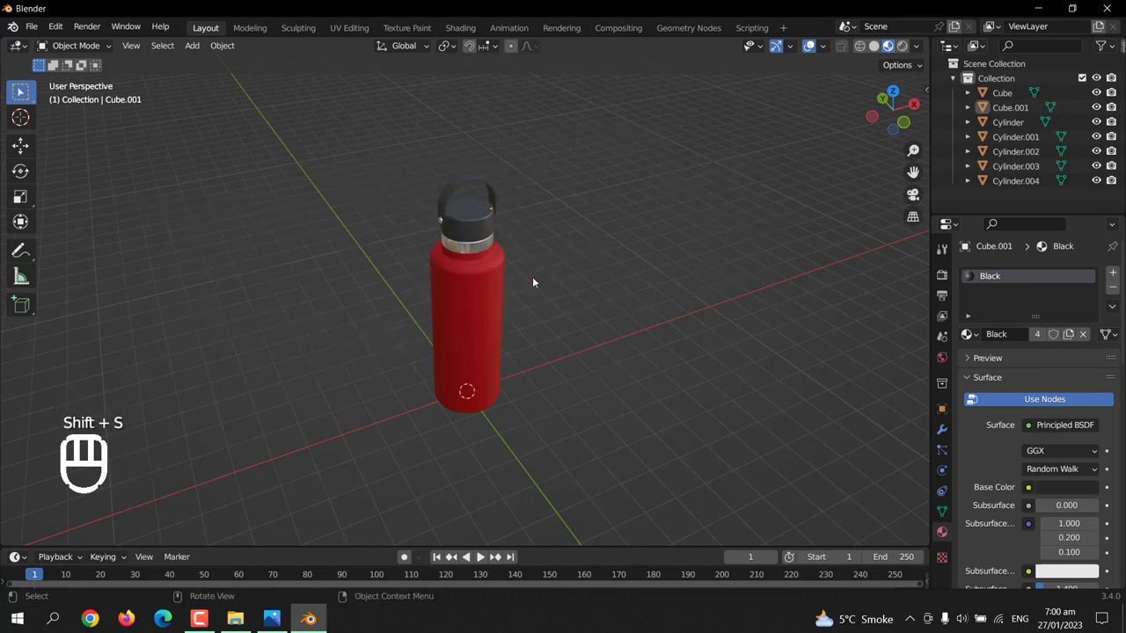
pyautogui.click(627, 316)
pyautogui.moveTo(578, 327); pyautogui.dragTo(612, 302)
pyautogui.click(614, 305)
pyautogui.click(493, 182)
pyautogui.middleClick(506, 267)
pyautogui.click(460, 294)
pyautogui.click(682, 281)
pyautogui.scroll(3)
pyautogui.moveTo(642, 281); pyautogui.dragTo(632, 328)
pyautogui.press('KP_1')
pyautogui.moveTo(624, 265); pyautogui.dragTo(615, 244)
pyautogui.moveTo(623, 255); pyautogui.dragTo(519, 316)
pyautogui.middleClick(324, 317)
# - Add a large ground plane and lower it along Z to sit under the bottle's base
pyautogui.press('shift+a')
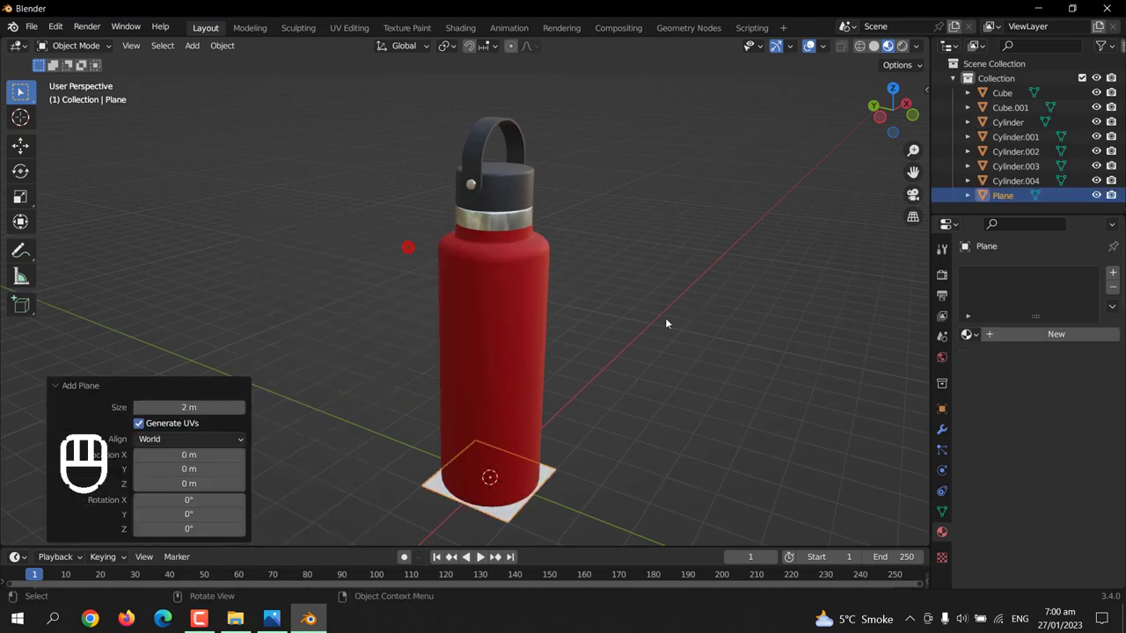
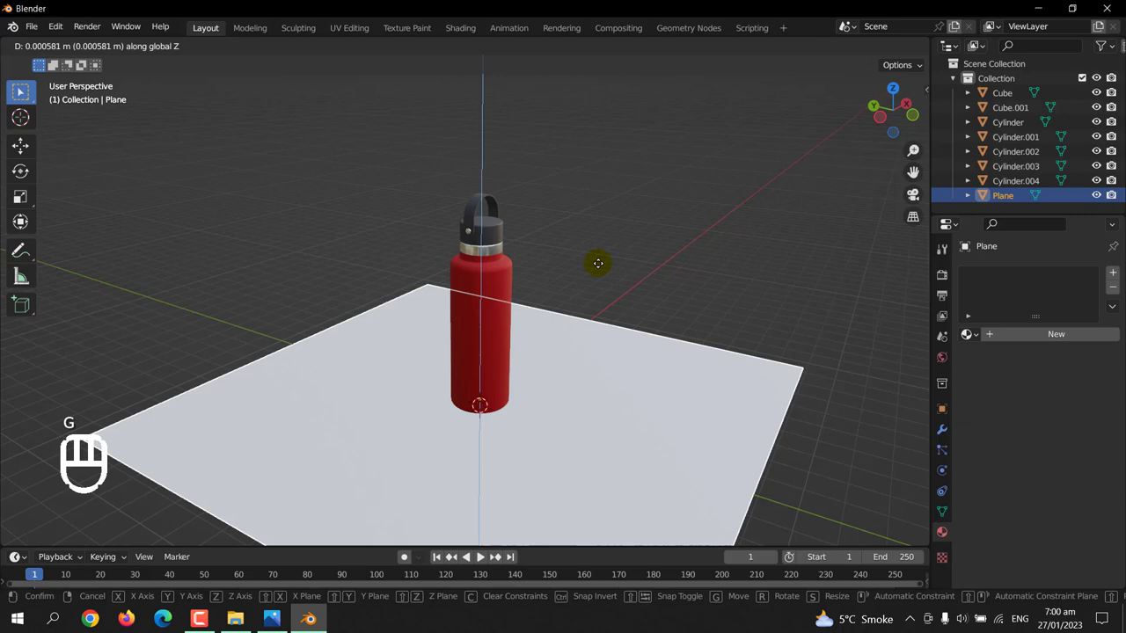
pyautogui.press('KP_1')
pyautogui.scroll(3)
pyautogui.moveTo(605, 234); pyautogui.dragTo(626, 207)
pyautogui.press('g')
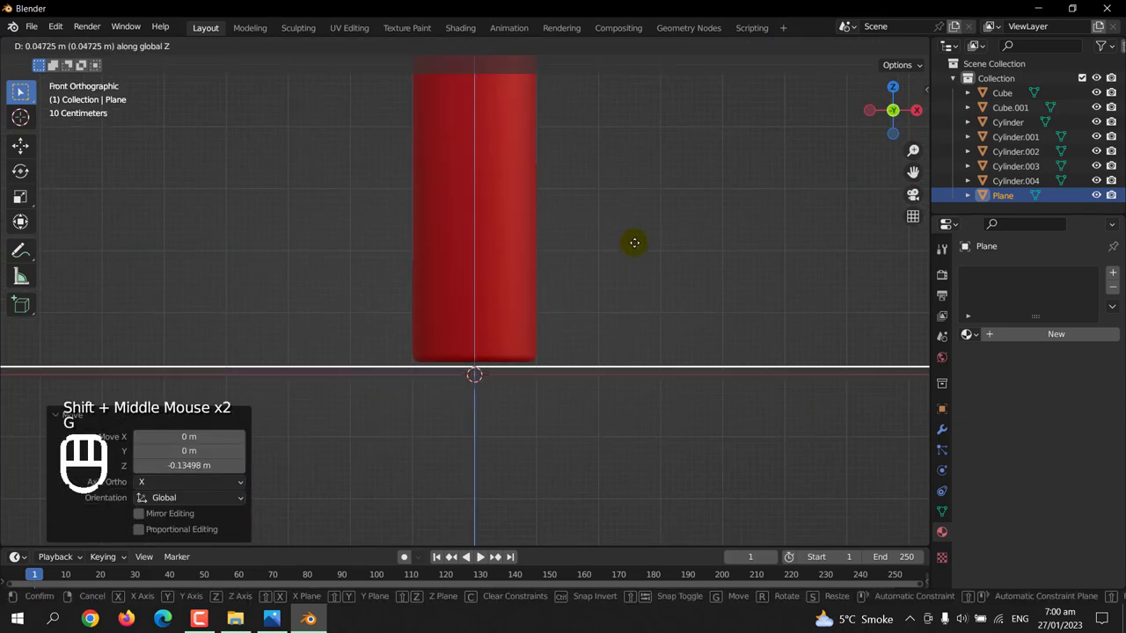
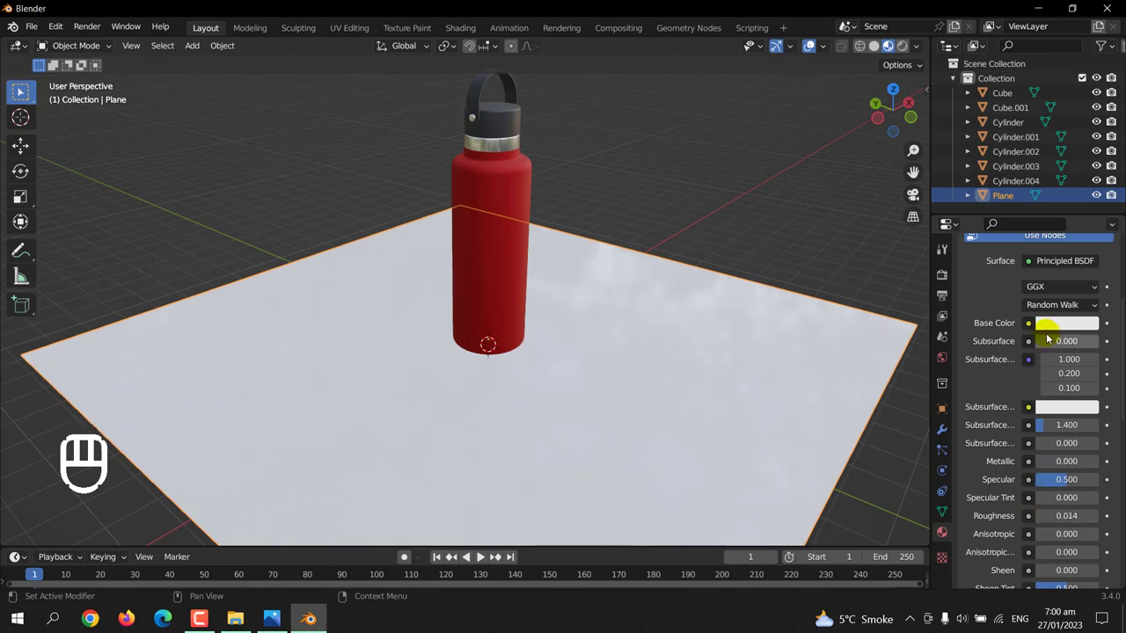
# - Make the plane dark grey with tweaked Subsurface, Metallic, Specular and Anisotropic values, then save as Bottle.blend
pyautogui.click(1055, 325)
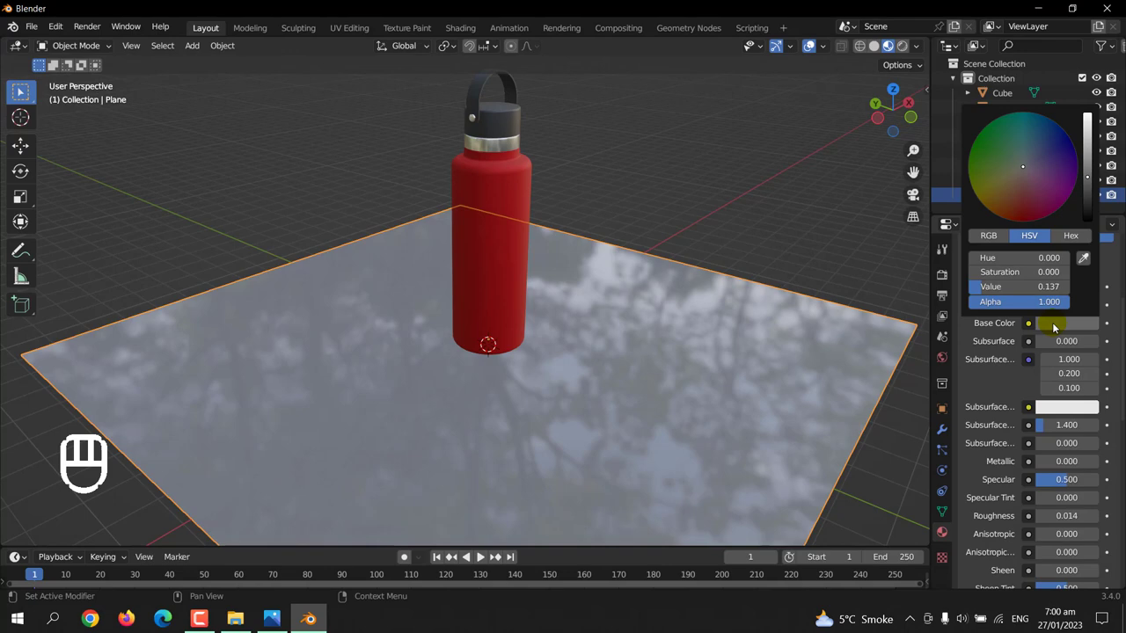
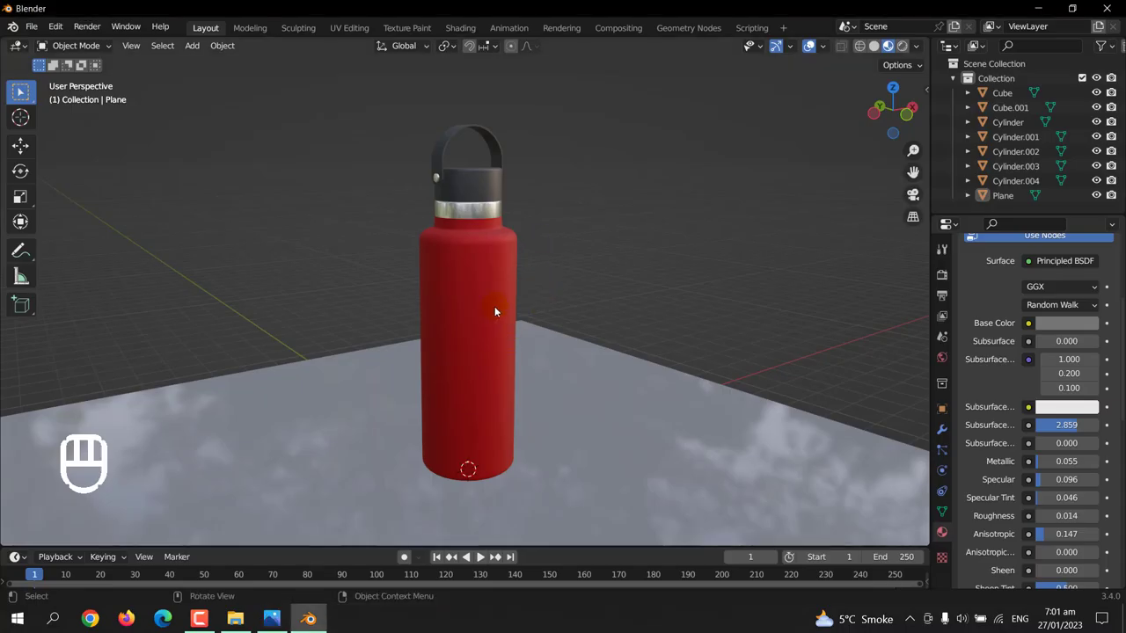
pyautogui.moveTo(518, 390); pyautogui.dragTo(366, 409)
pyautogui.press('ctrl+s')
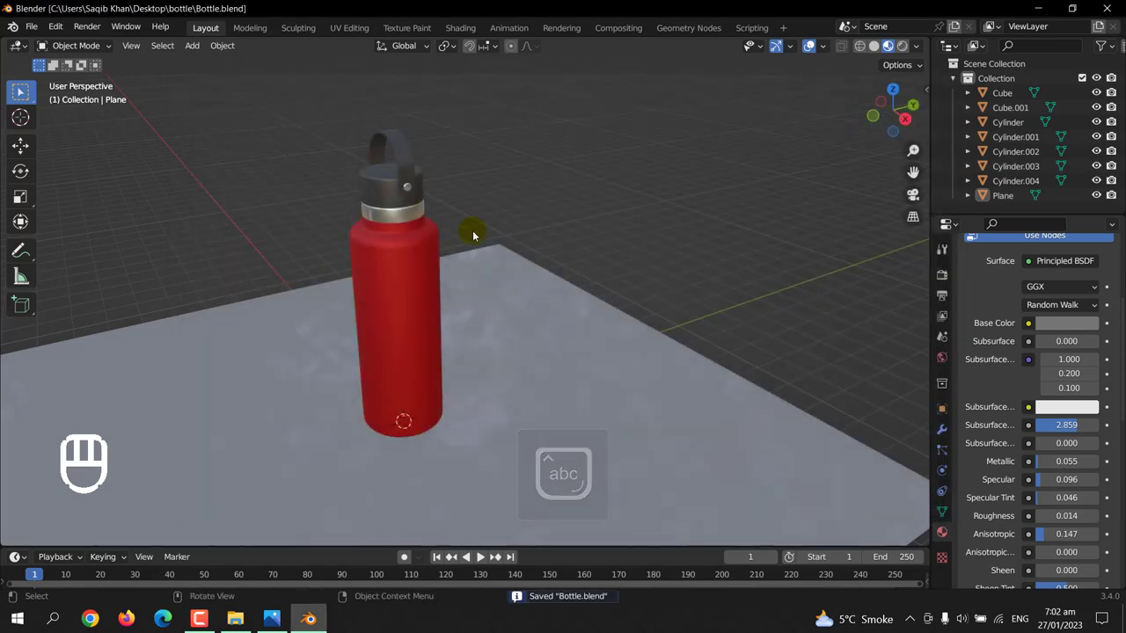
pyautogui.click(527, 165)
pyautogui.moveTo(554, 203); pyautogui.dragTo(750, 205)
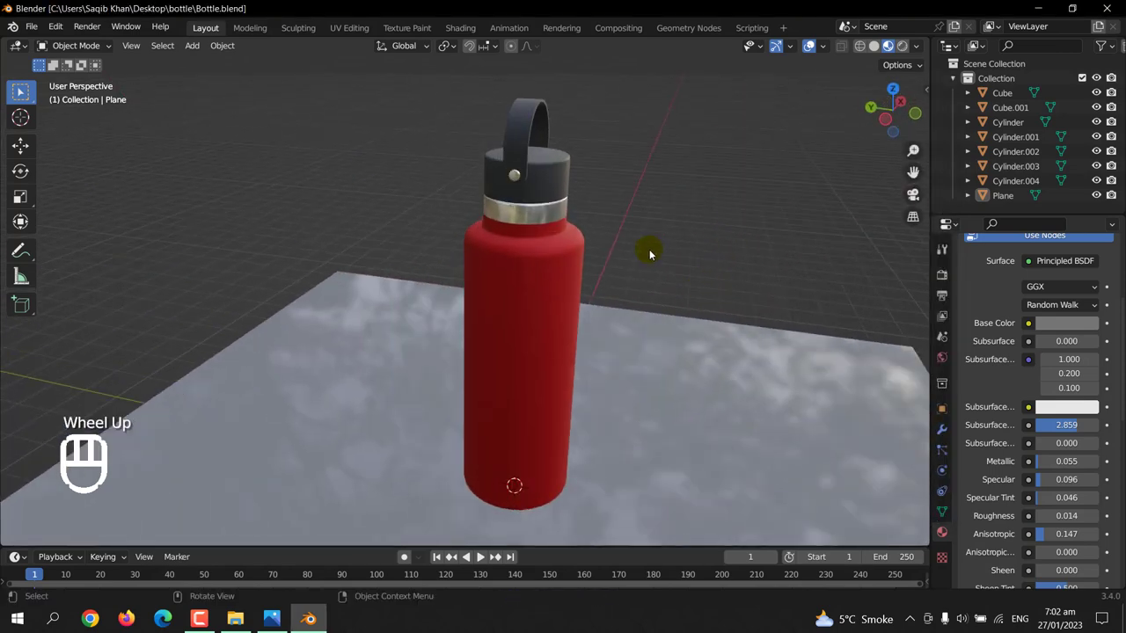